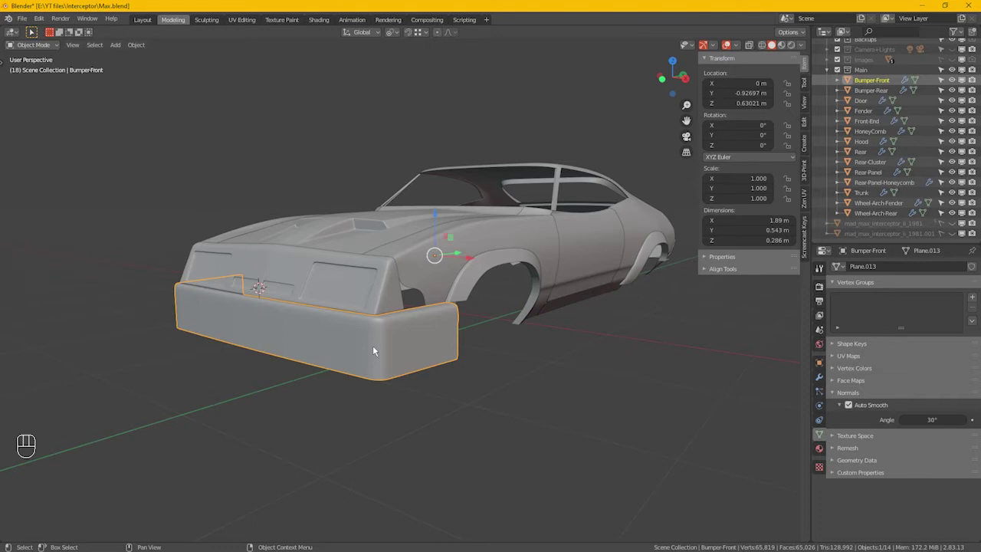
Switch to front orthographic view and enter Edit Mode on the Bumper-Front mesh.
{"action": "key", "text": "KP_1"}
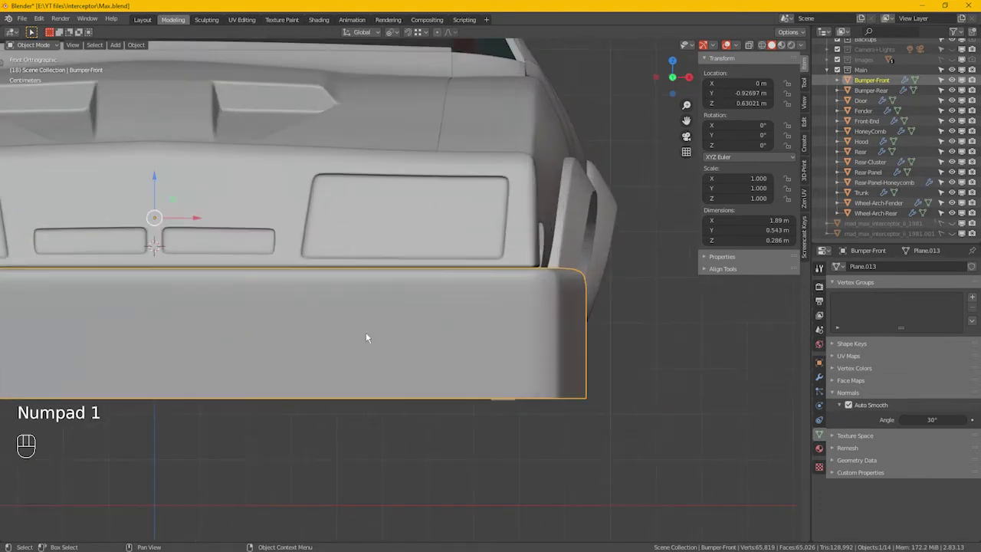
{"action": "key", "text": "Tab"}
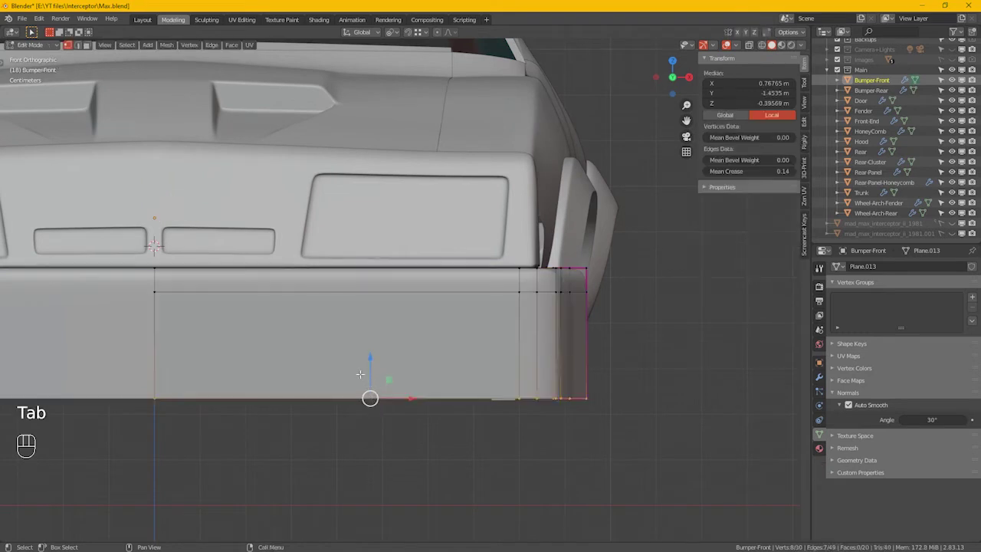
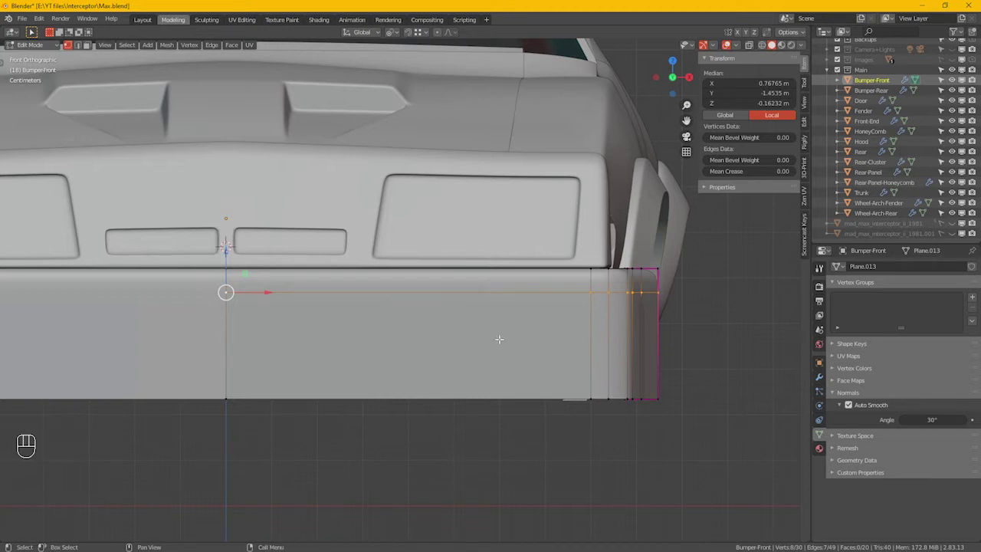
Bevel the top edge loop, add two loop cuts near the bottom corner, and select the corner end faces.
{"action": "key", "text": "ctrl+b"}
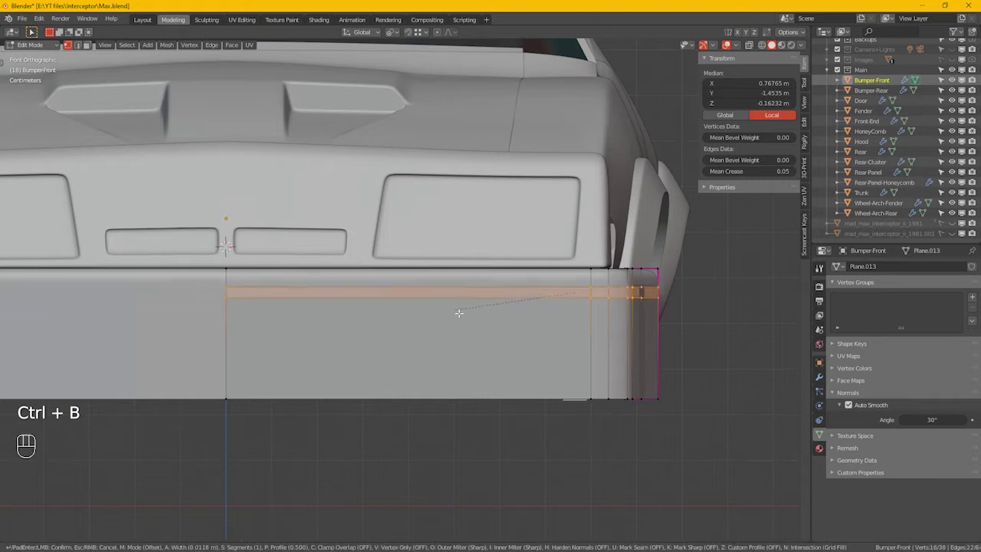
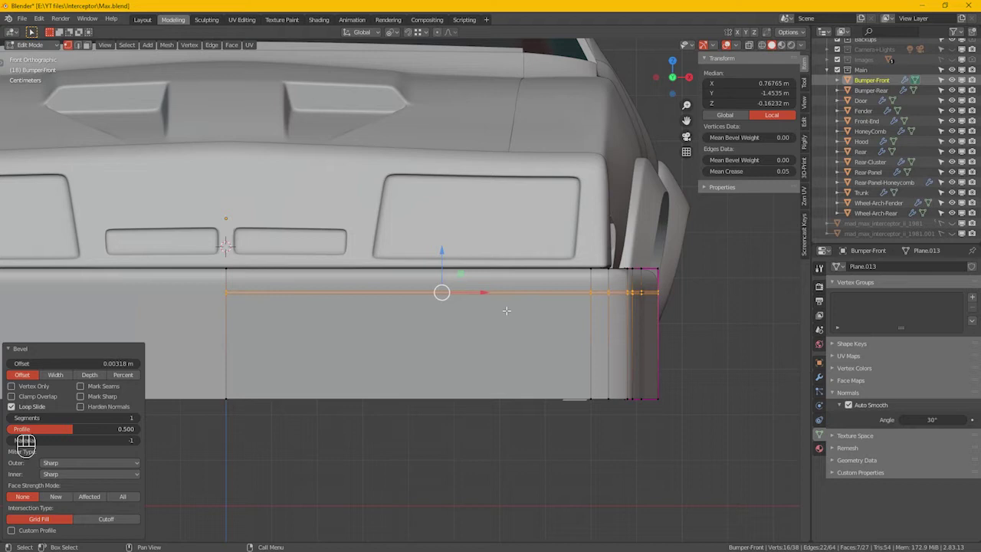
{"action": "key", "text": "ctrl+r"}
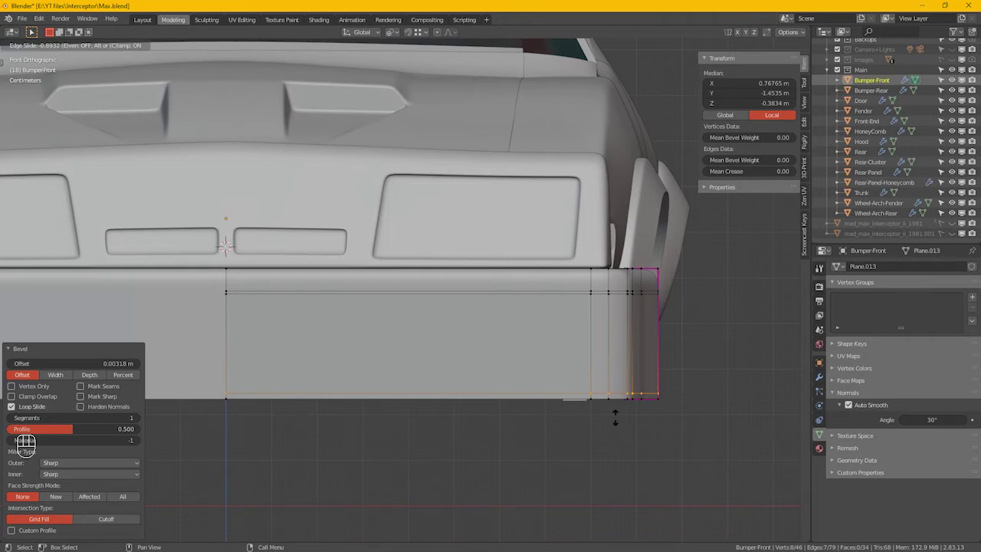
{"action": "left_click", "coordinate": [620, 419]}
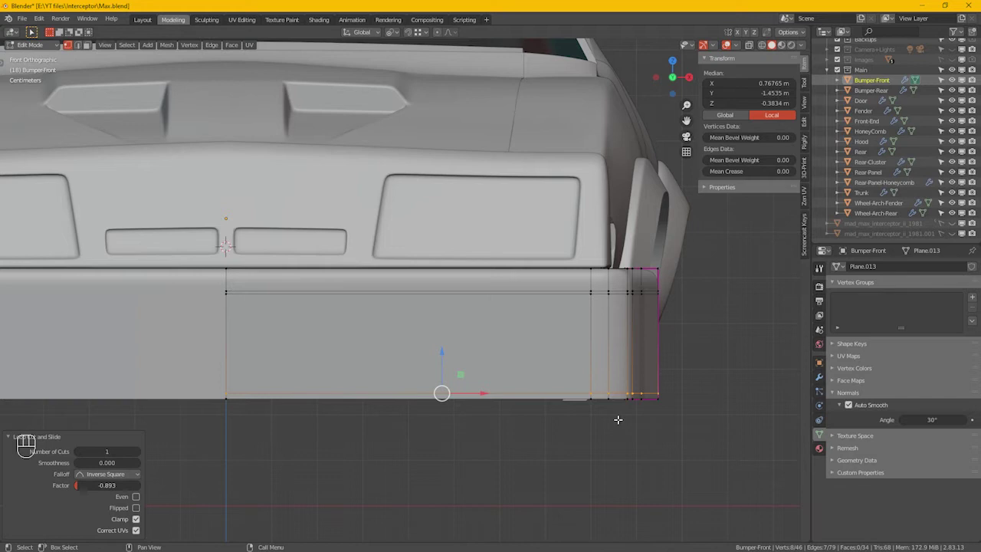
{"action": "key", "text": "ctrl+r"}
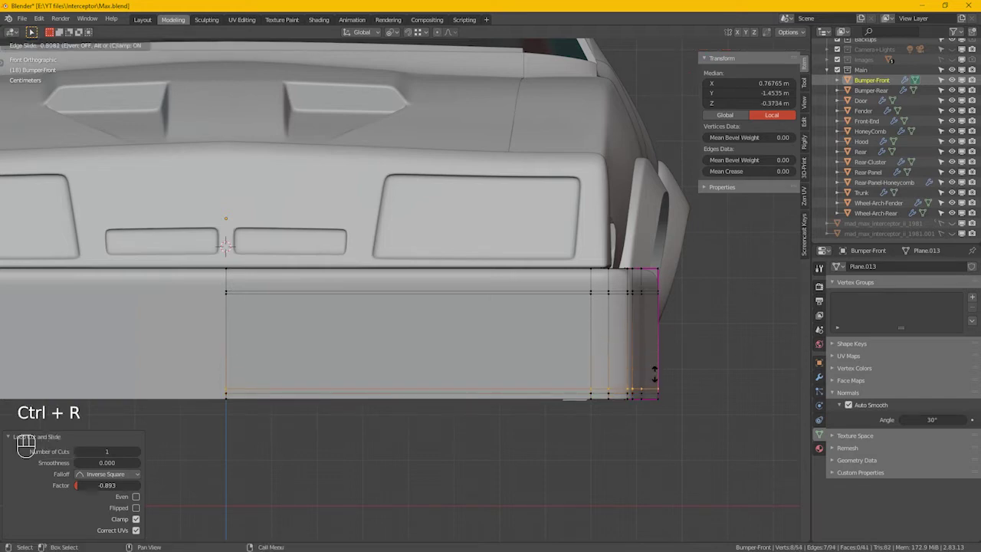
{"action": "left_click", "coordinate": [660, 375]}
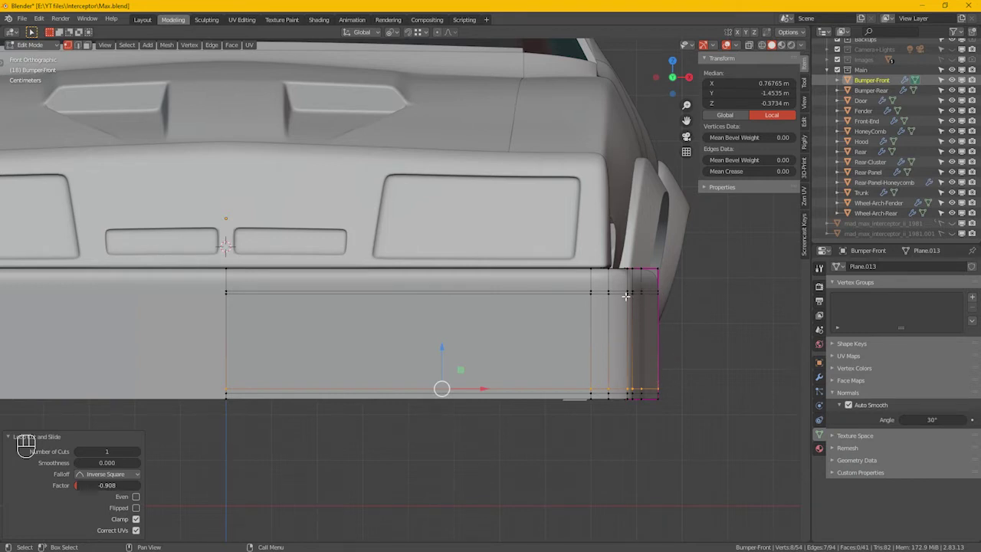
{"action": "left_click_drag", "start_coordinate": [630, 295], "coordinate": [696, 392]}
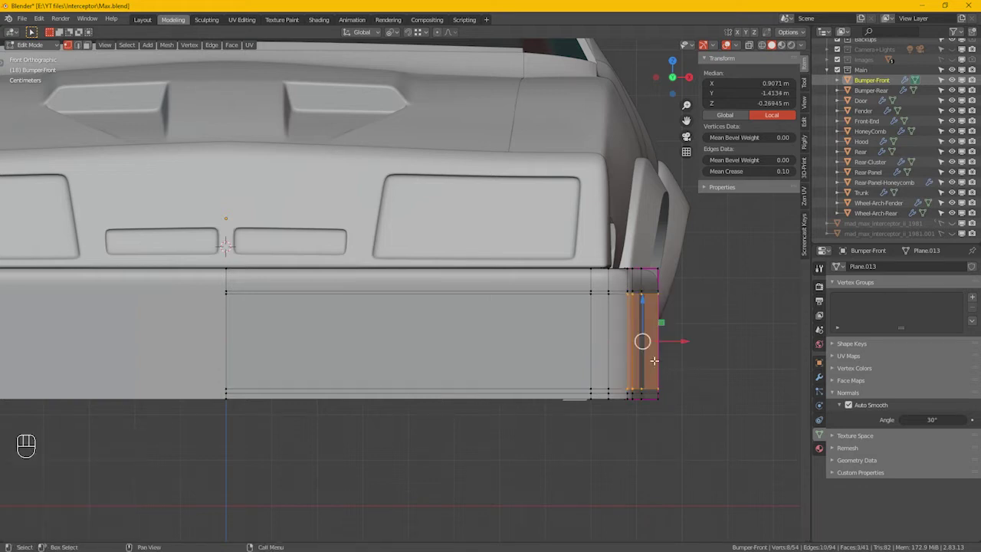
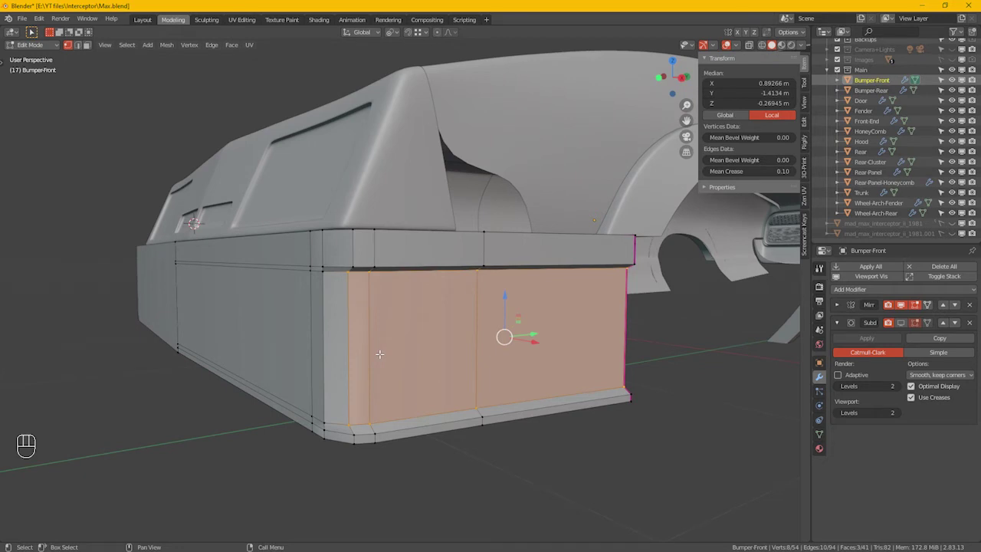
Select a single face at the bumper's side end in face mode.
{"action": "key", "text": "3"}
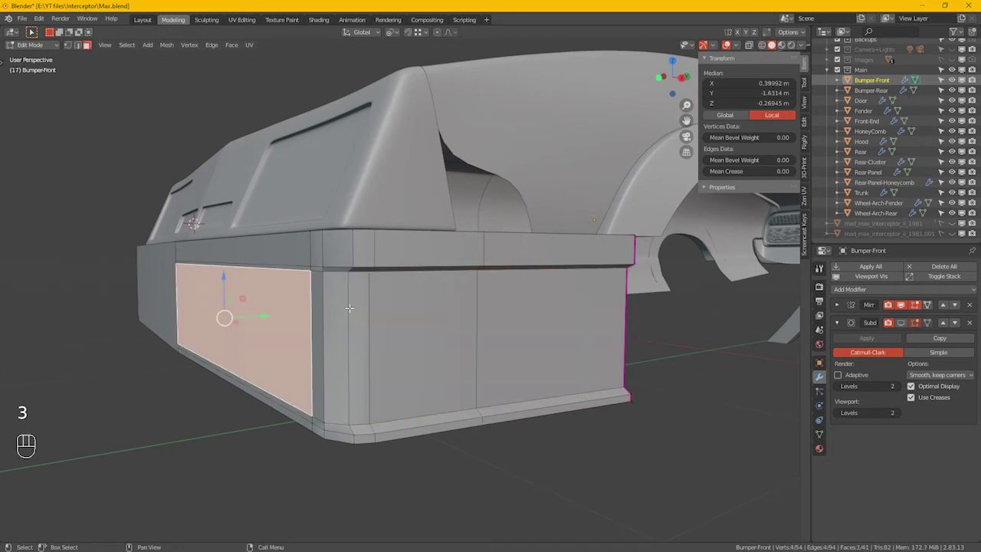
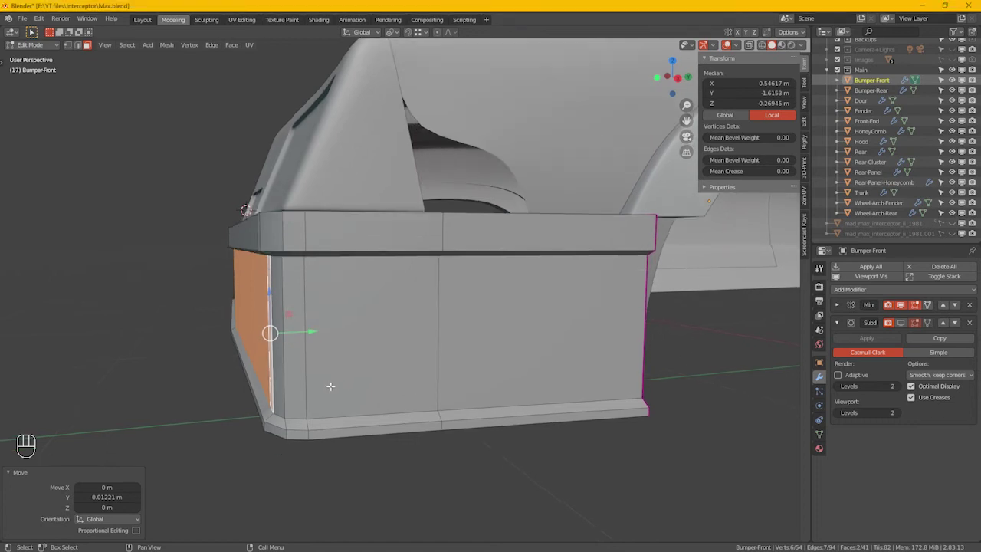
In side view with X-ray on, pull the bumper's lower end vertices back to taper it, then check from the front.
{"action": "key", "text": "KP_3"}
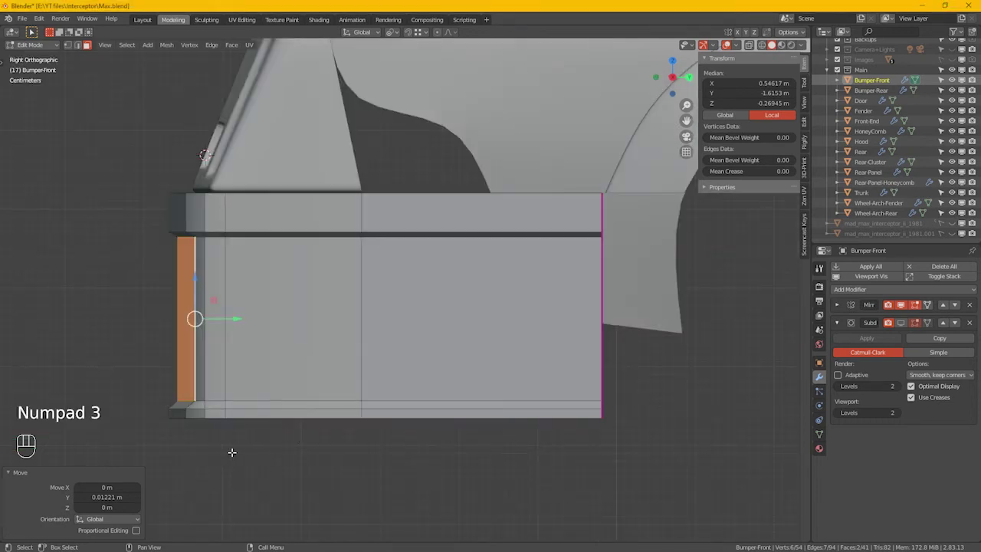
{"action": "key", "text": "1"}
{"action": "key", "text": "alt+z"}
{"action": "left_click_drag", "start_coordinate": [289, 425], "coordinate": [66, 286]}
{"action": "left_click_drag", "start_coordinate": [258, 325], "coordinate": [387, 329]}
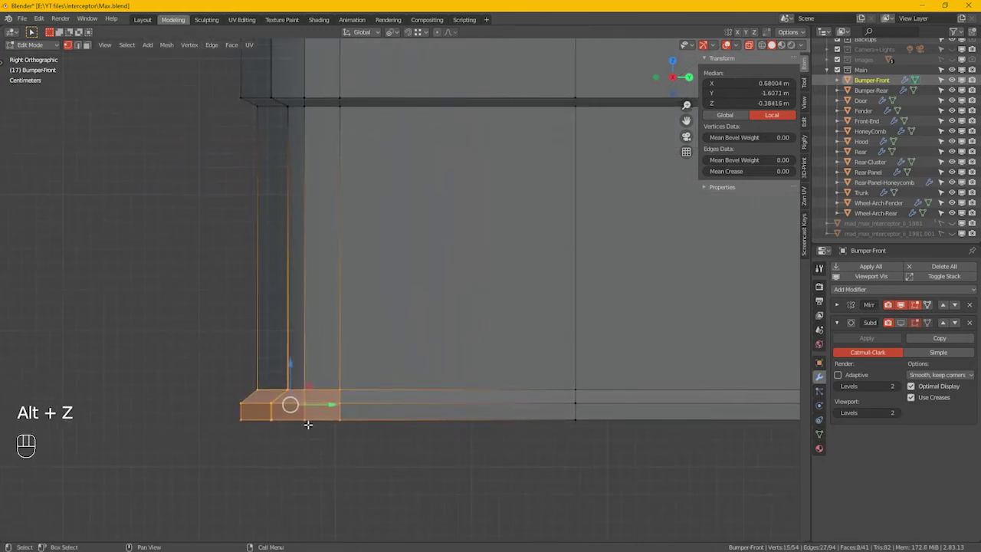
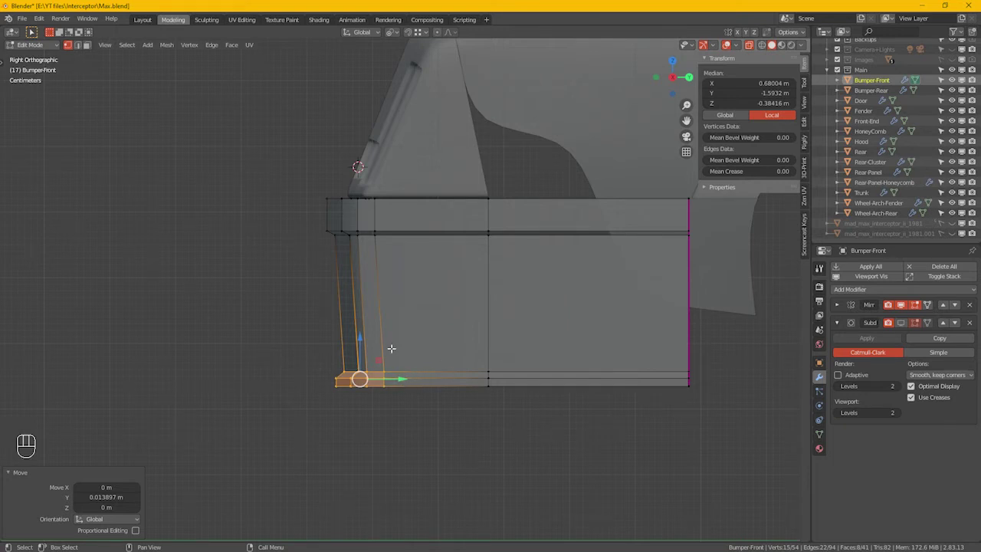
{"action": "left_click_drag", "start_coordinate": [375, 319], "coordinate": [386, 343]}
{"action": "key", "text": "KP_1"}
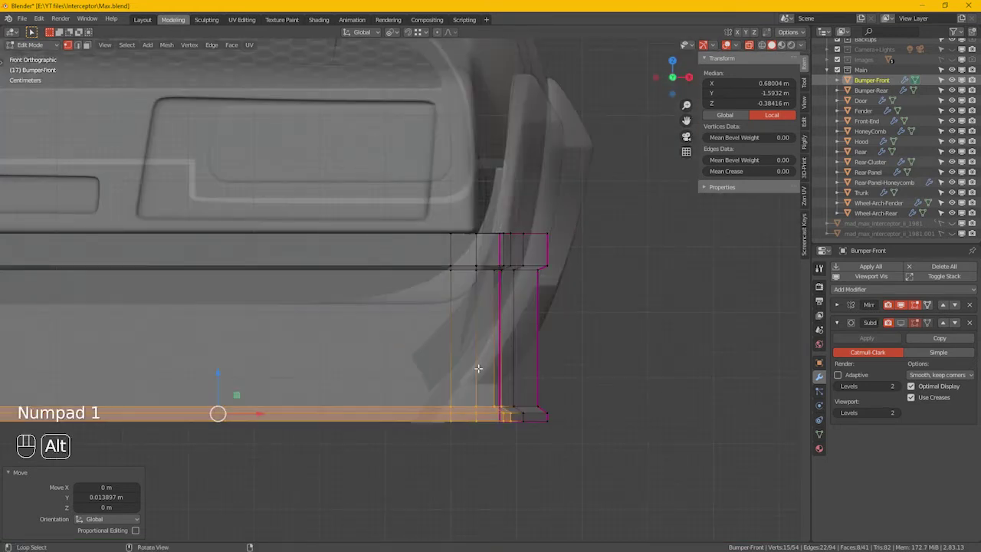
{"action": "key", "text": "alt+z"}
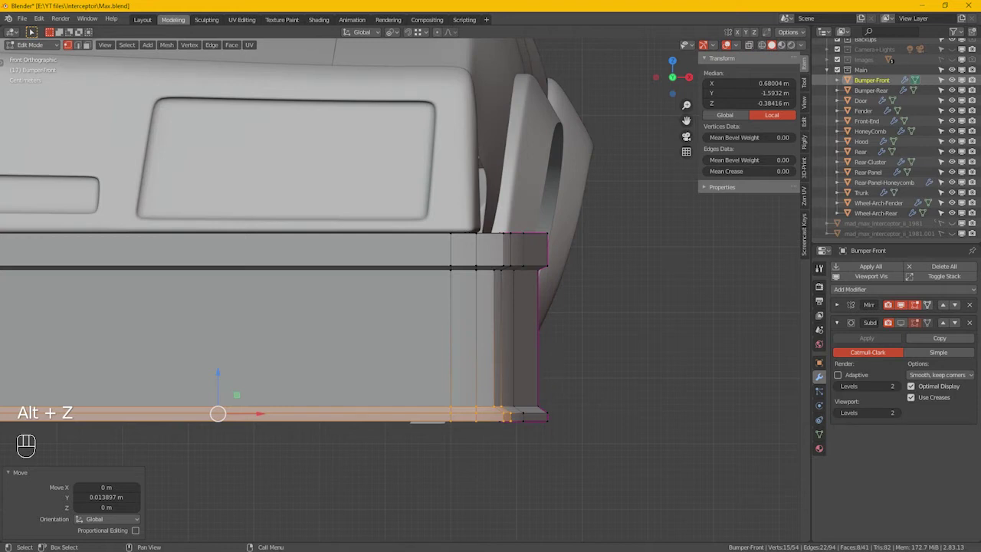
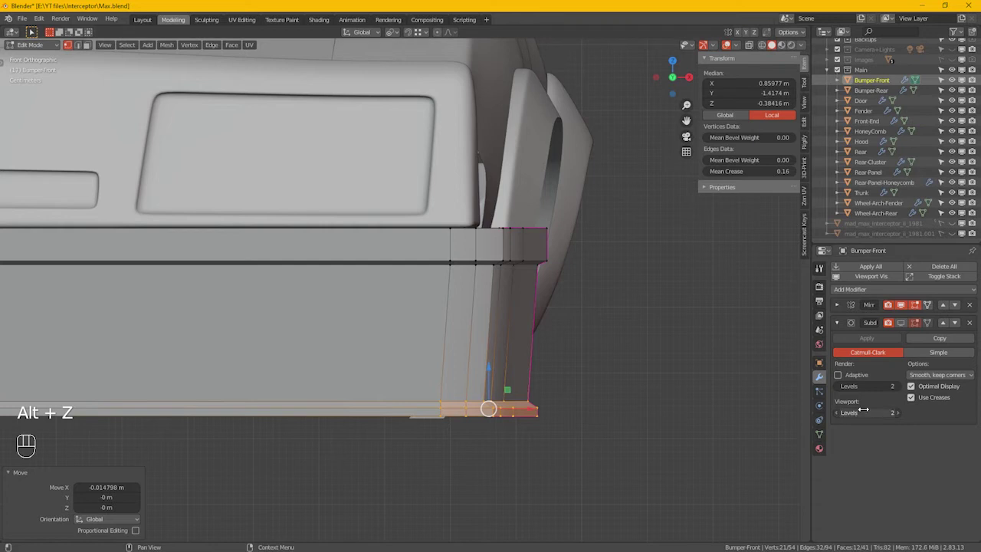
Show the bumper's mesh data settings in the Properties editor.
{"action": "left_click", "coordinate": [829, 441]}
{"action": "left_click", "coordinate": [861, 412]}
{"action": "left_click", "coordinate": [861, 412]}
{"action": "left_click", "coordinate": [860, 412]}
{"action": "left_click", "coordinate": [861, 411]}
{"action": "left_click", "coordinate": [861, 412]}
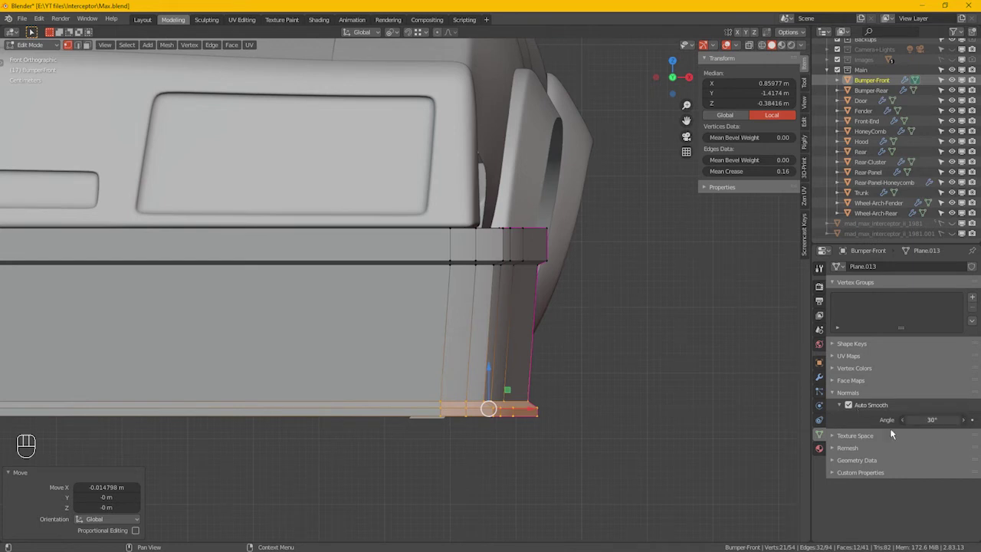
Select the lower corner vertices by shortest path and edge-slide the vertical corner edge toward the corner.
{"action": "left_click_drag", "start_coordinate": [588, 320], "coordinate": [488, 389]}
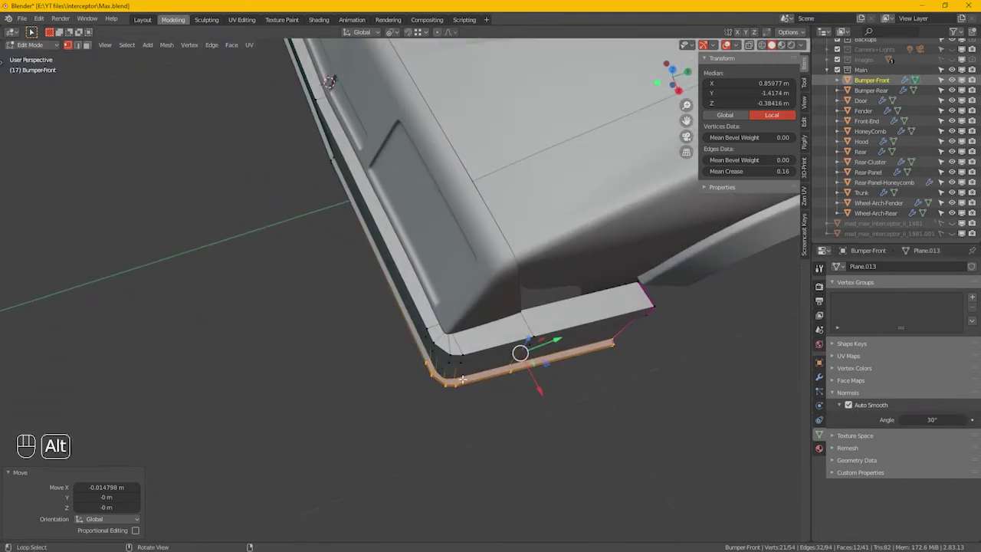
{"action": "left_click", "coordinate": [477, 345]}
{"action": "left_click", "coordinate": [459, 409]}
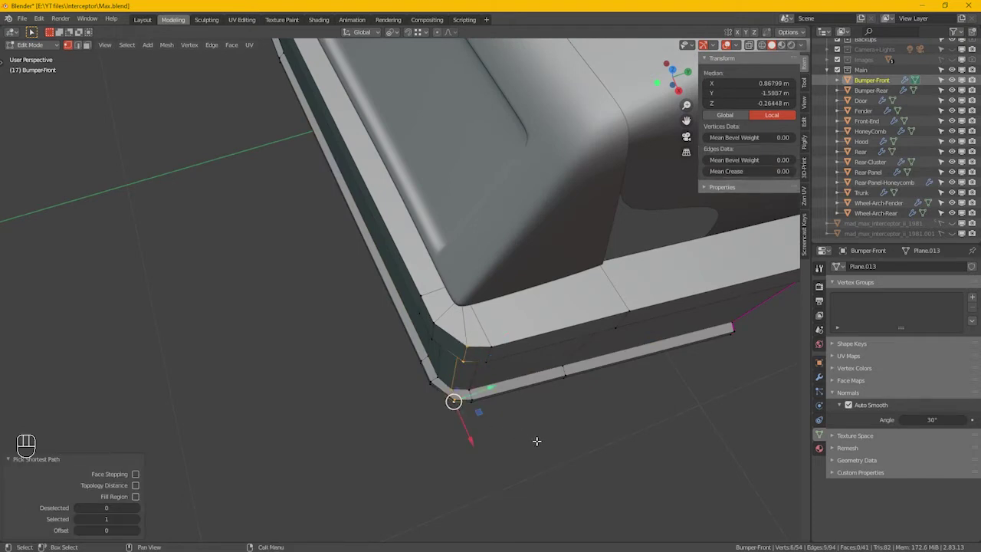
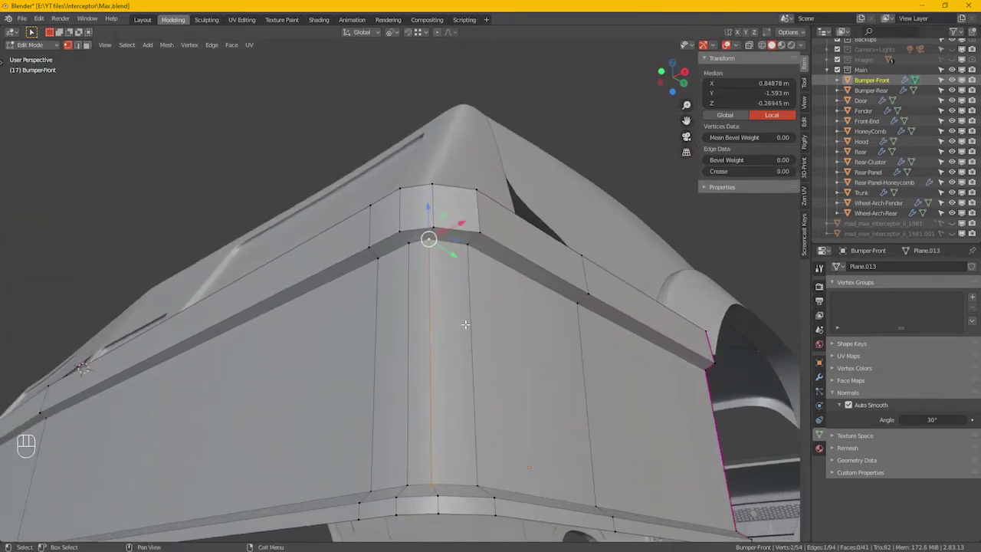
{"action": "key", "text": "g"}
{"action": "key", "text": "g"}
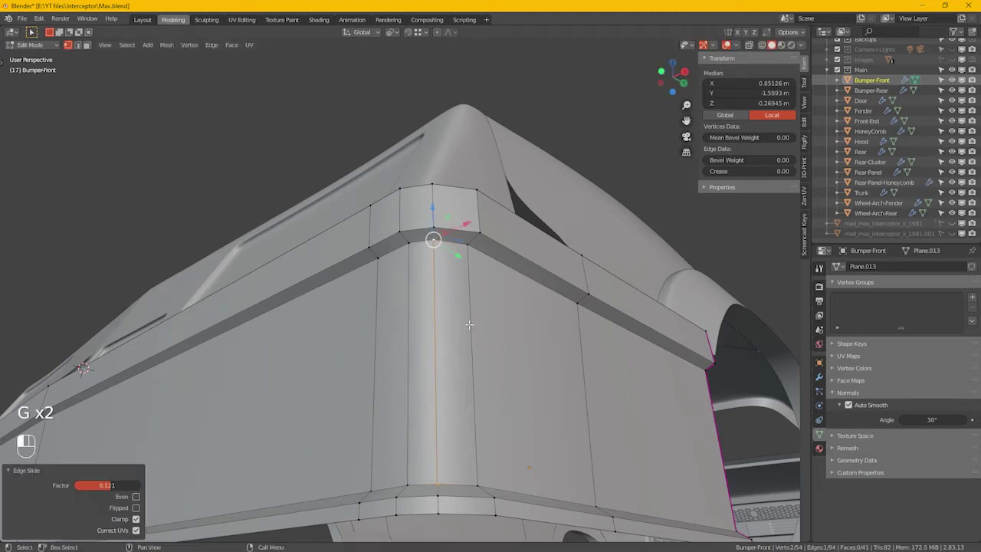
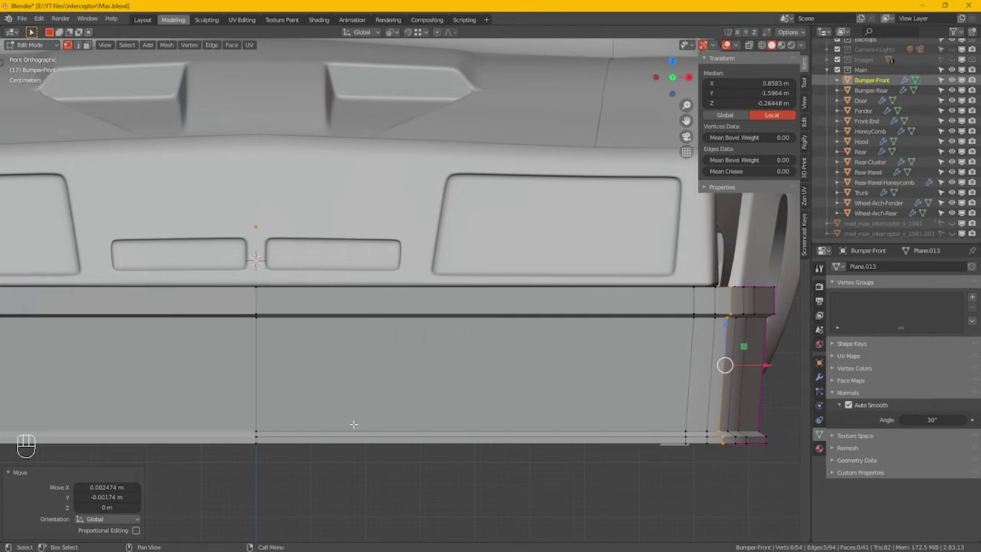
Add a horizontal loop near the top and a vertical loop across the bumper, sliding it even and flipped.
{"action": "key", "text": "ctrl+r"}
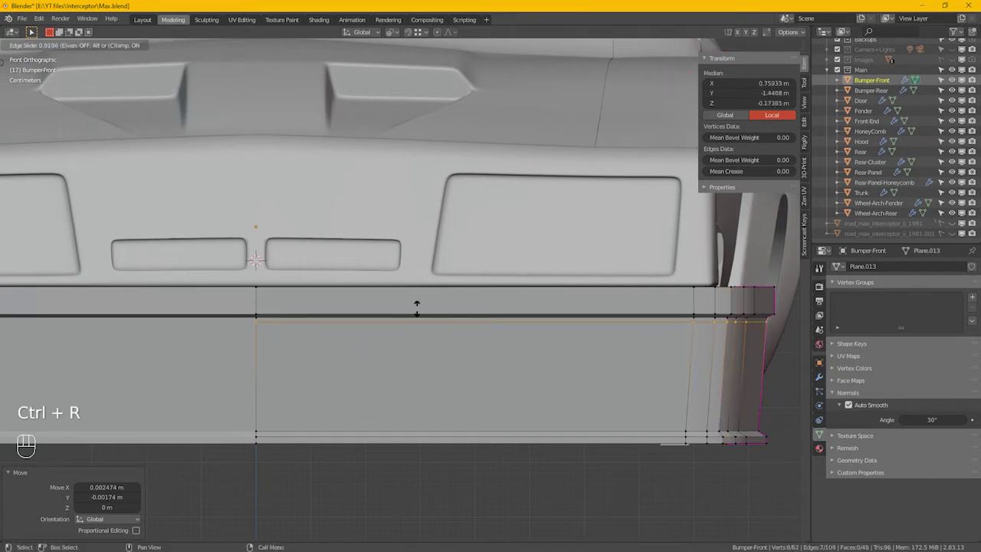
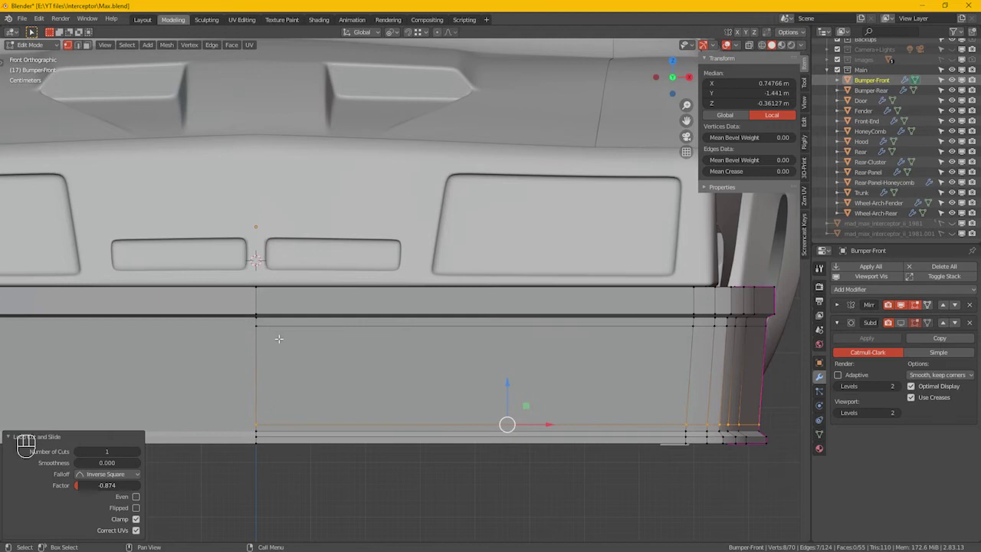
{"action": "key", "text": "ctrl+r"}
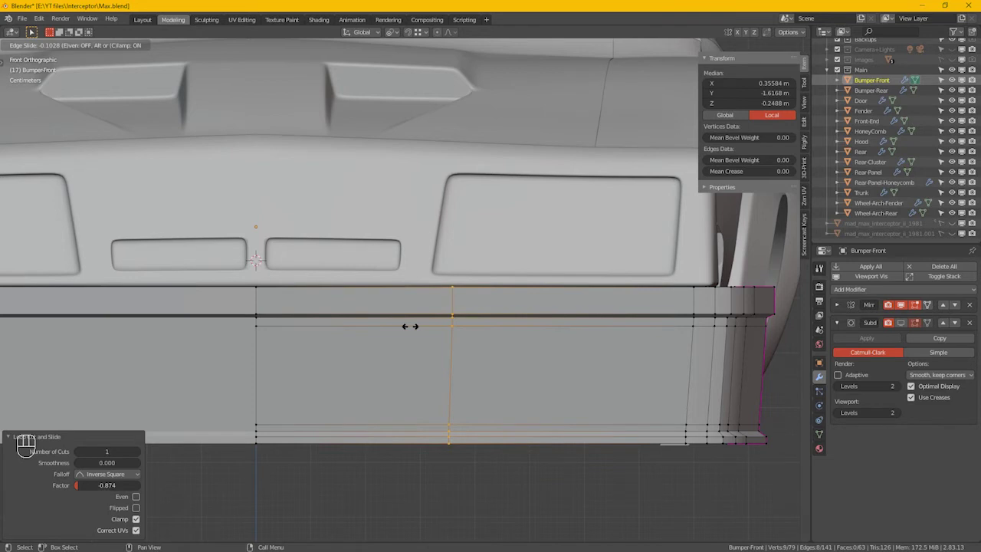
{"action": "key", "text": "e"}
{"action": "key", "text": "f"}
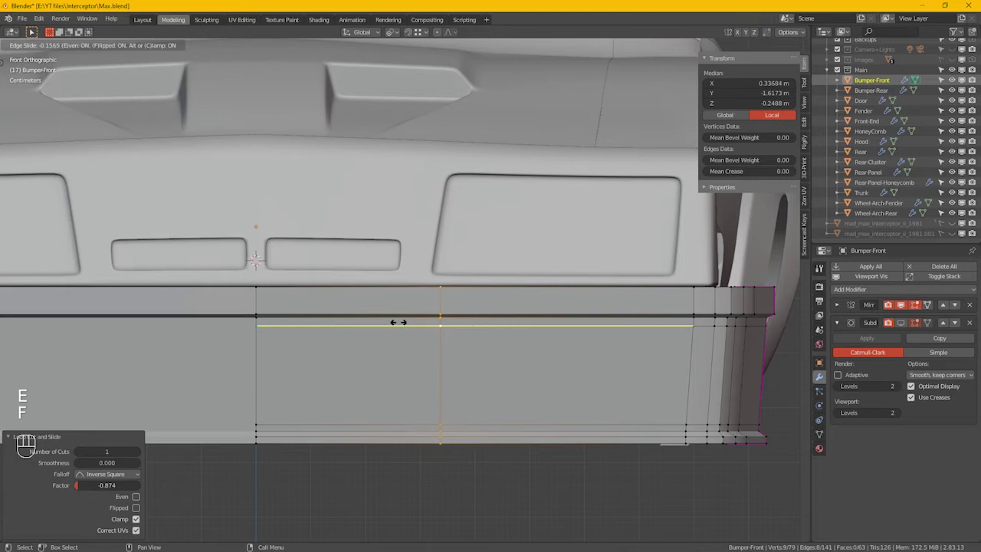
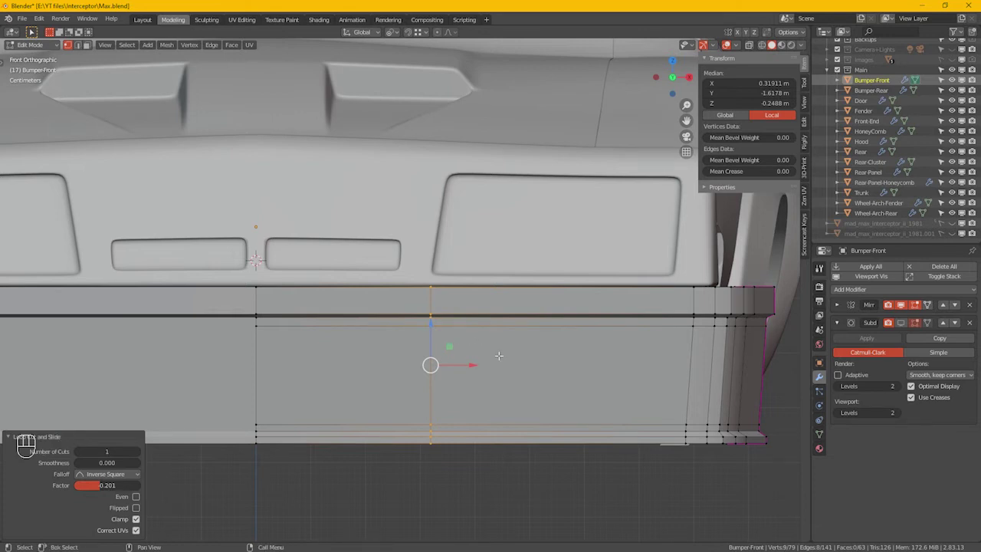
{"action": "key", "text": "g"}
{"action": "key", "text": "g"}
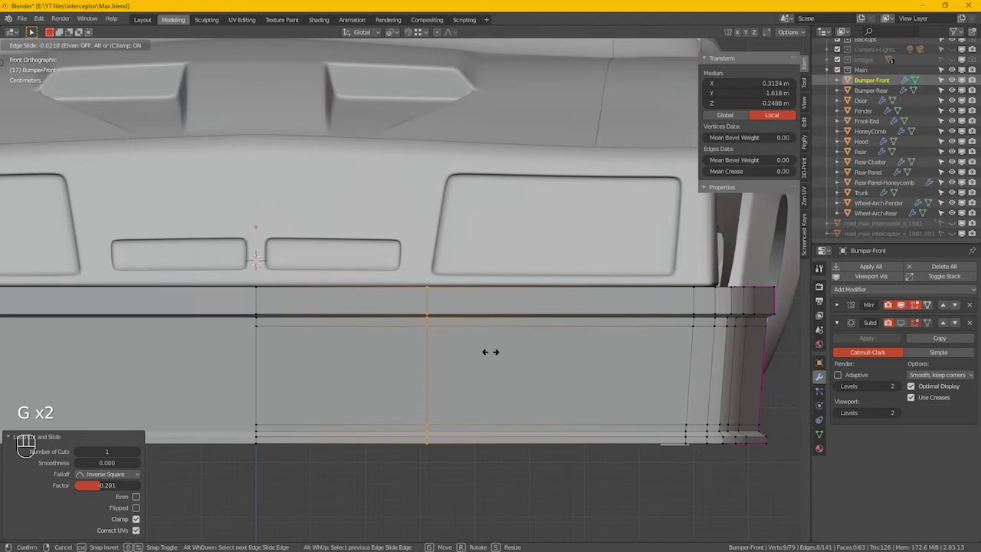
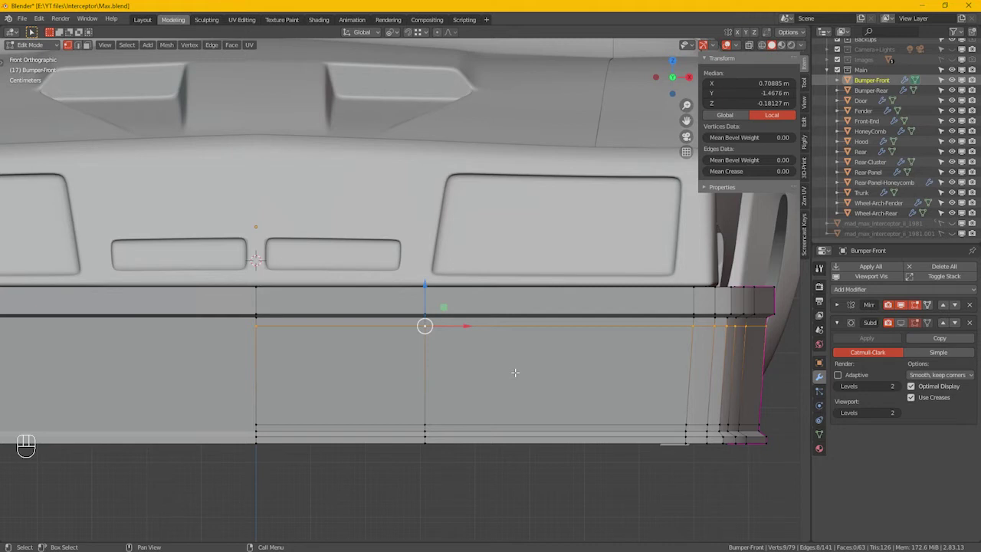
Edge-slide the horizontal loop down toward the bumper bottom and start another vertical loop cut.
{"action": "key", "text": "g"}
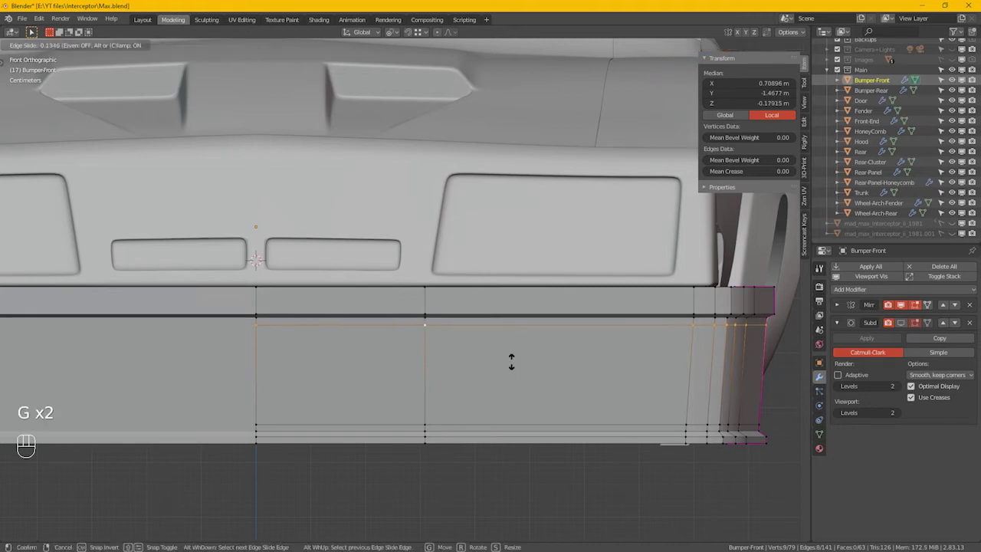
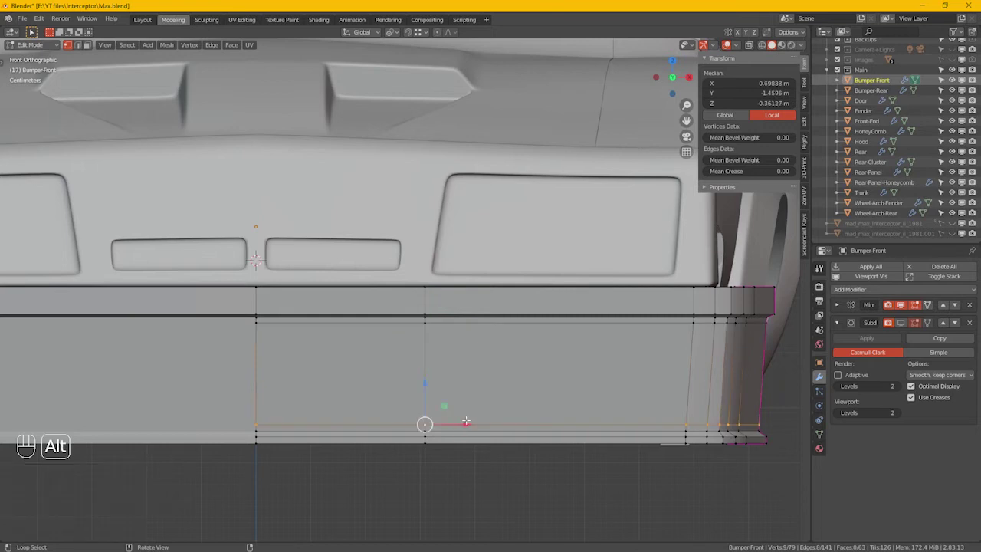
{"action": "key", "text": "g"}
{"action": "key", "text": "g"}
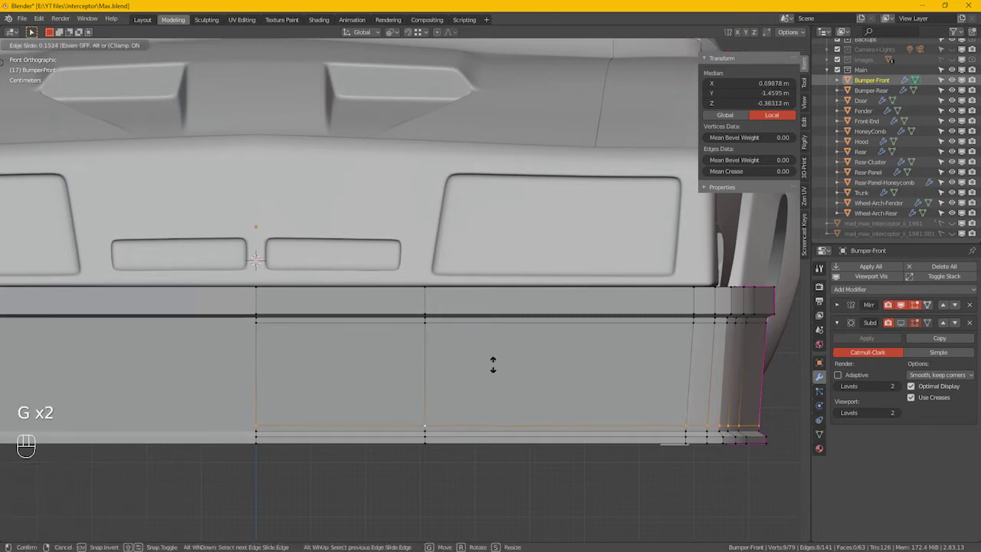
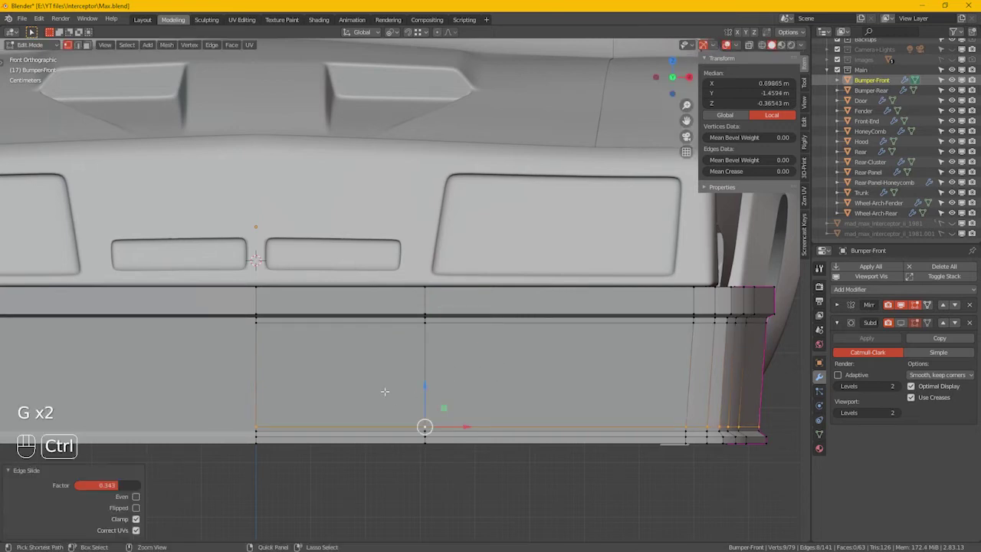
{"action": "key", "text": "ctrl+r"}
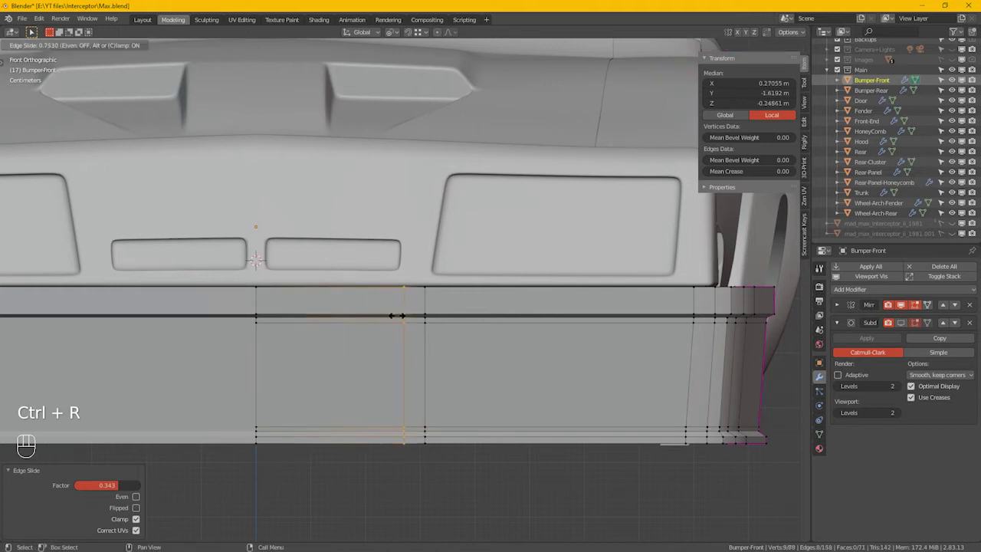
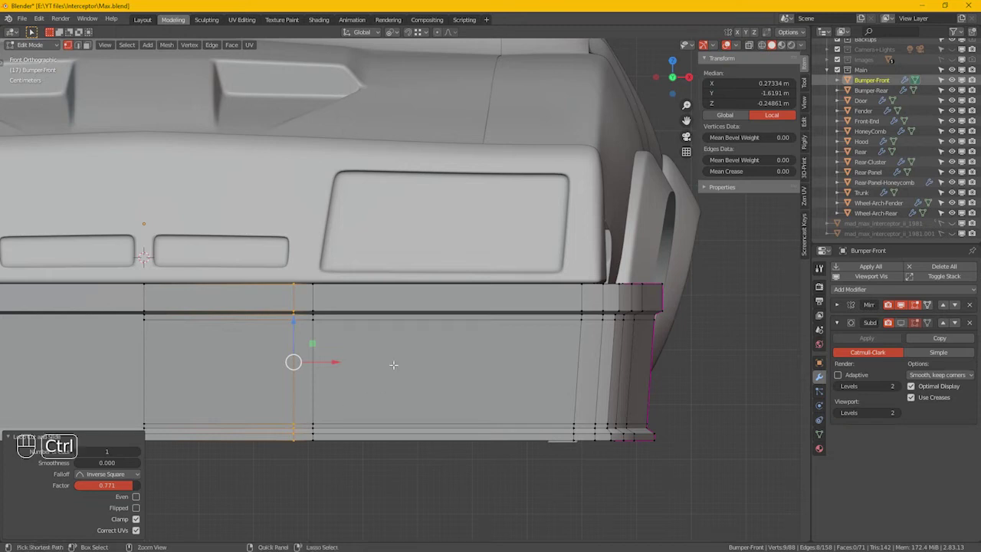
Add a second vertical loop beside the first, sliding it even and flipped to form a narrow strip.
{"action": "key", "text": "ctrl+r"}
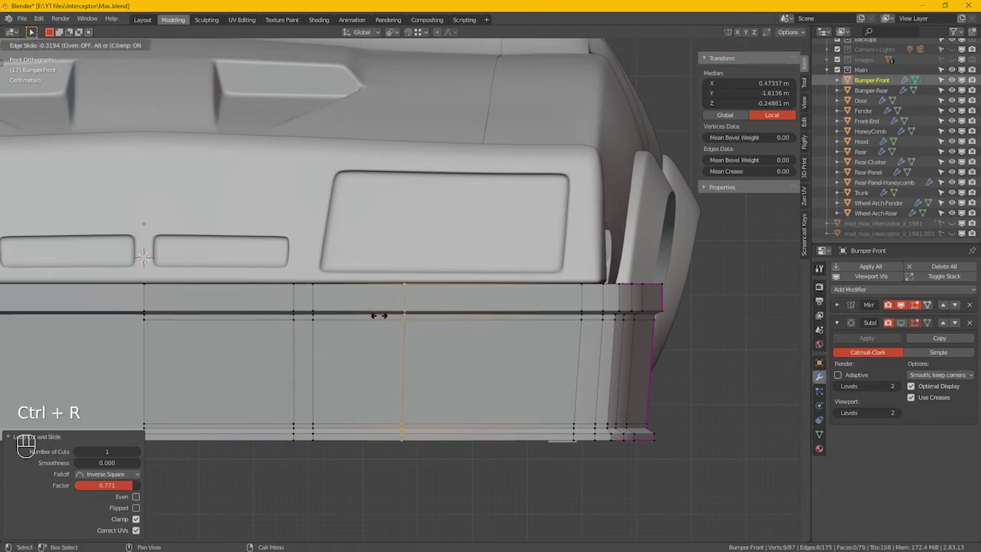
{"action": "key", "text": "e"}
{"action": "key", "text": "f"}
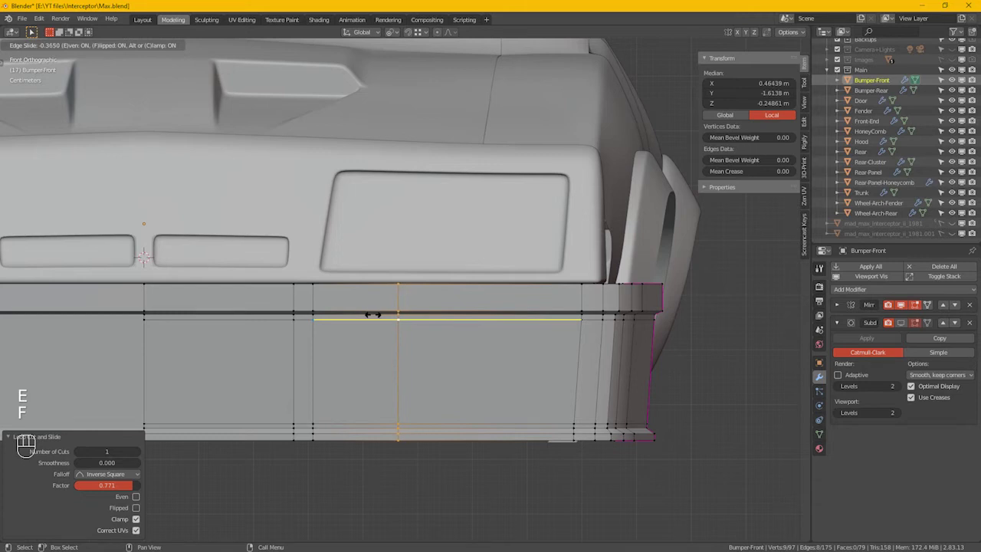
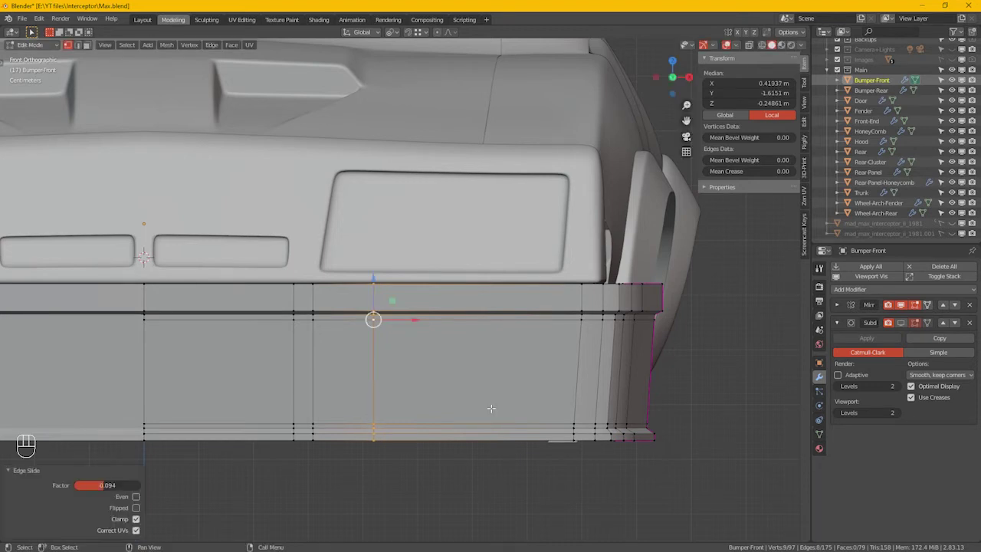
Inset the narrow strip face, push it inward along Y into a recess, and add a loop around its walls.
{"action": "key", "text": "3"}
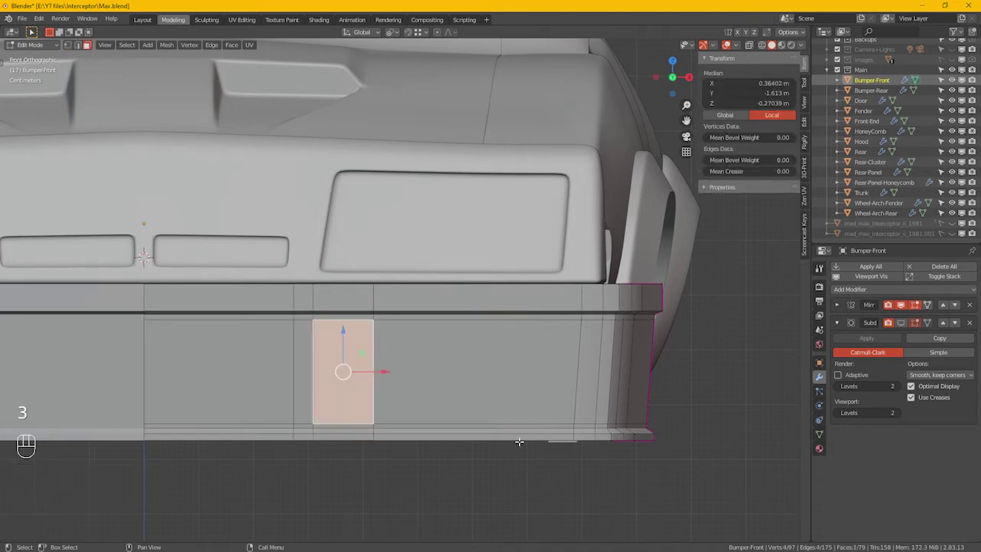
{"action": "key", "text": "i"}
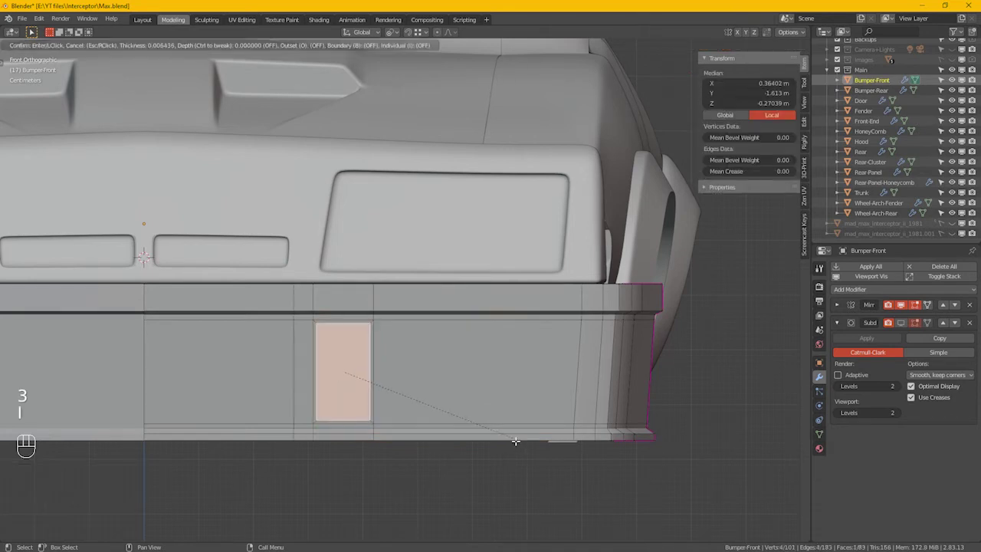
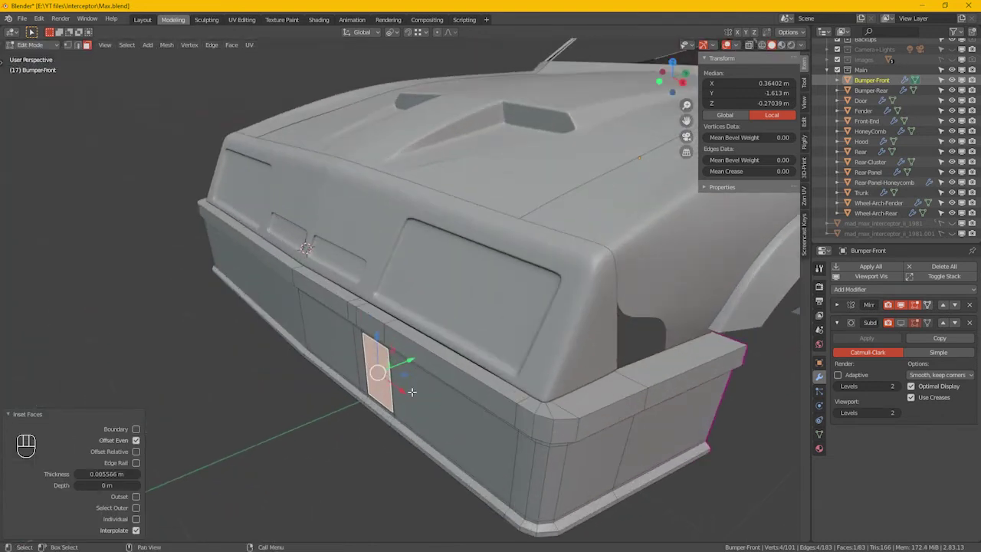
{"action": "key", "text": "e"}
{"action": "key", "text": "y"}
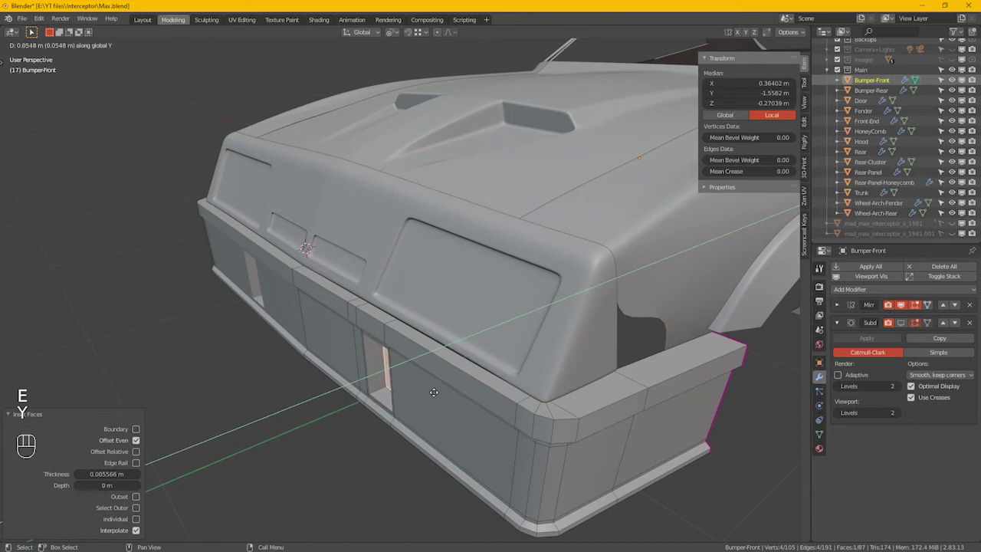
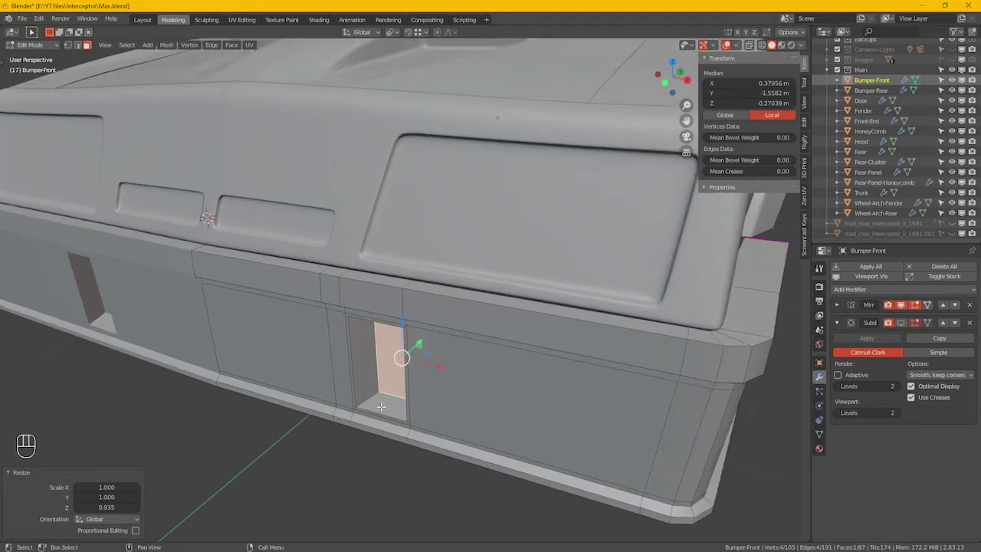
{"action": "key", "text": "ctrl+r"}
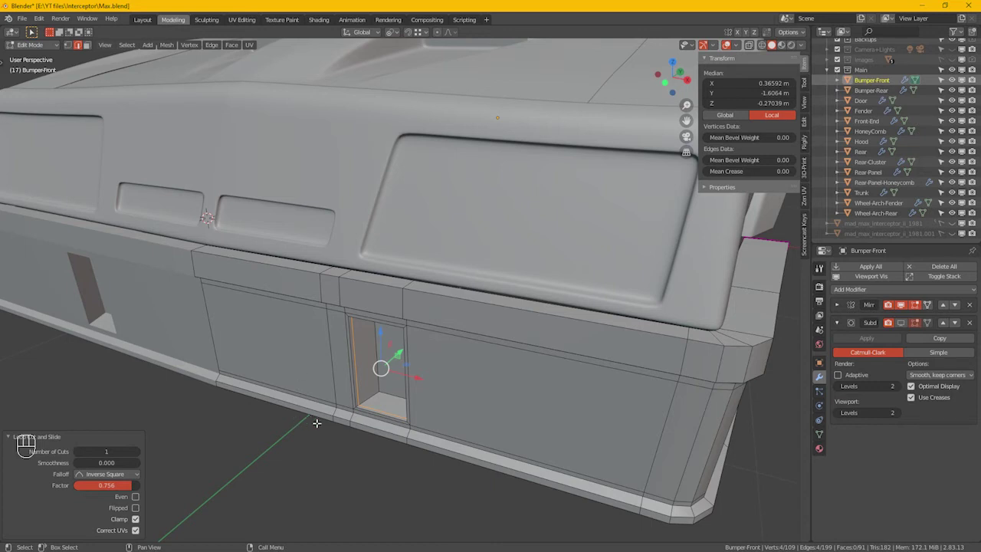
Select the edge left of the recess in edge mode and edge-slide it along the bumper surface.
{"action": "left_click", "coordinate": [326, 419]}
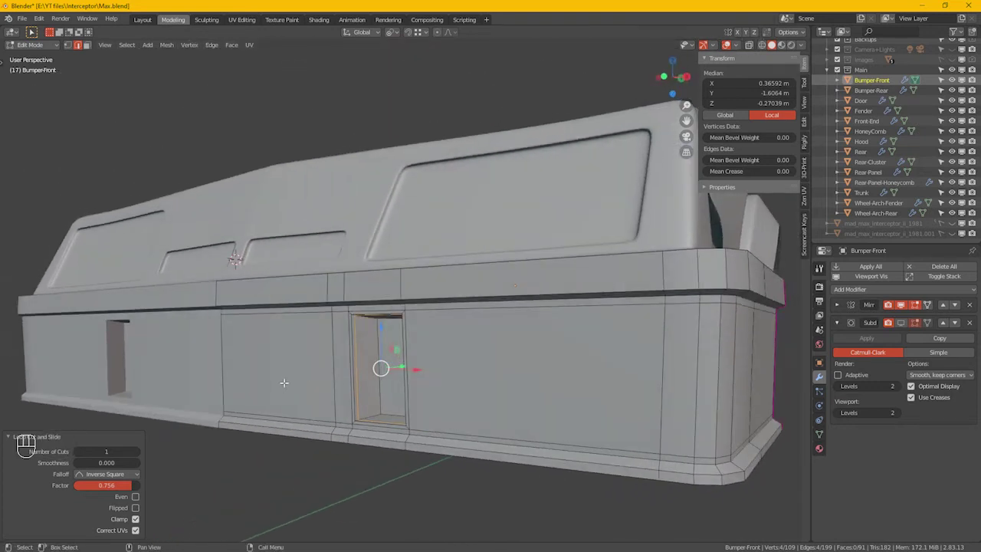
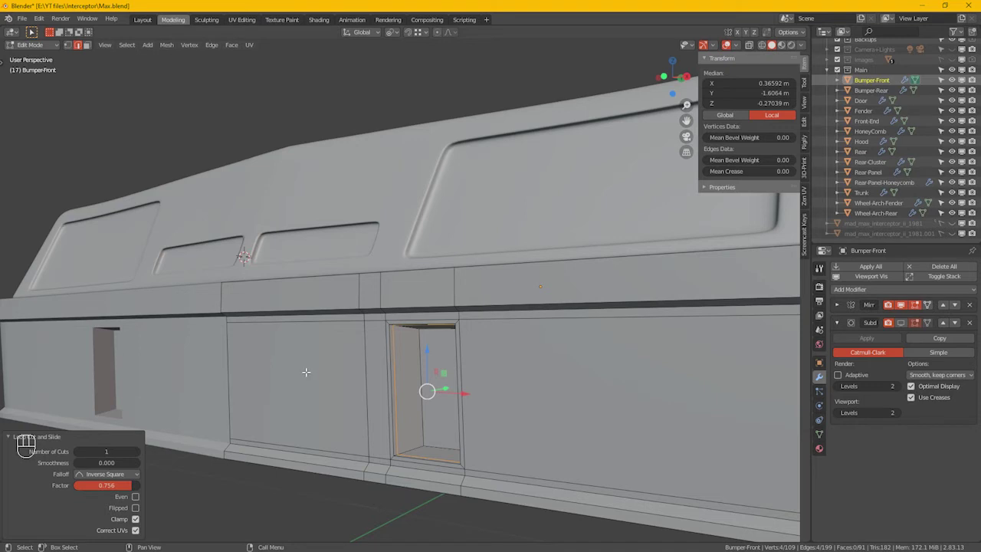
{"action": "key", "text": "2"}
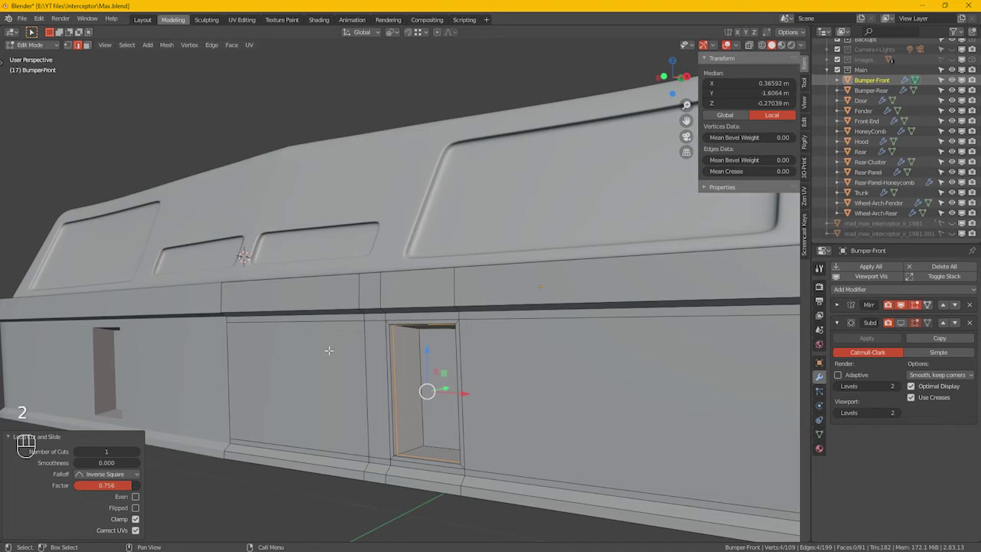
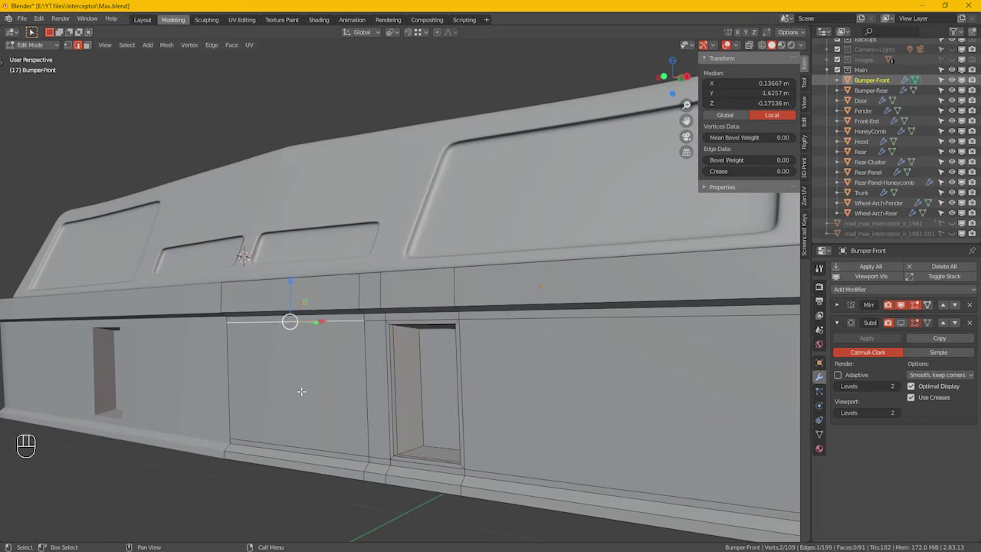
{"action": "key", "text": "g"}
{"action": "key", "text": "g"}
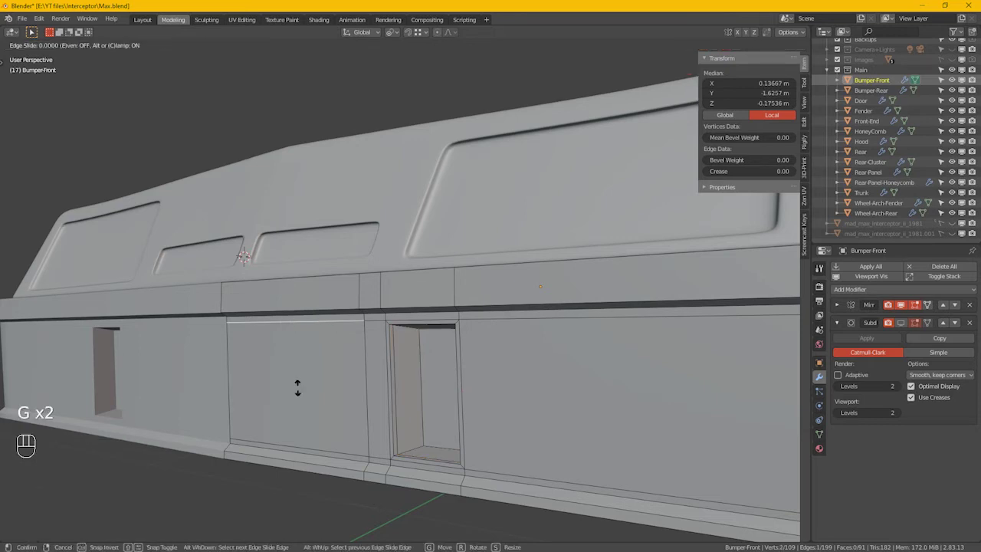
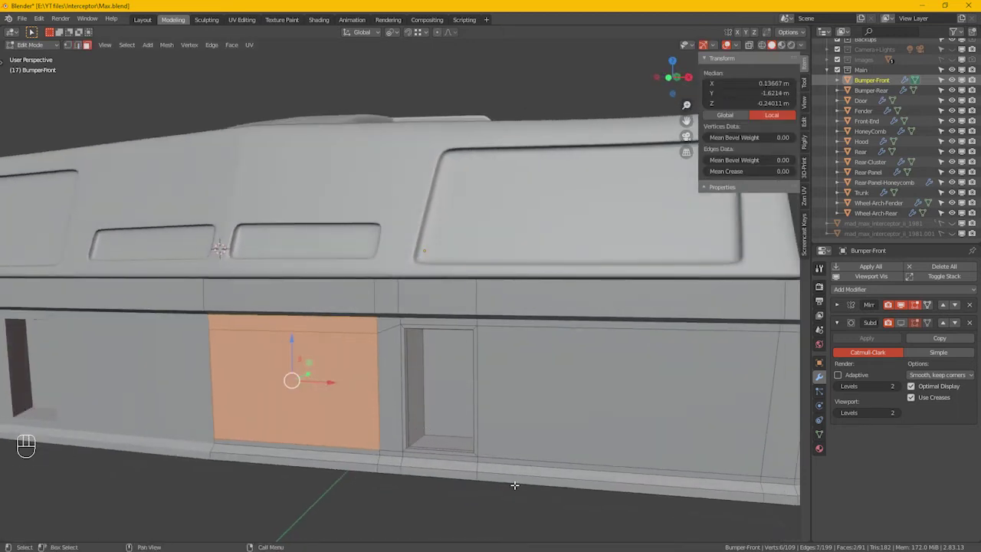
Inset the panel left of the first recess and push it inward along Y to form a wider recess.
{"action": "left_click", "coordinate": [520, 489]}
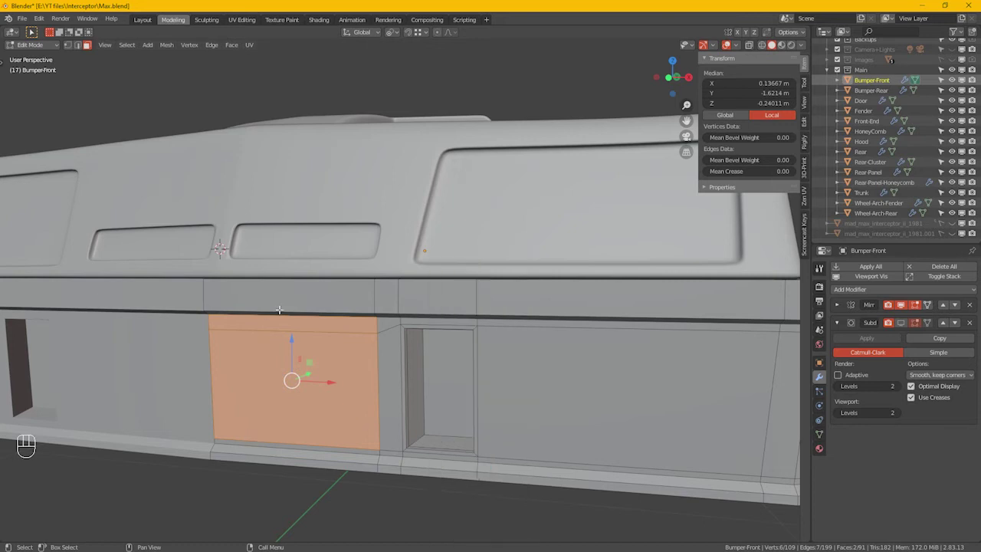
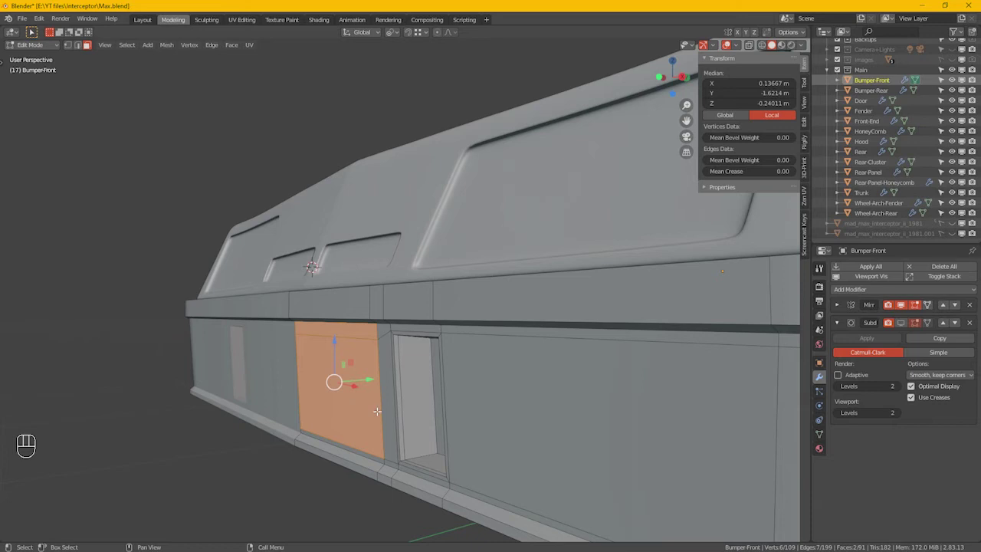
{"action": "key", "text": "i"}
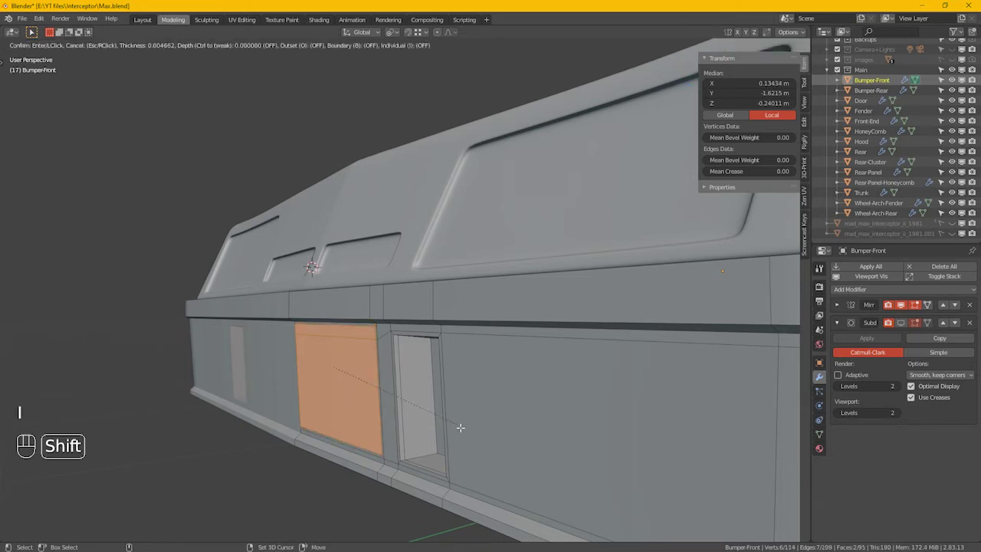
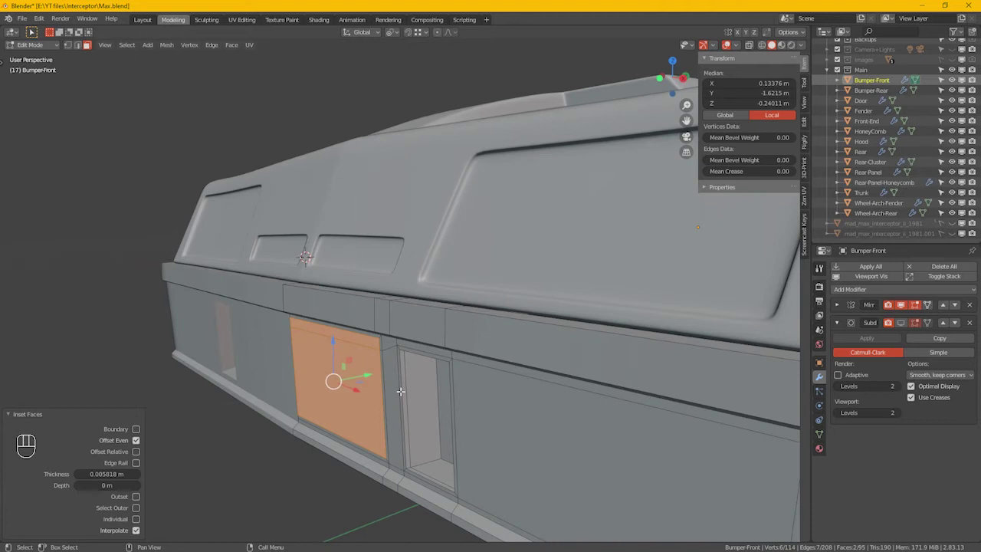
{"action": "key", "text": "e"}
{"action": "key", "text": "y"}
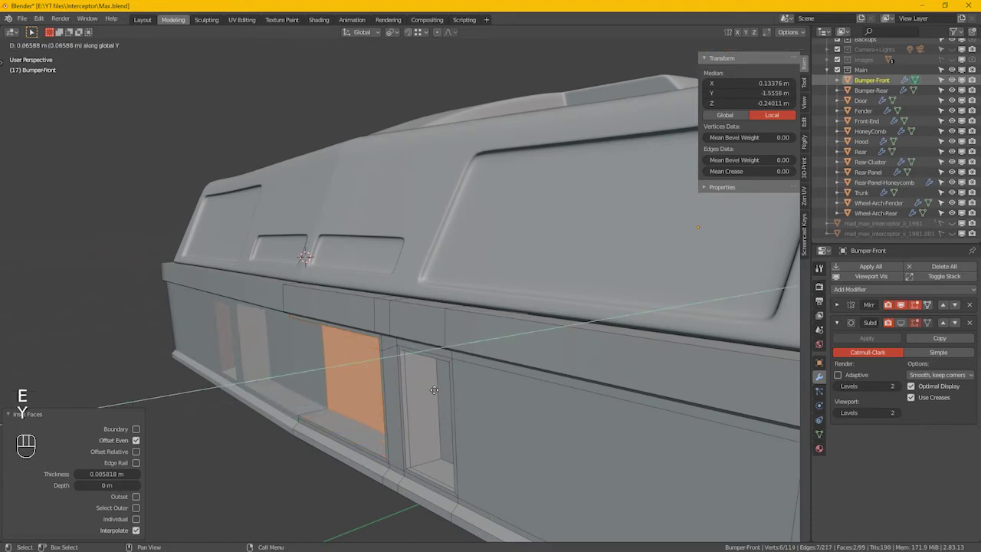
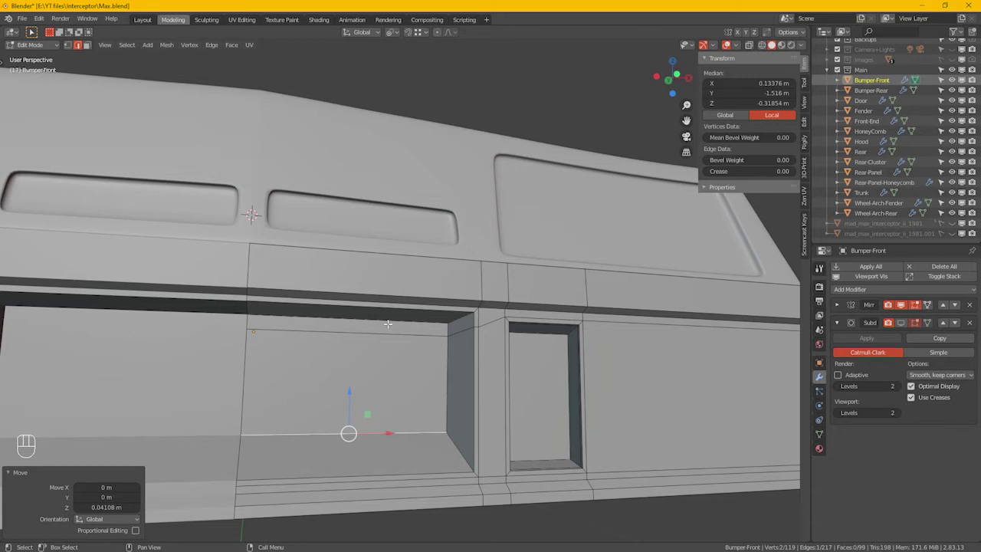
Delete the recess top faces and add an edge loop slid toward the bumper's lower opening.
{"action": "key", "text": "3"}
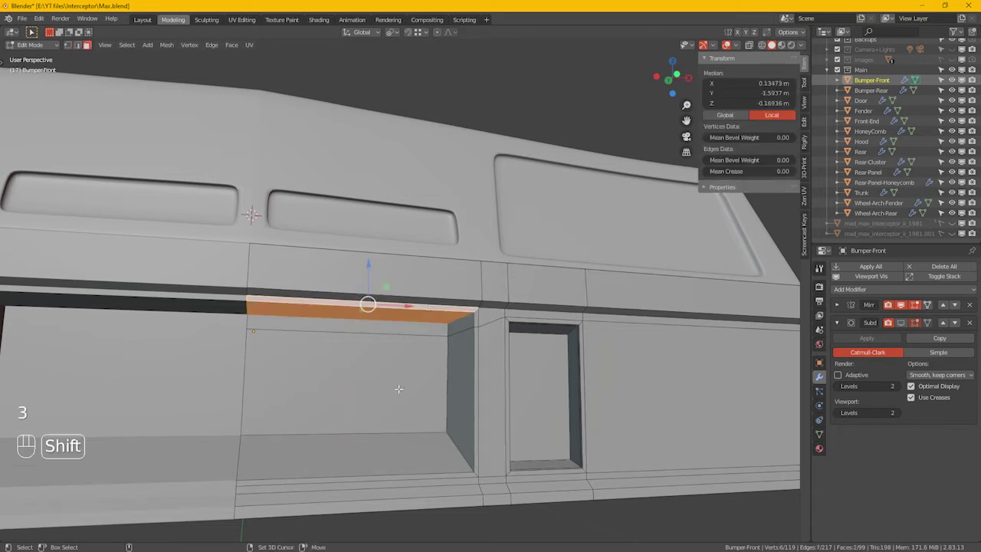
{"action": "key", "text": "x"}
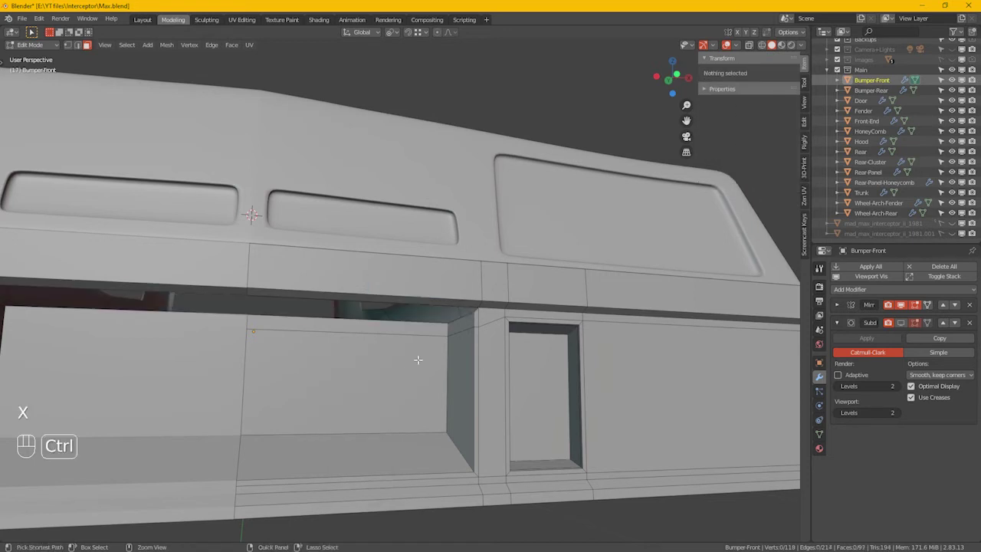
{"action": "key", "text": "ctrl+r"}
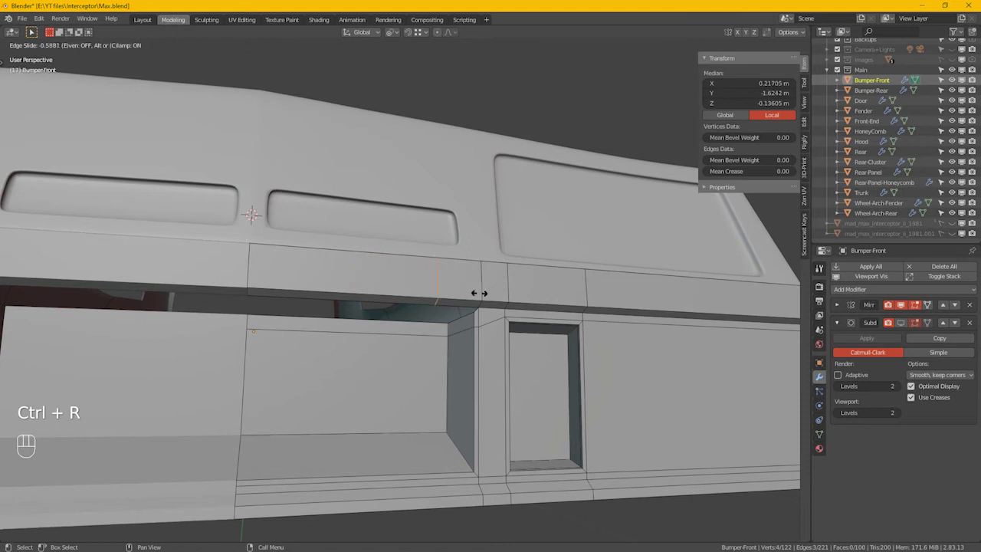
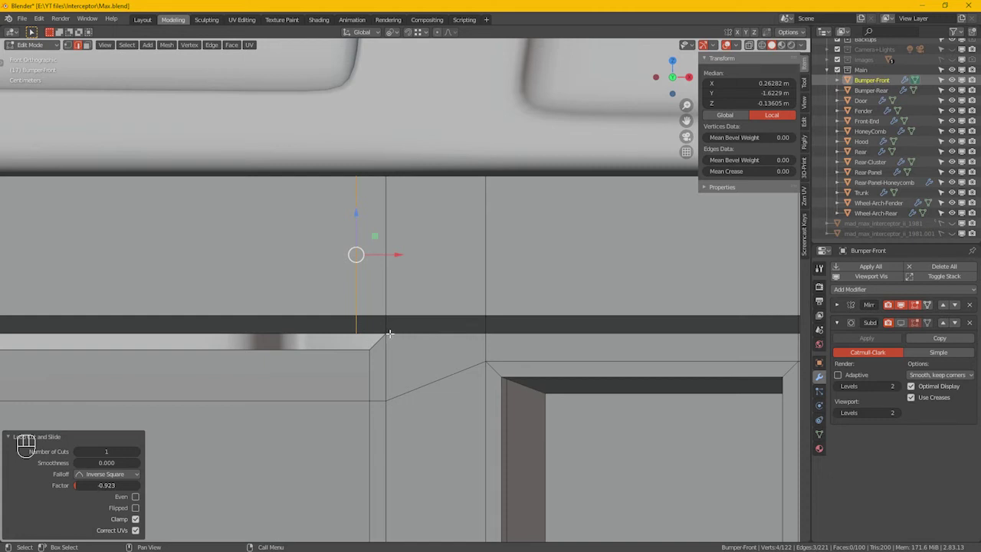
{"action": "key", "text": "g"}
{"action": "key", "text": "g"}
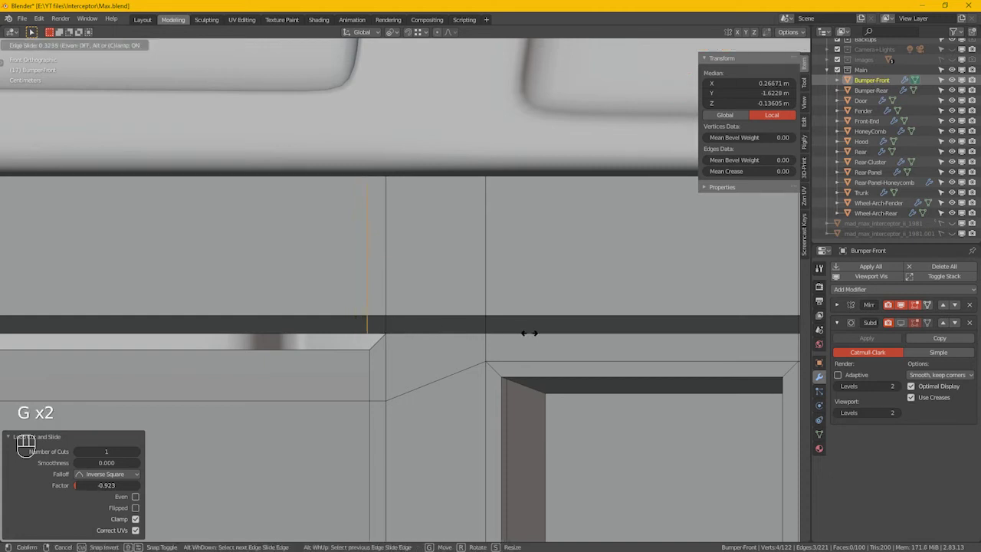
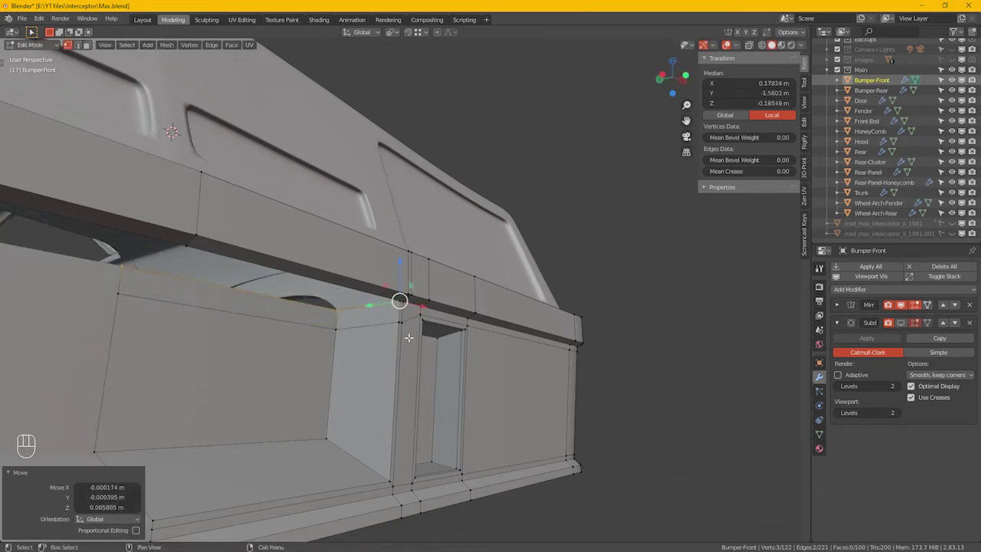
Select the whole bumper mesh and merge its overlapping duplicate vertices.
{"action": "key", "text": "a"}
{"action": "key", "text": "m"}
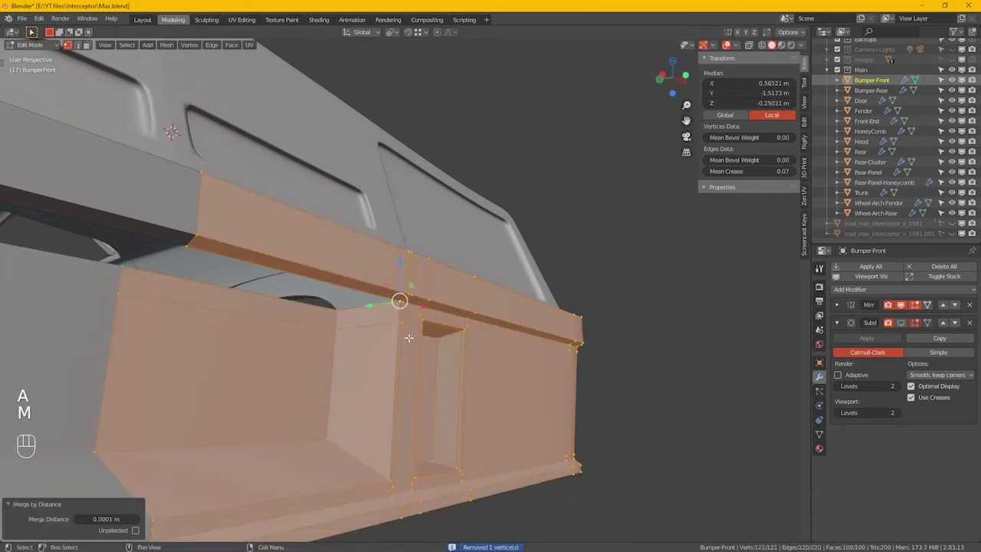
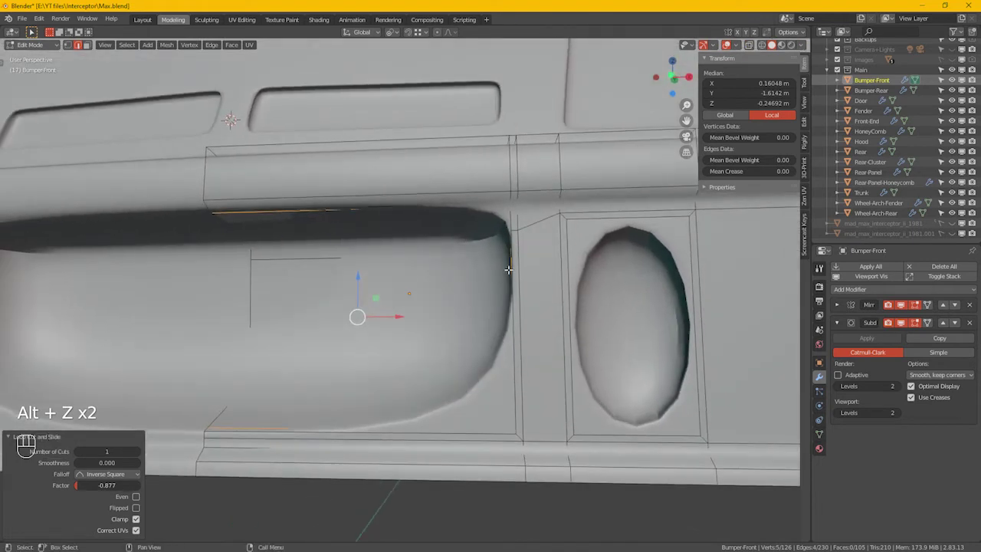
Add a loop cut beside the long recess and slide it into place to tighten it.
{"action": "key", "text": "ctrl+r"}
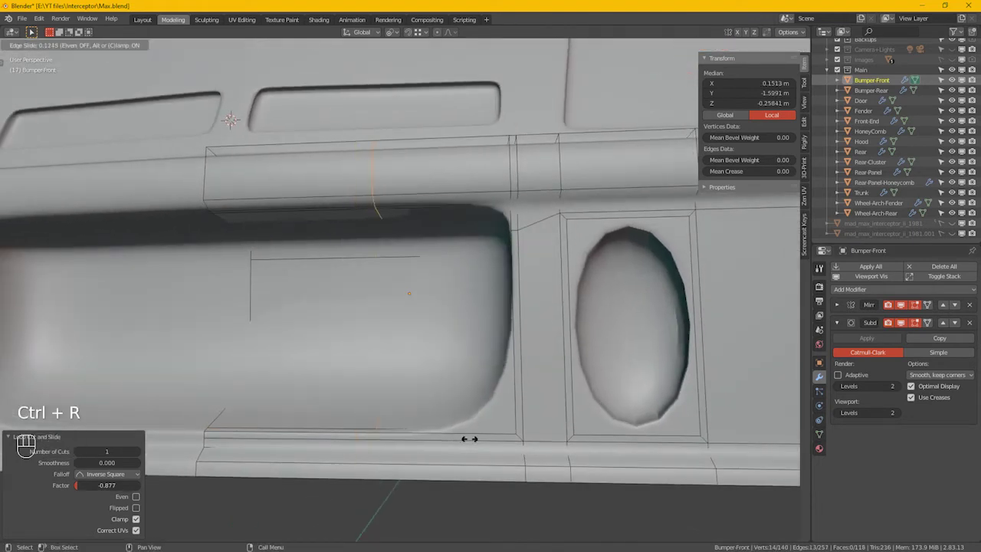
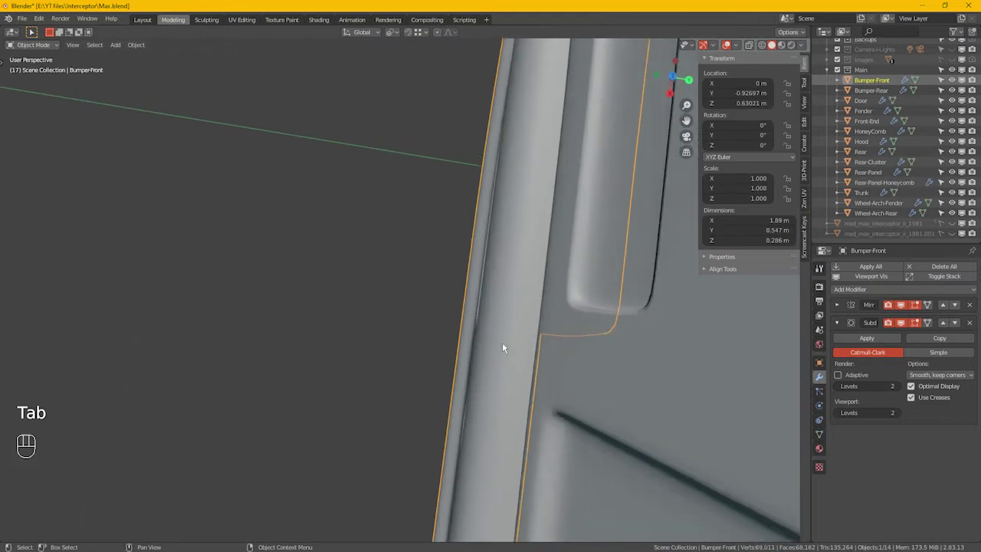
Orbit around the front bumper to face its oval openings.
{"action": "left_click_drag", "start_coordinate": [471, 413], "coordinate": [603, 323]}
{"action": "left_click_drag", "start_coordinate": [639, 322], "coordinate": [336, 358]}
{"action": "left_click_drag", "start_coordinate": [535, 347], "coordinate": [492, 329]}
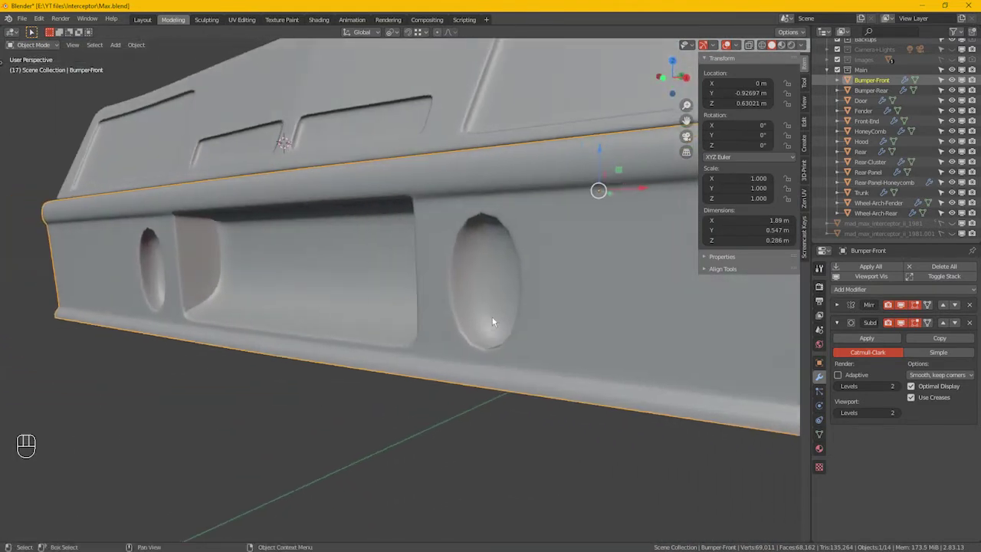
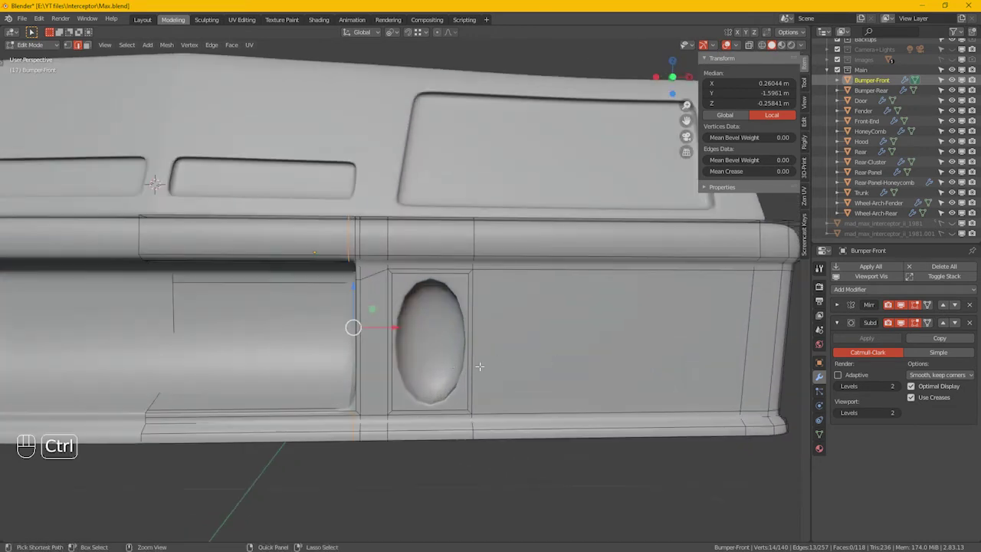
Add two horizontal loops slid to flatten the oval opening's bottom and top edges.
{"action": "key", "text": "ctrl+r"}
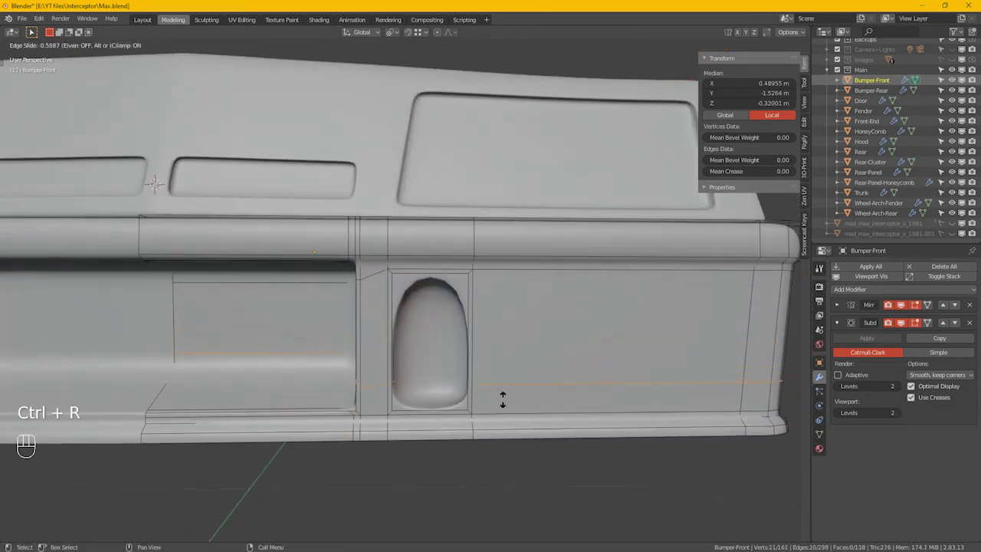
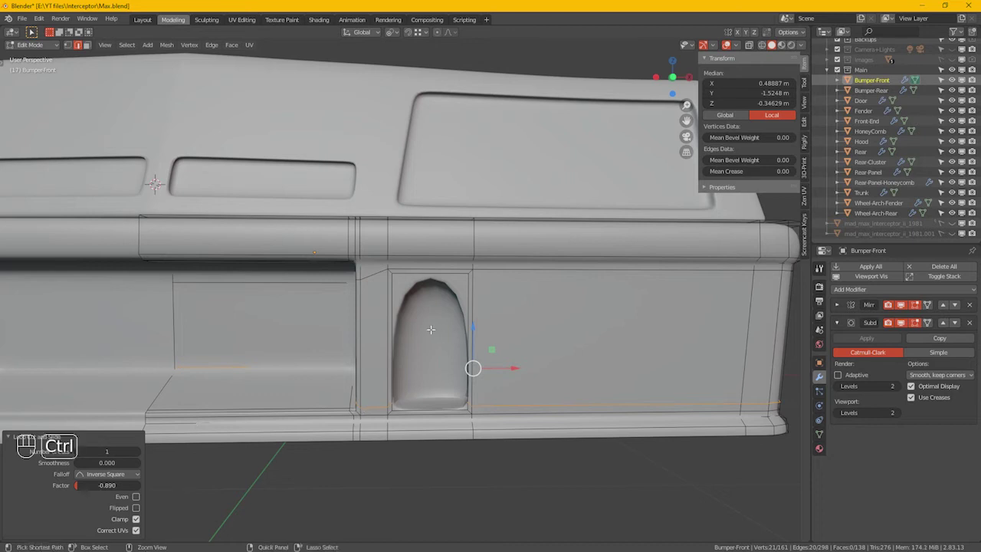
{"action": "key", "text": "ctrl+r"}
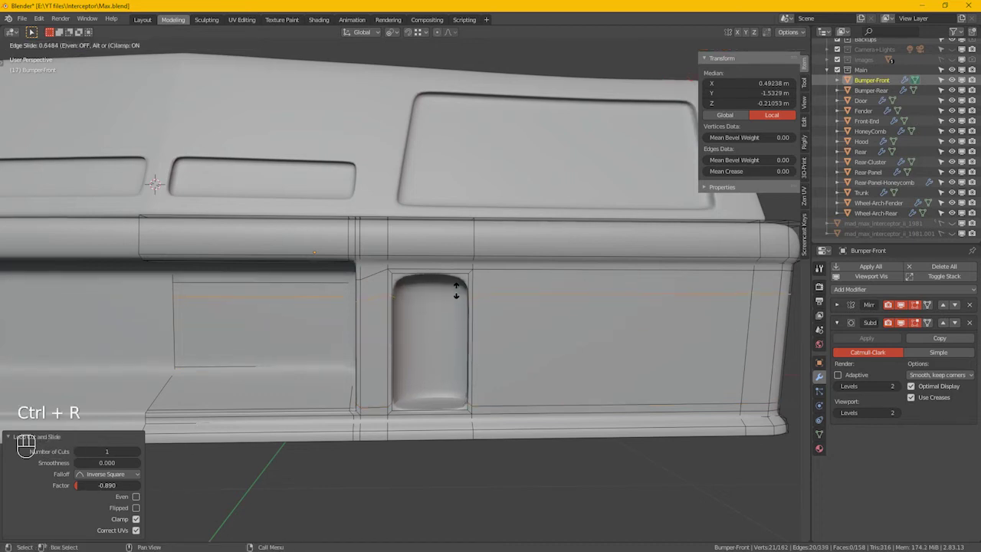
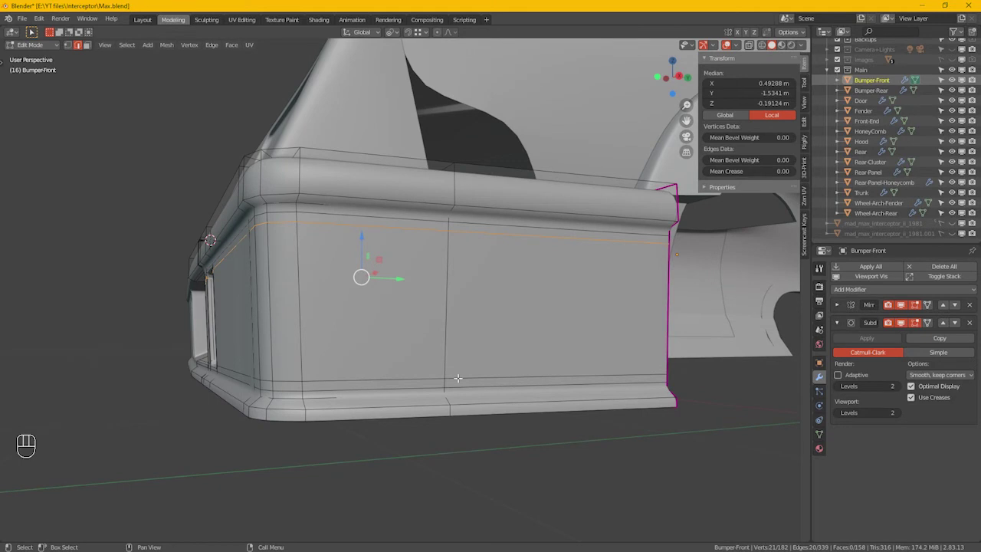
Move the bumper-end vertices to reshape the outer corner.
{"action": "key", "text": "1"}
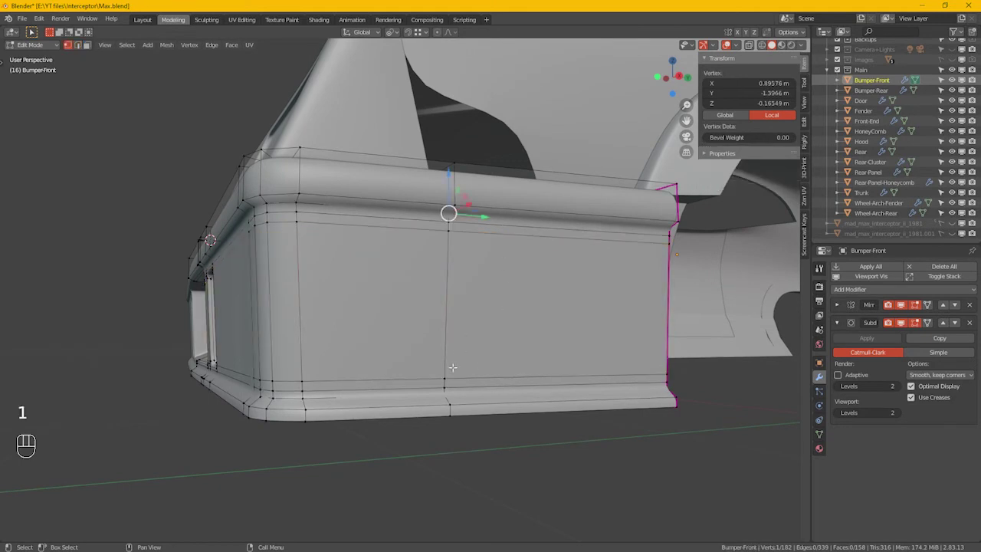
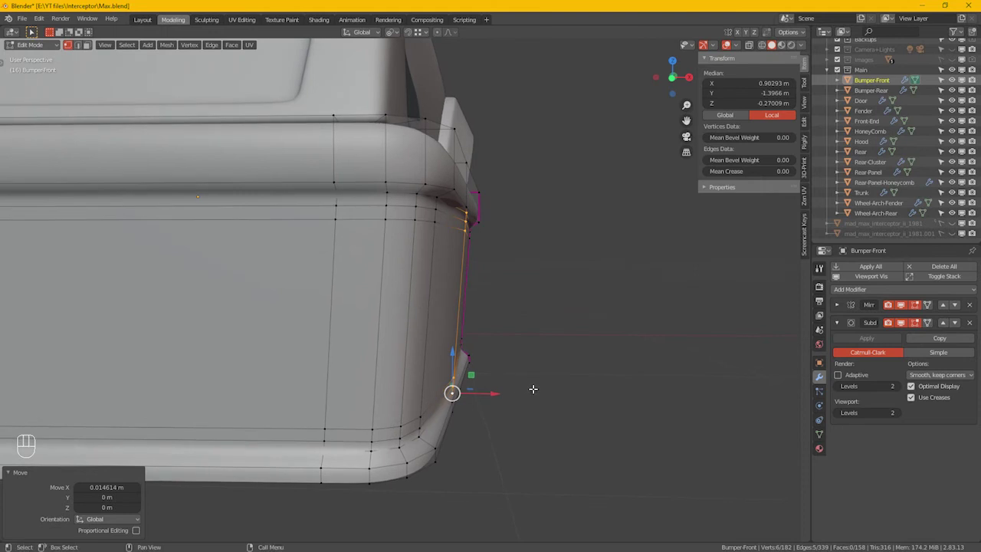
{"action": "key", "text": "Tab"}
{"action": "left_click_drag", "start_coordinate": [571, 396], "coordinate": [545, 400]}
{"action": "left_click", "coordinate": [490, 410]}
Add an edge loop near the bumper end and slide it toward the corner.
{"action": "key", "text": "Tab"}
{"action": "key", "text": "ctrl+r"}
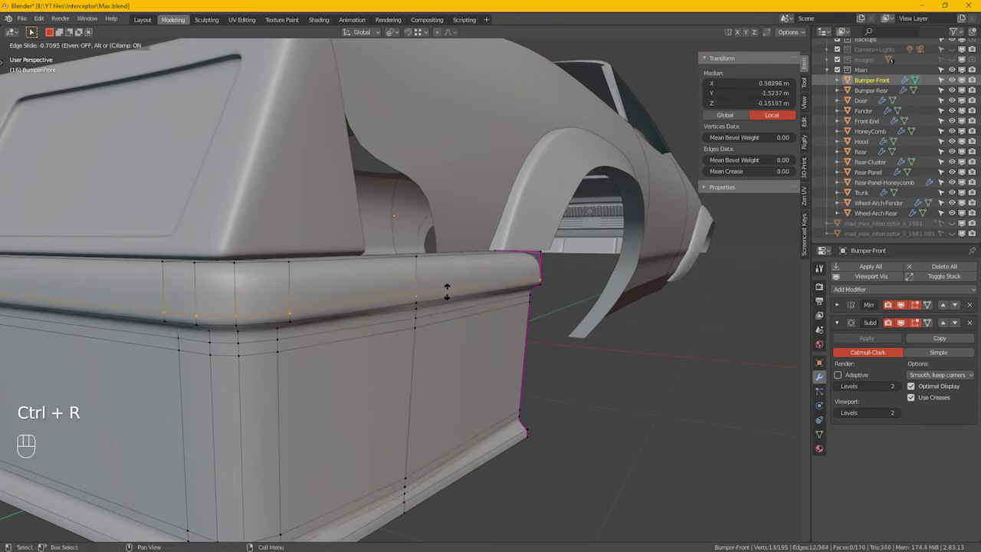
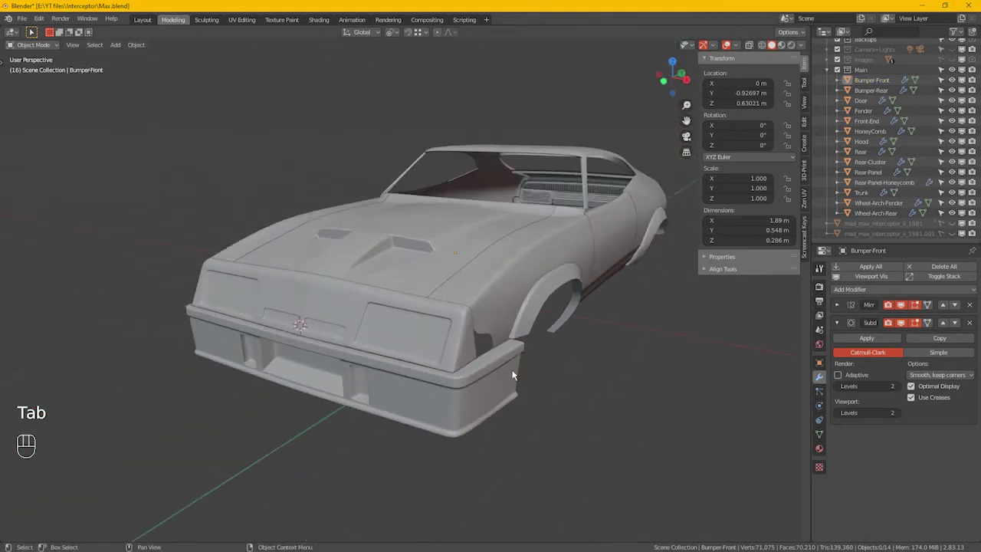
Orbit to the bumper end below the fender and return to editing the bumper mesh.
{"action": "left_click", "coordinate": [507, 370]}
{"action": "left_click", "coordinate": [504, 357]}
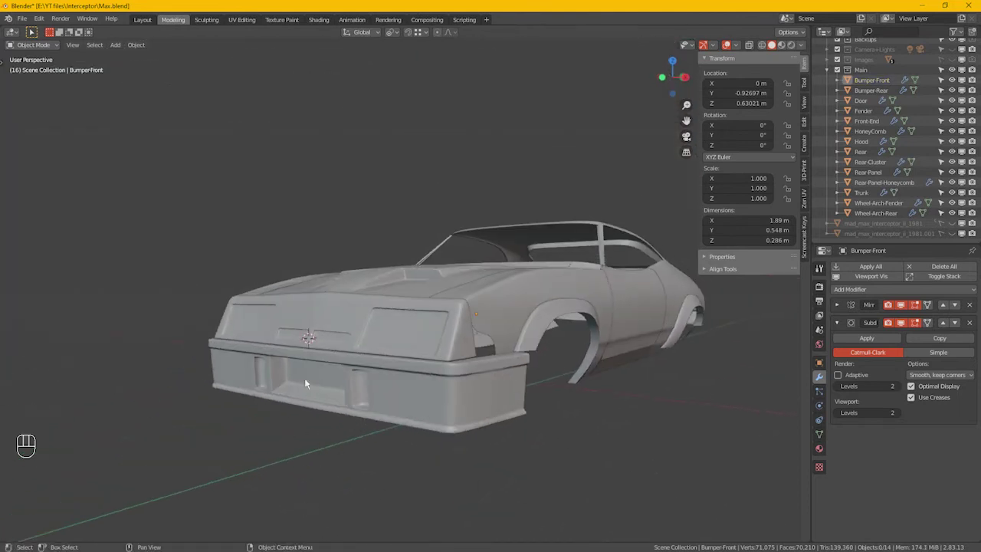
{"action": "left_click_drag", "start_coordinate": [549, 424], "coordinate": [499, 475]}
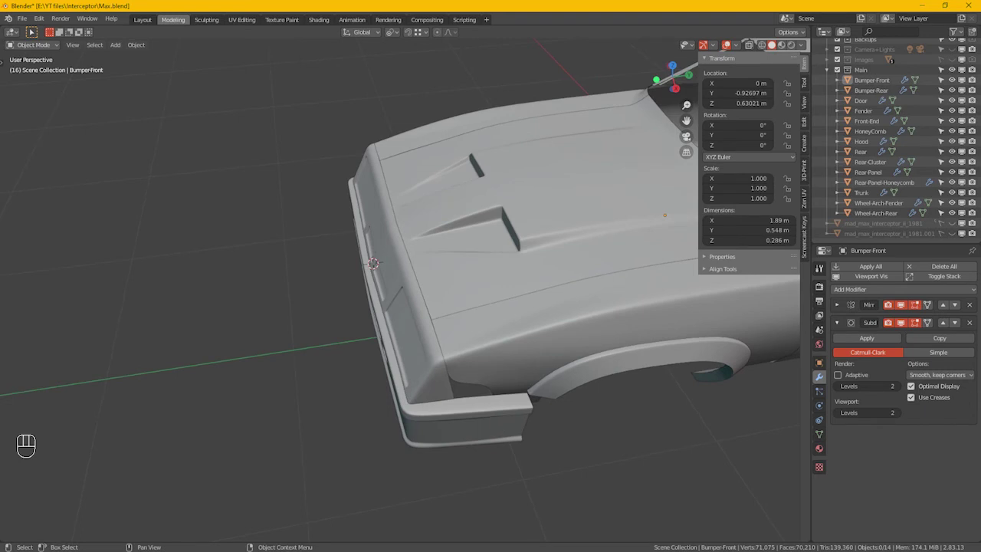
{"action": "left_click_drag", "start_coordinate": [503, 423], "coordinate": [400, 412]}
{"action": "key", "text": "Tab"}
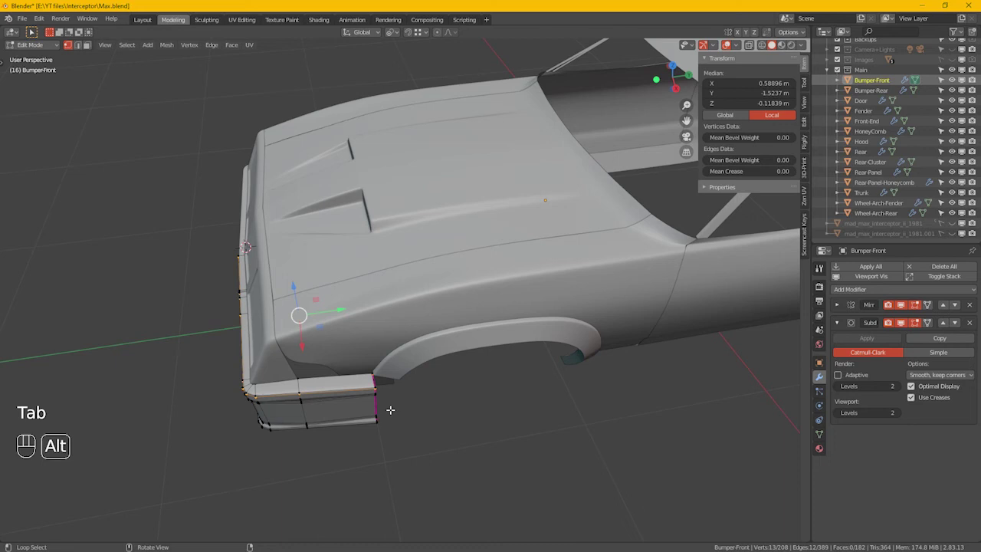
Select the edge loop around the bumper's outer end and crease it.
{"action": "key", "text": "alt+z"}
{"action": "left_click", "coordinate": [367, 355]}
{"action": "key", "text": "alt+z"}
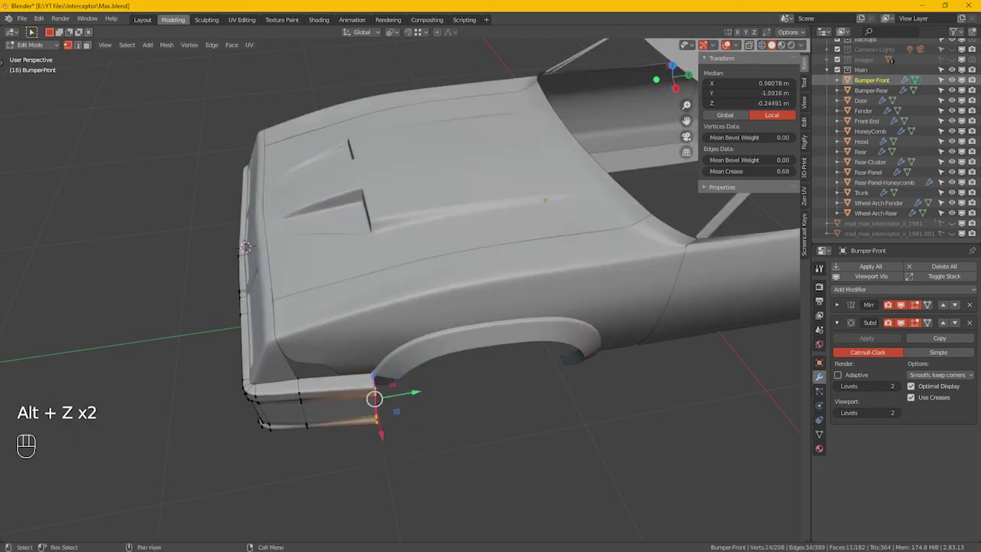
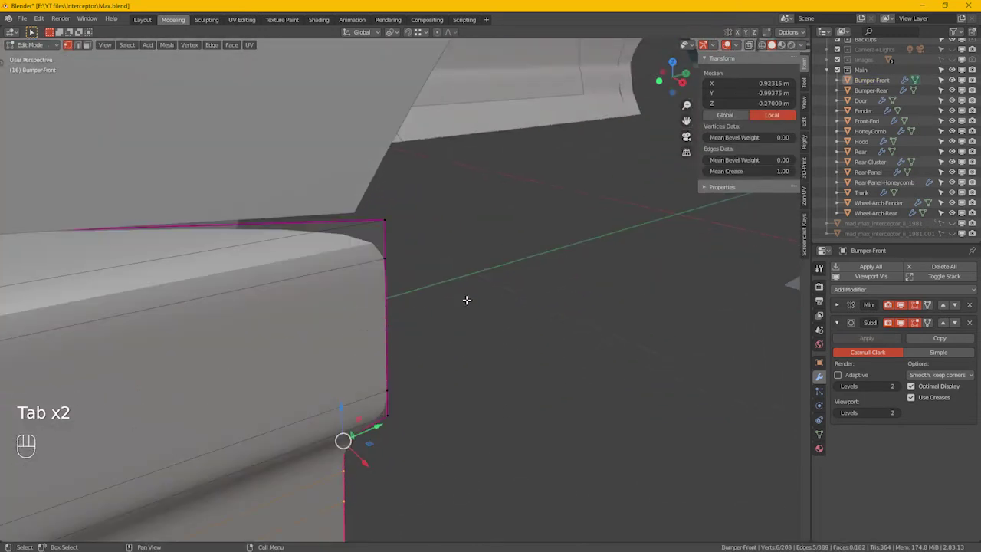
Add a supporting loop near the creased bumper end and inspect it from underneath.
{"action": "double_click", "coordinate": [410, 286]}
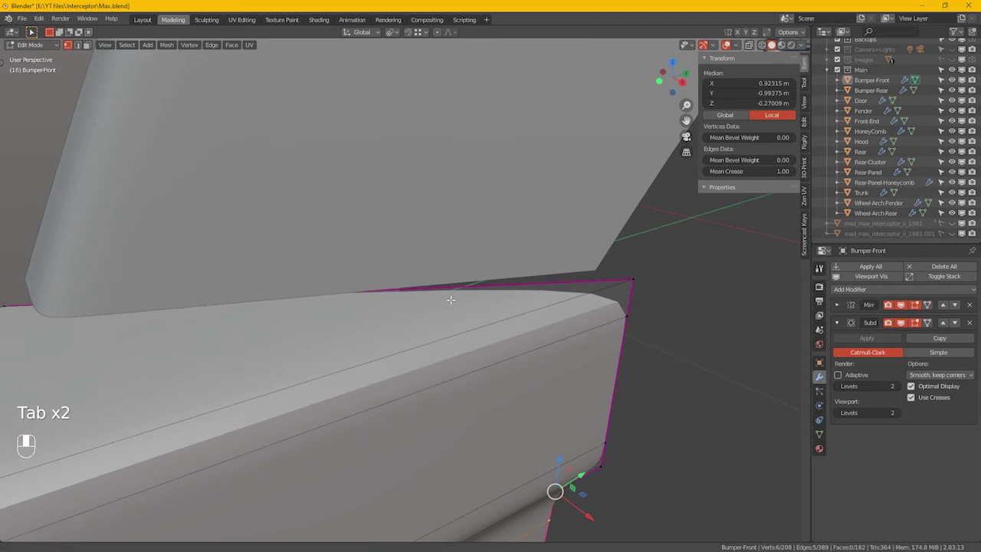
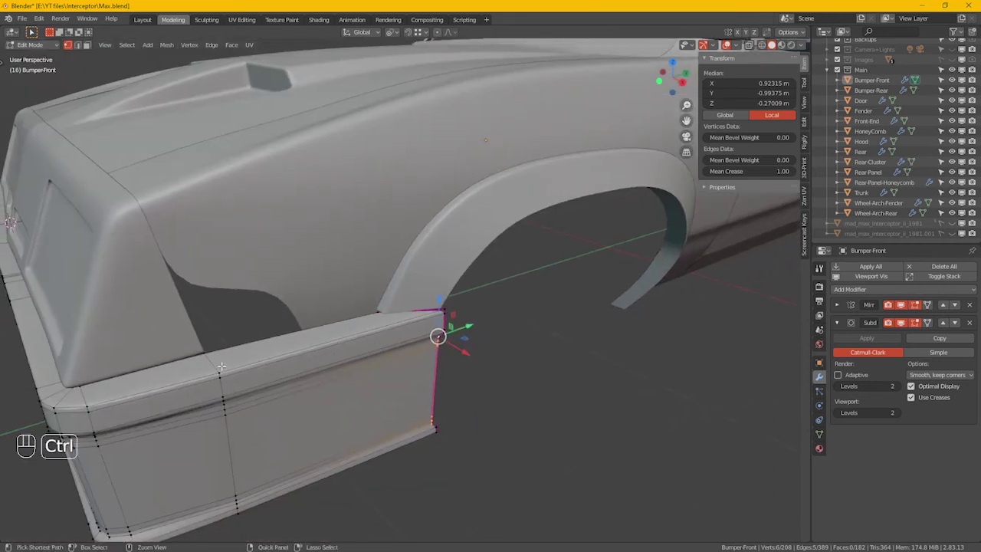
{"action": "key", "text": "ctrl+r"}
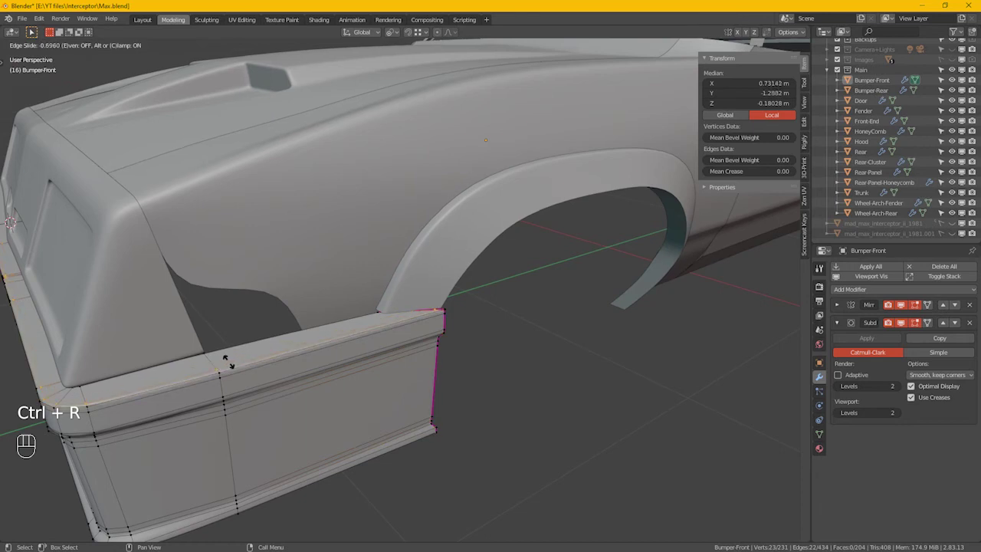
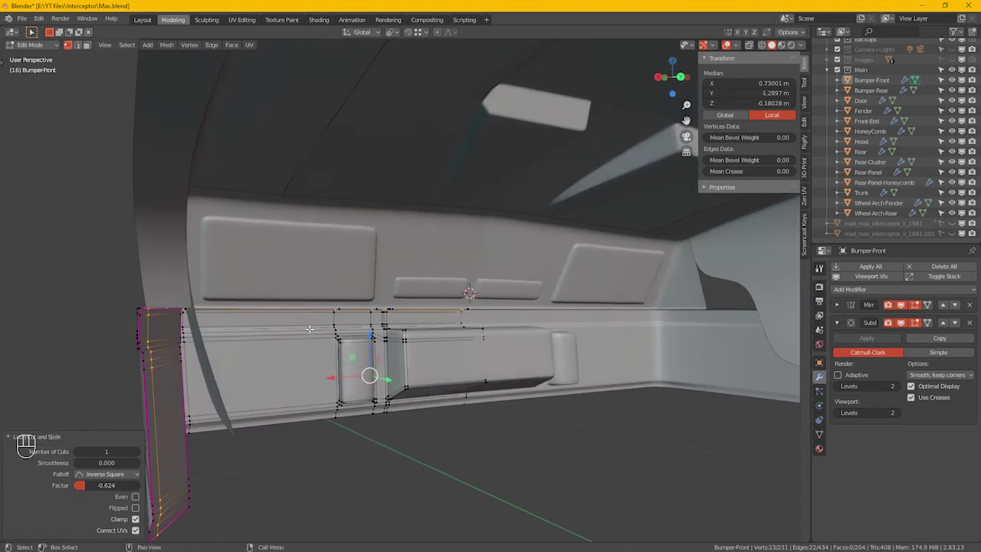
{"action": "left_click_drag", "start_coordinate": [173, 326], "coordinate": [180, 282]}
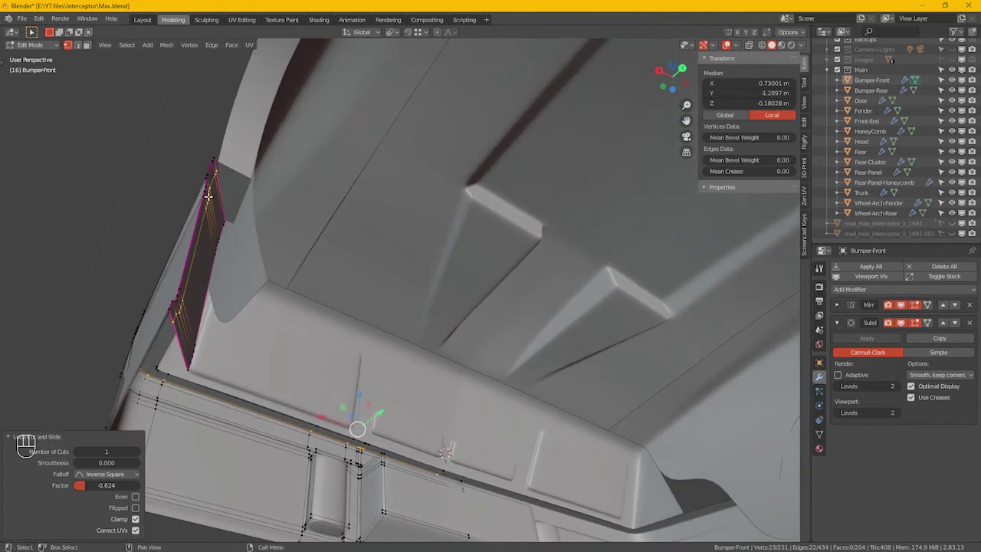
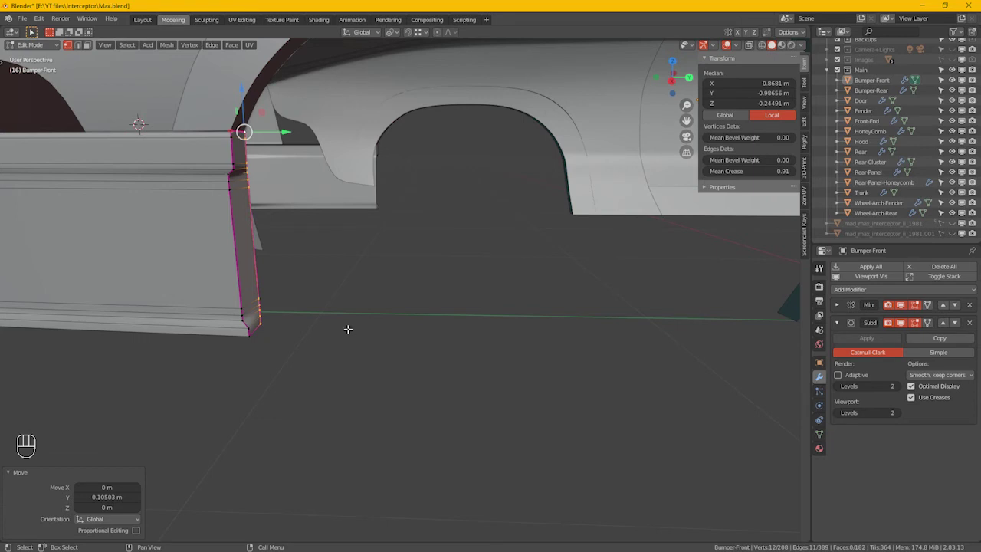
From the side view, scale the bumper-end loops to 0 on Y to flatten the end vertical.
{"action": "left_click_drag", "start_coordinate": [315, 231], "coordinate": [349, 241]}
{"action": "key", "text": "KP_3"}
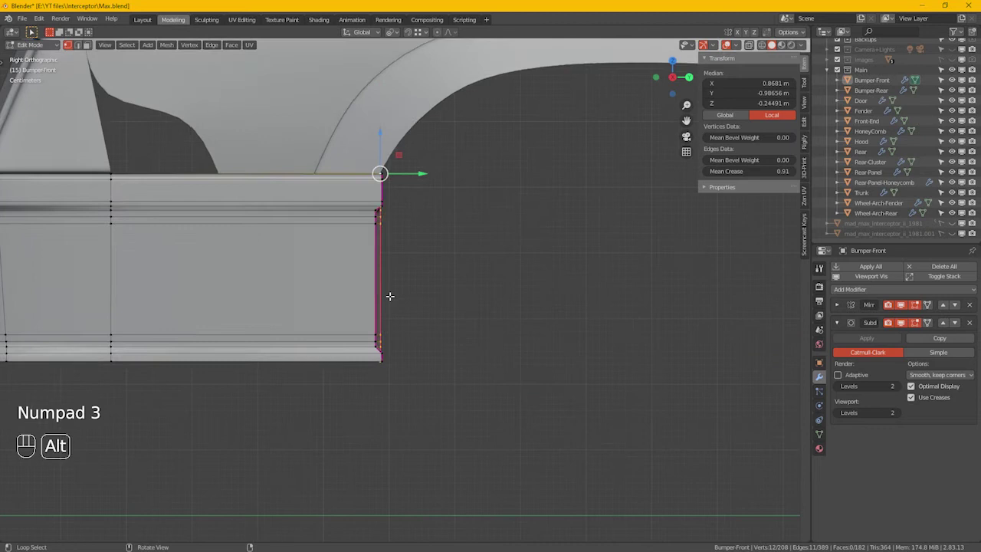
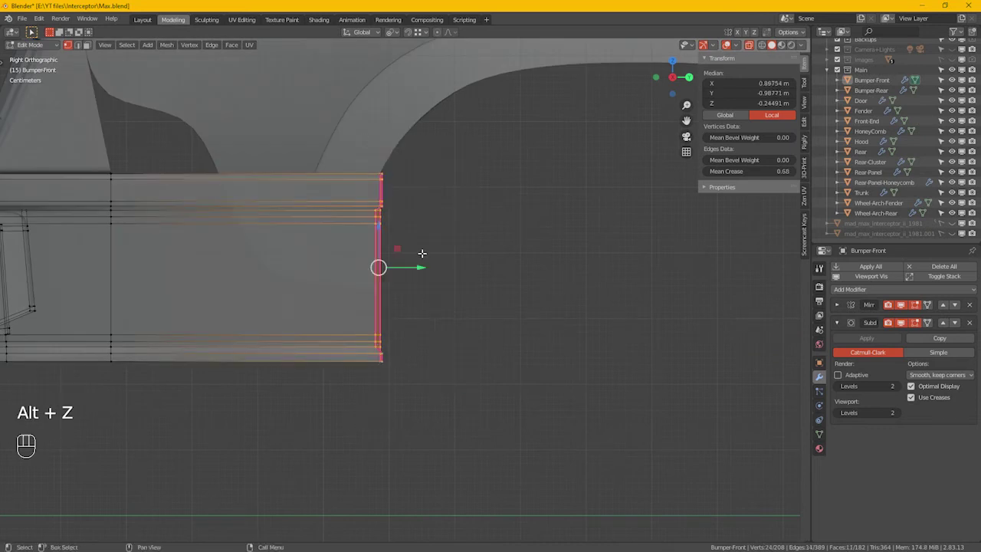
{"action": "key", "text": "s"}
{"action": "key", "text": "y"}
{"action": "key", "text": "KP_0"}
{"action": "key", "text": "KP_Enter"}
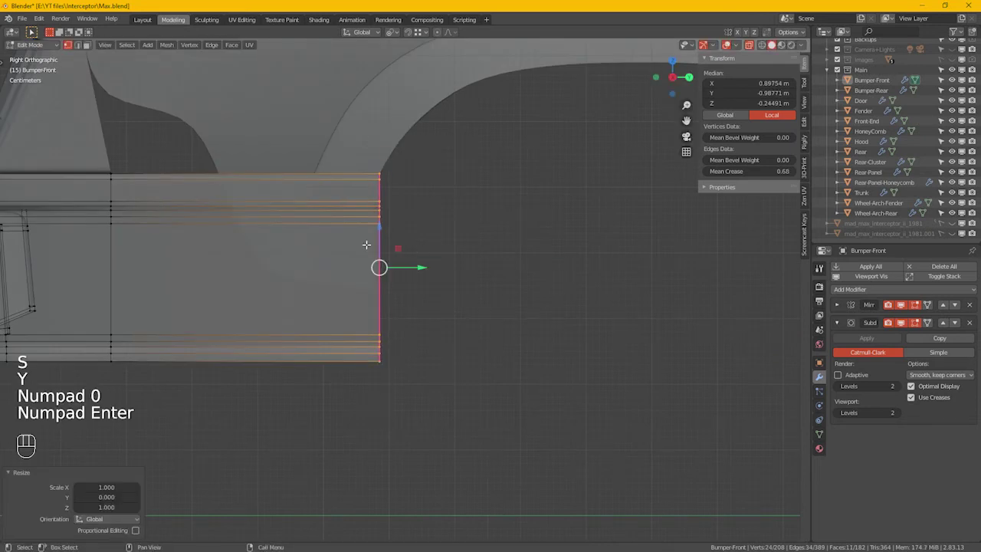
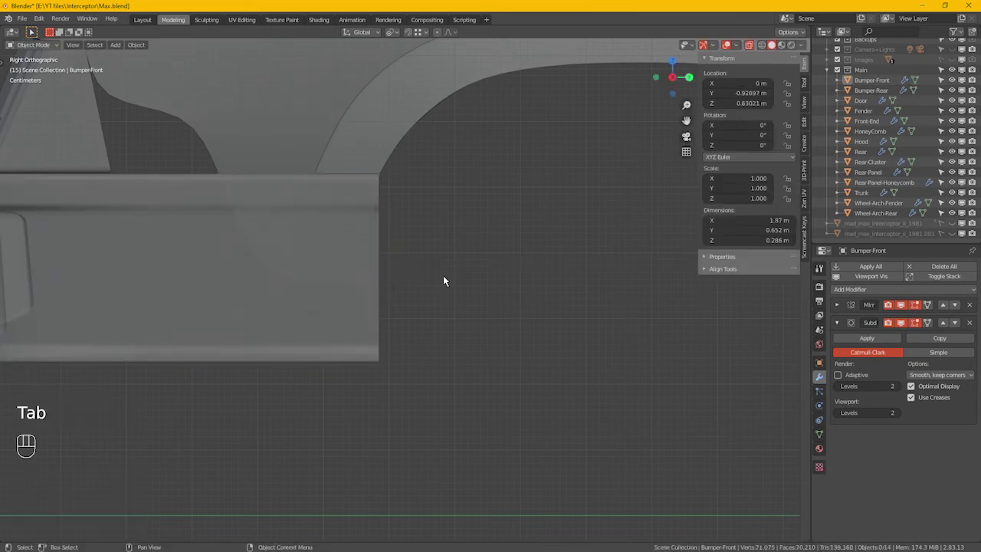
Zoom in on the front wheel arch and select the Fender body panel.
{"action": "left_click", "coordinate": [444, 269]}
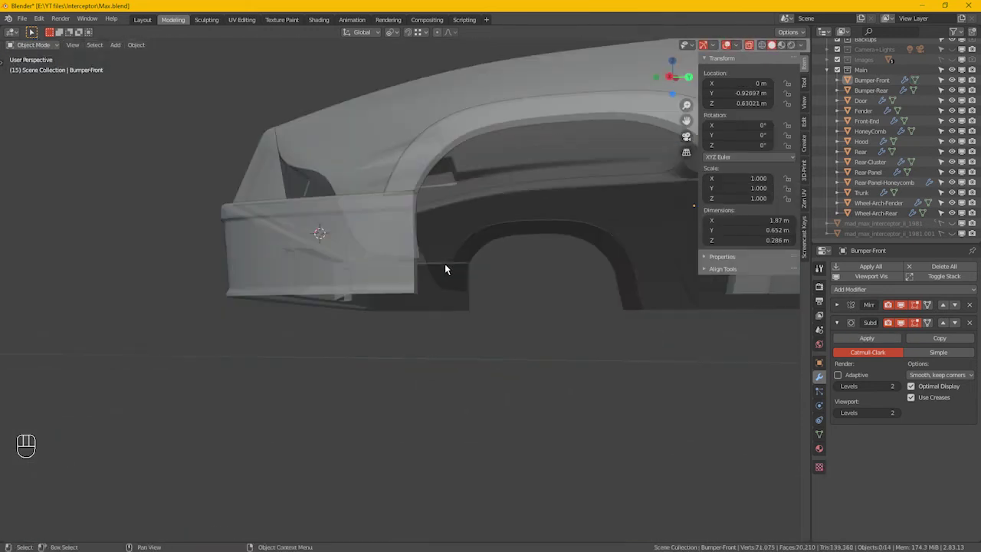
{"action": "left_click", "coordinate": [376, 292]}
{"action": "key", "text": "alt+z"}
{"action": "left_click", "coordinate": [389, 323]}
{"action": "left_click_drag", "start_coordinate": [483, 363], "coordinate": [483, 353]}
{"action": "left_click", "coordinate": [392, 298]}
{"action": "left_click_drag", "start_coordinate": [441, 318], "coordinate": [491, 309]}
{"action": "left_click_drag", "start_coordinate": [445, 233], "coordinate": [453, 272]}
{"action": "middle_click", "coordinate": [462, 318]}
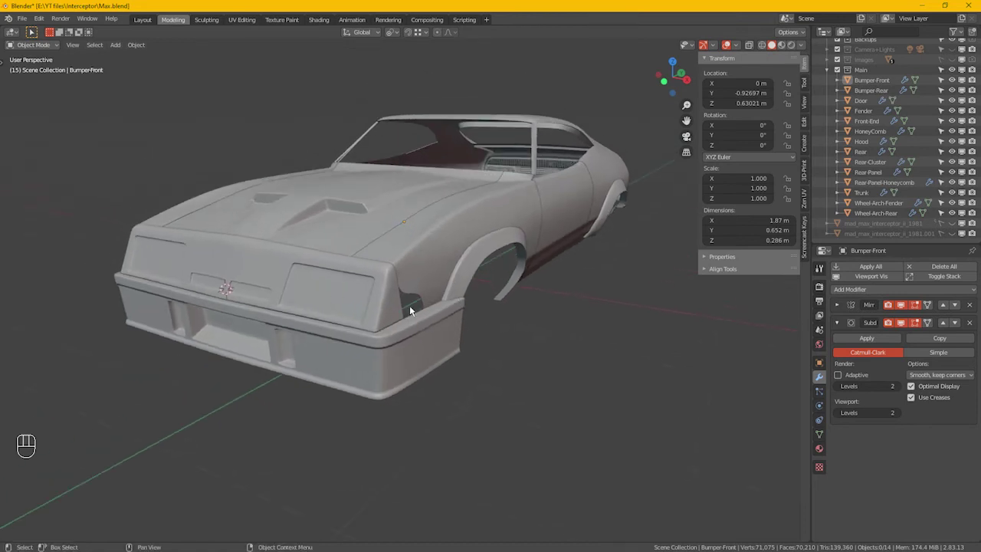
{"action": "left_click_drag", "start_coordinate": [432, 293], "coordinate": [416, 308]}
{"action": "left_click_drag", "start_coordinate": [406, 321], "coordinate": [391, 328]}
Select the Fender and bring its front corner above the bumper into Edit Mode.
{"action": "double_click", "coordinate": [374, 353]}
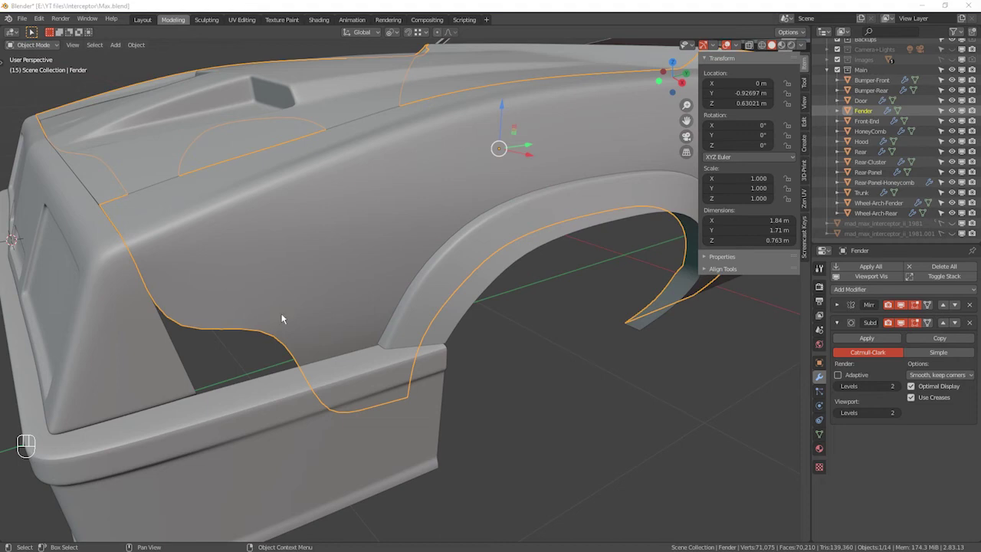
{"action": "left_click", "coordinate": [290, 329]}
{"action": "left_click_drag", "start_coordinate": [285, 347], "coordinate": [271, 331]}
{"action": "left_click_drag", "start_coordinate": [271, 331], "coordinate": [275, 314]}
{"action": "left_click_drag", "start_coordinate": [273, 265], "coordinate": [363, 306]}
{"action": "key", "text": "Tab"}
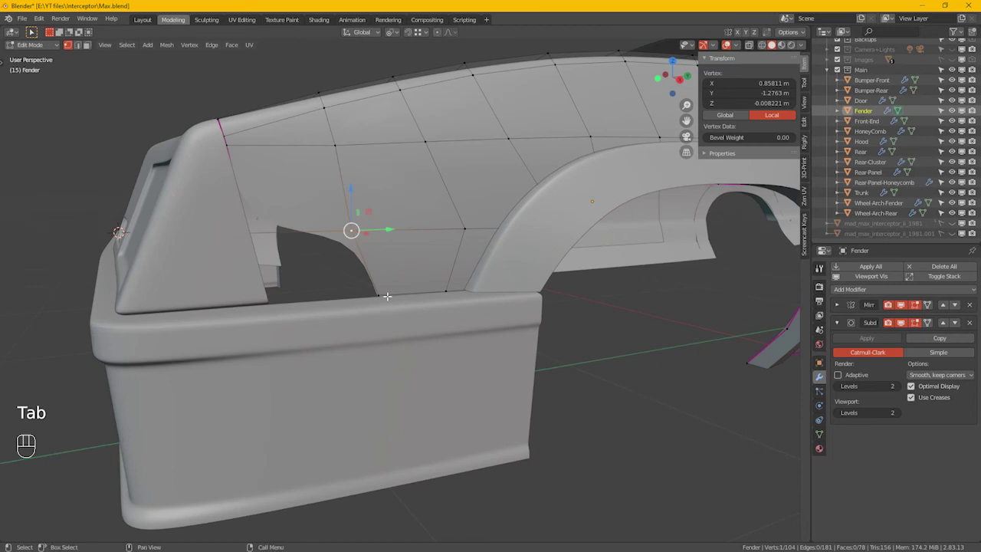
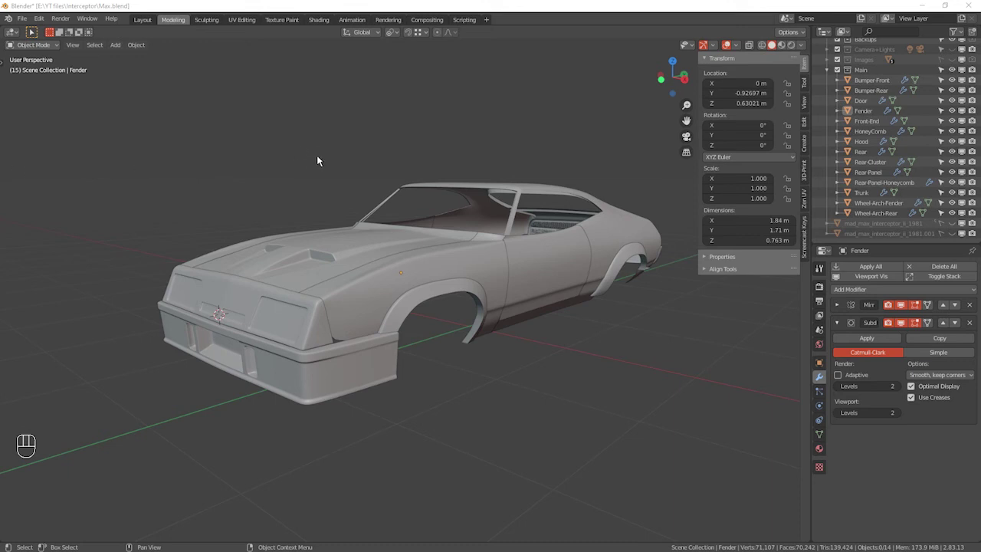
{"action": "left_click", "coordinate": [458, 303]}
{"action": "left_click_drag", "start_coordinate": [463, 304], "coordinate": [479, 298]}
{"action": "left_click", "coordinate": [479, 296]}
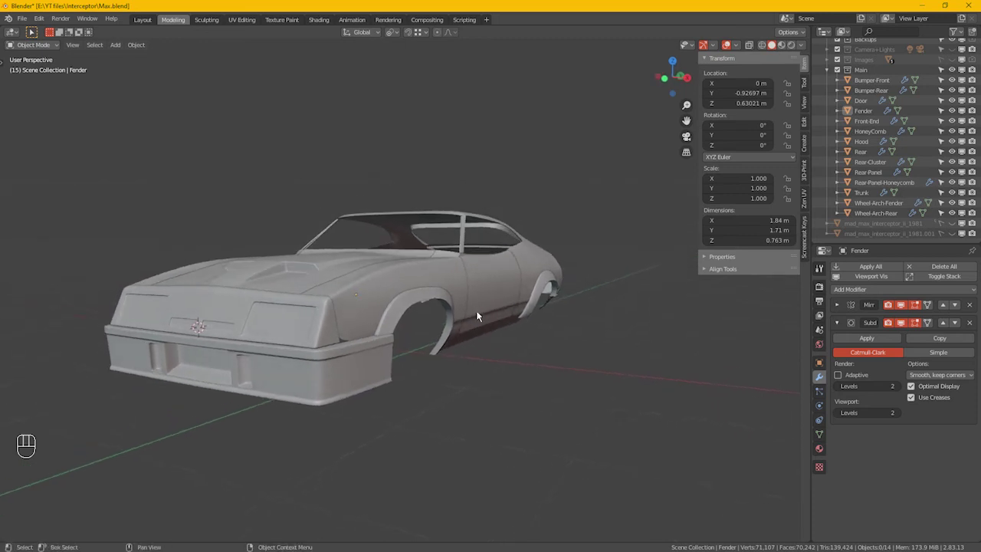
{"action": "left_click_drag", "start_coordinate": [482, 320], "coordinate": [495, 320]}
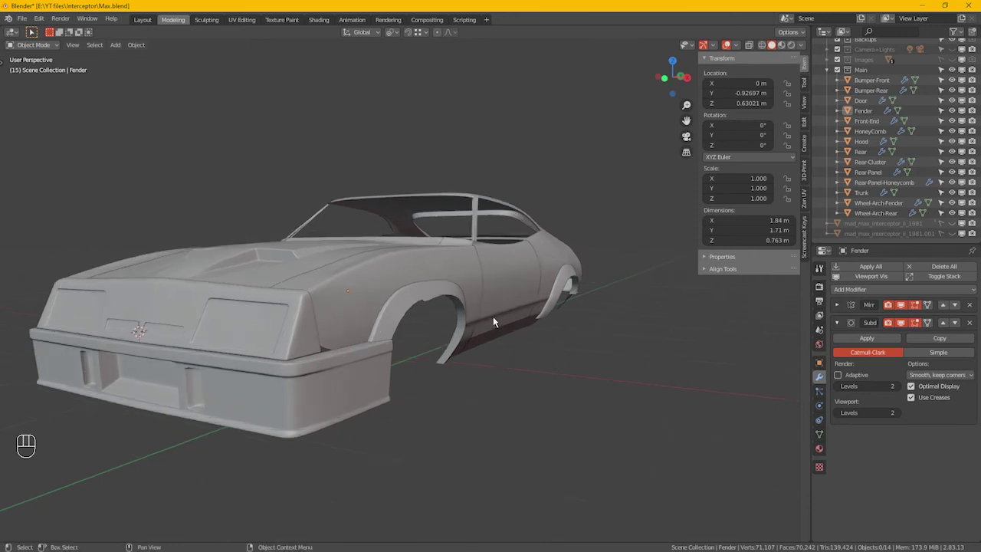
{"action": "left_click_drag", "start_coordinate": [520, 310], "coordinate": [552, 304]}
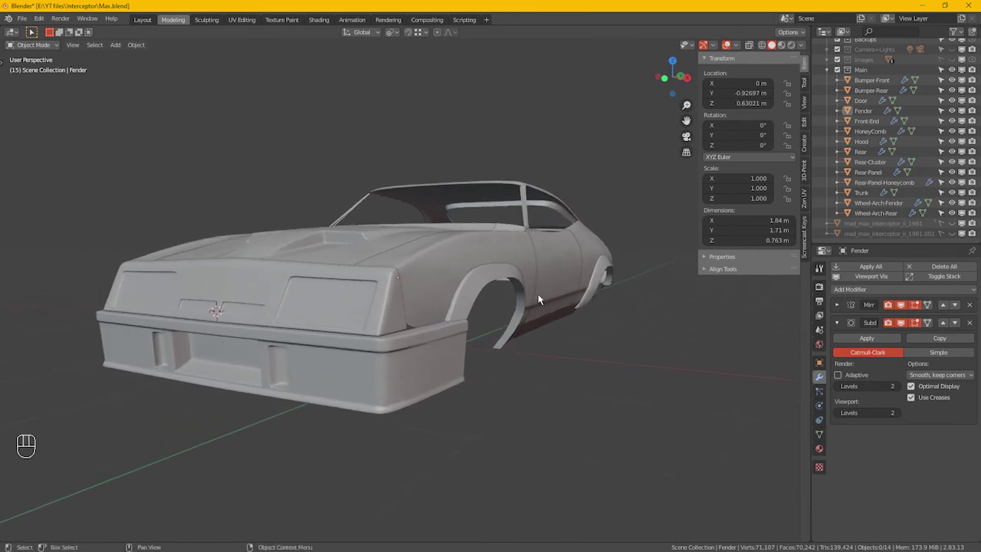
{"action": "left_click", "coordinate": [537, 339]}
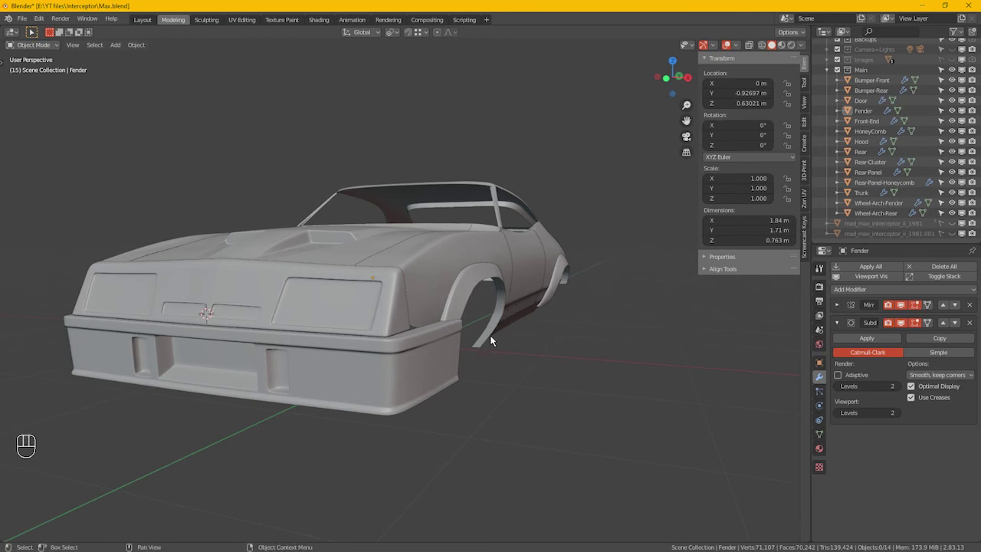
{"action": "left_click", "coordinate": [500, 332]}
Pull the flare's lower end up above the lower body edge and check it in Object Mode.
{"action": "left_click_drag", "start_coordinate": [541, 350], "coordinate": [417, 344]}
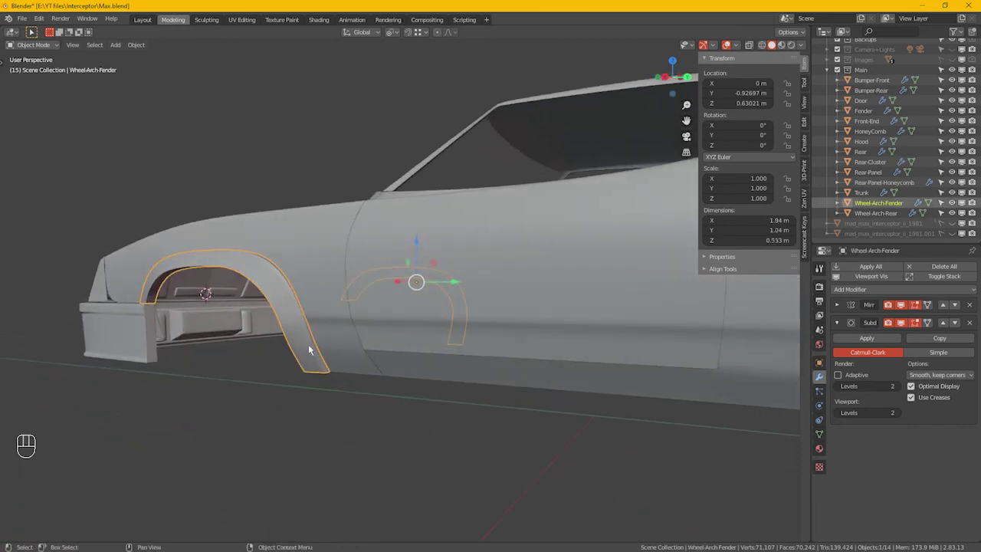
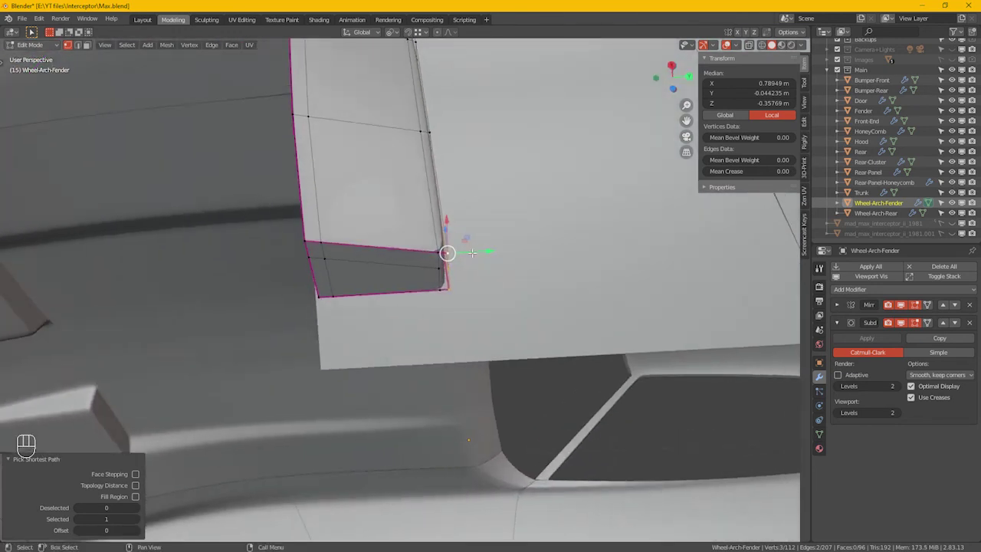
{"action": "key", "text": "Tab"}
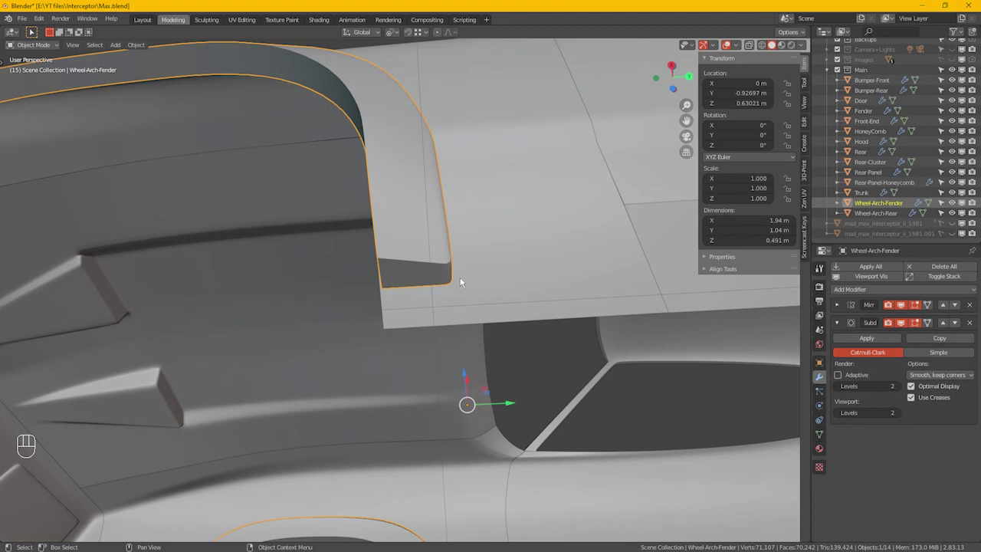
{"action": "left_click_drag", "start_coordinate": [483, 279], "coordinate": [480, 299]}
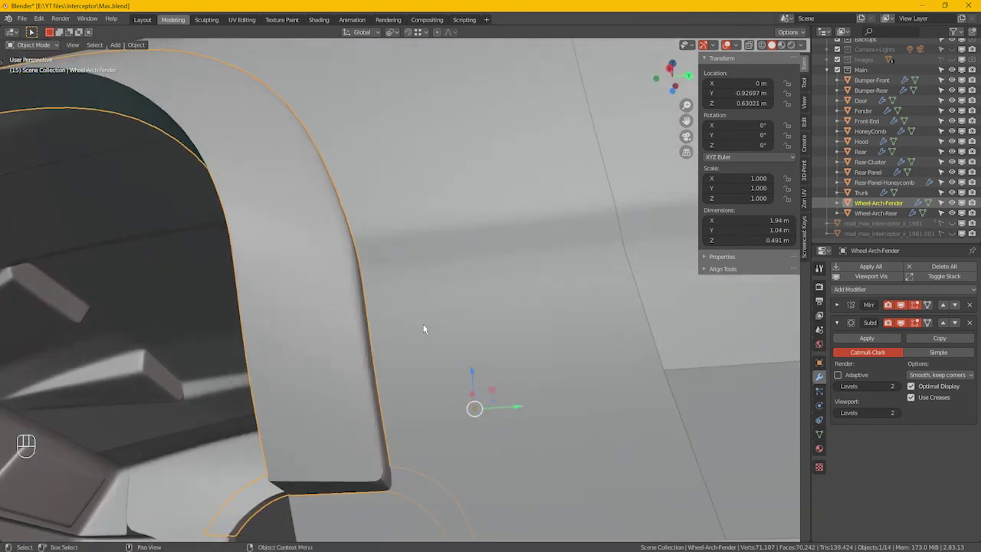
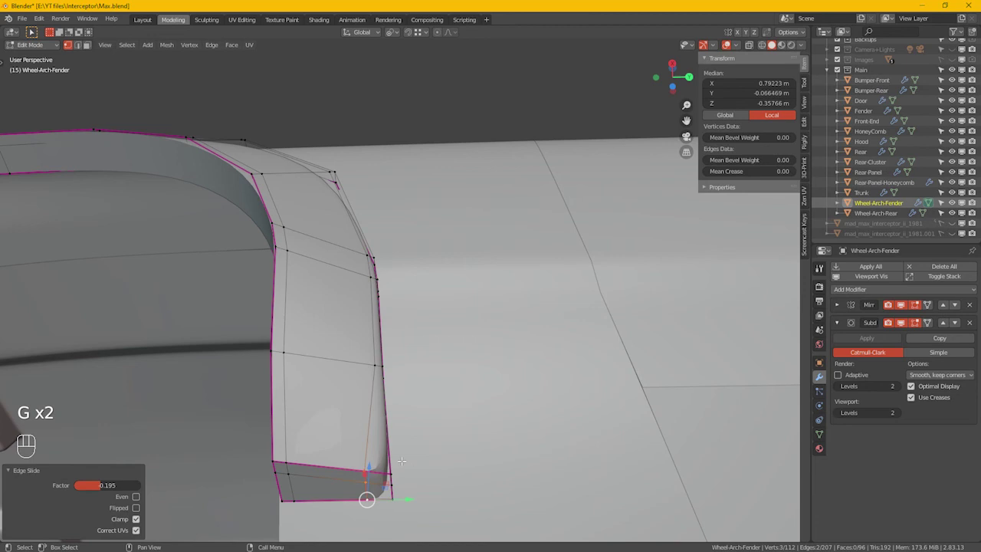
Try an extra loop cut (Ctrl+R) on the flare, then undo it to keep the original topology.
{"action": "key", "text": "ctrl+r"}
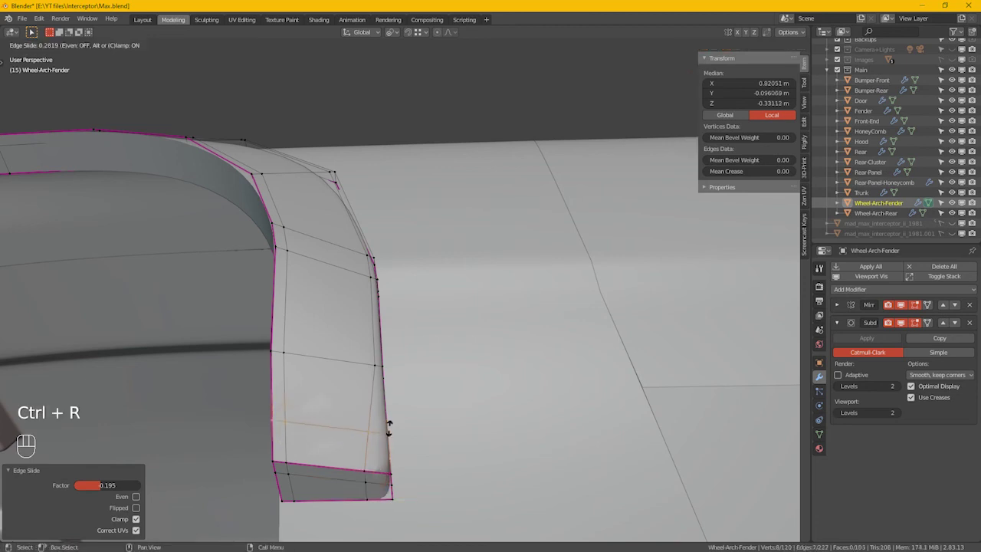
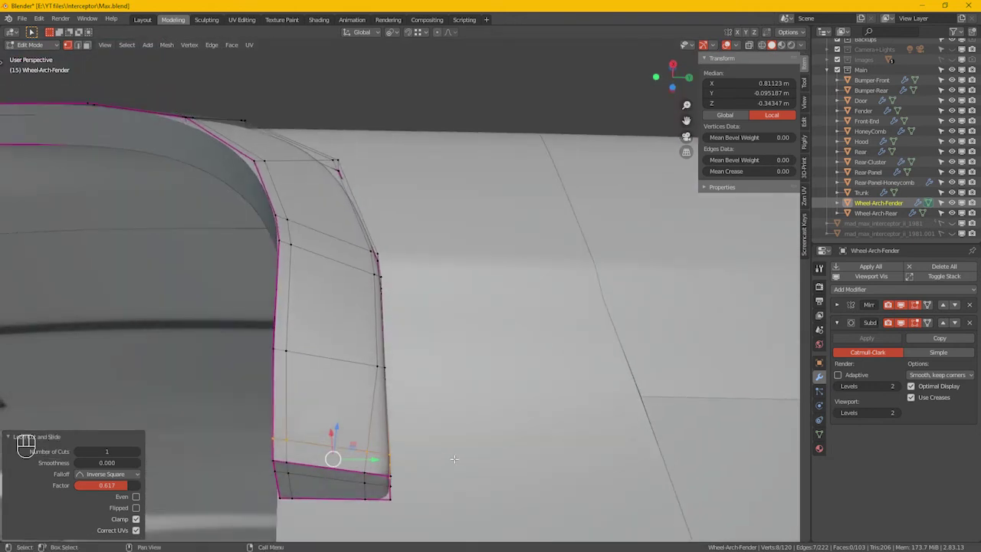
{"action": "key", "text": "ctrl+z"}
{"action": "key", "text": "ctrl+z"}
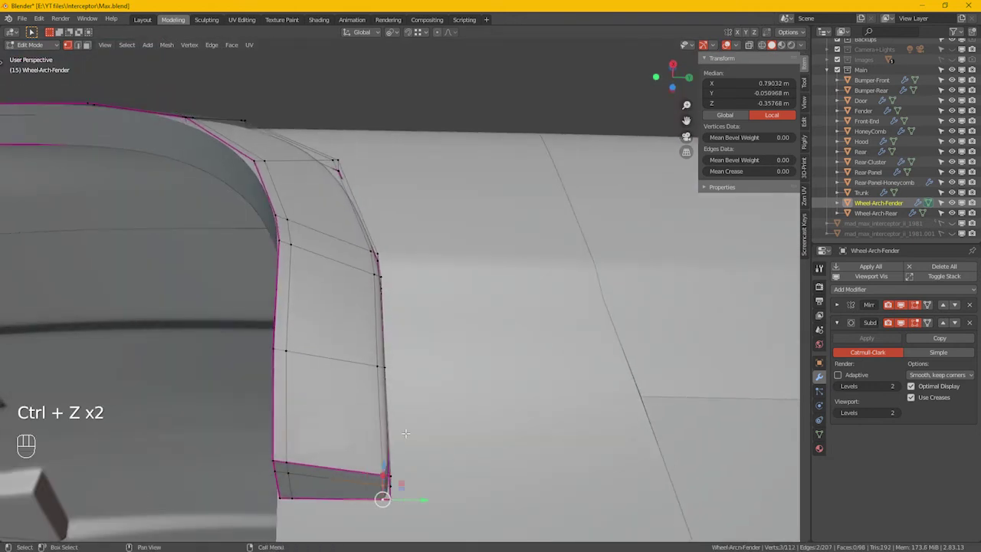
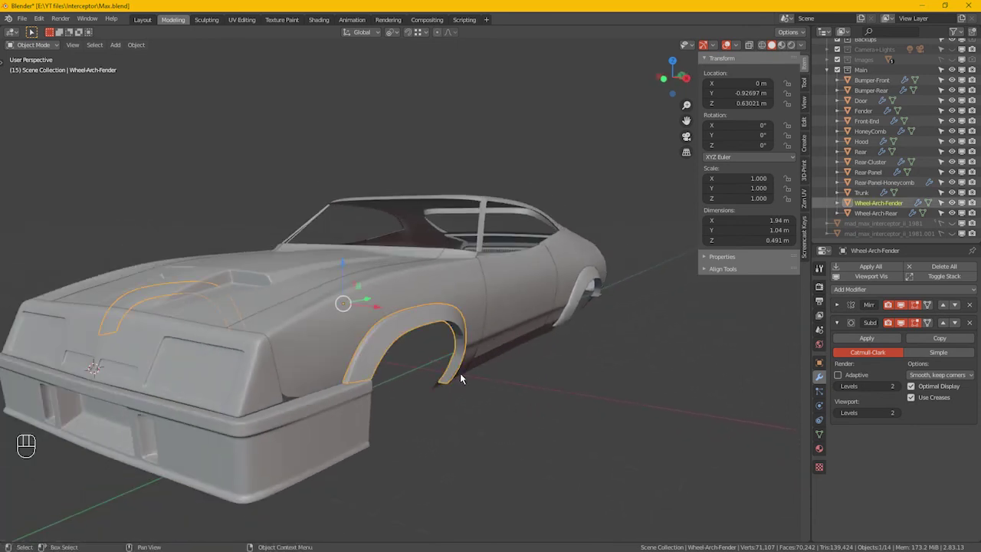
Frame the flare's shortened lower end up close and return it to Edit Mode.
{"action": "left_click_drag", "start_coordinate": [463, 403], "coordinate": [333, 384]}
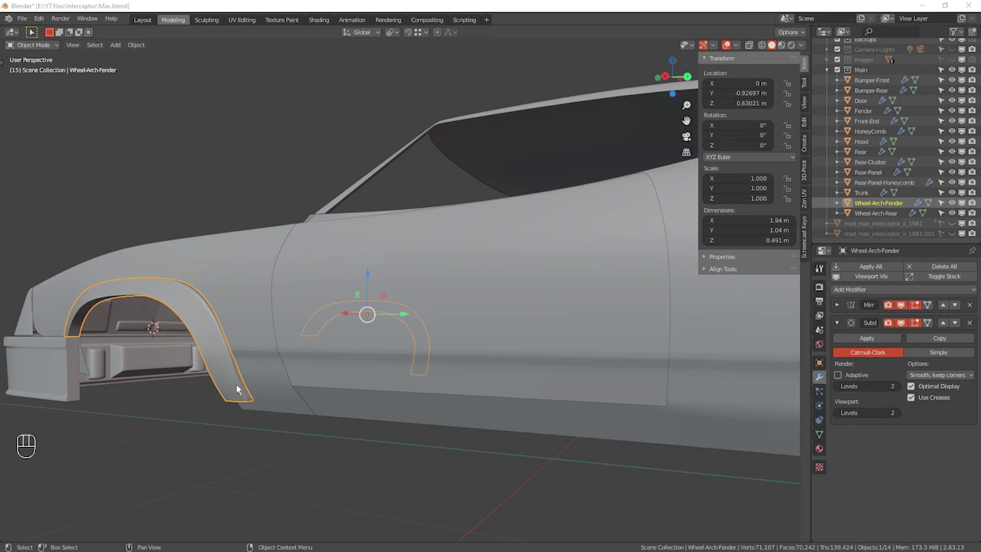
{"action": "left_click", "coordinate": [279, 395]}
{"action": "left_click", "coordinate": [311, 399]}
{"action": "left_click_drag", "start_coordinate": [262, 385], "coordinate": [352, 398]}
{"action": "middle_click", "coordinate": [352, 397]}
{"action": "key", "text": "Tab"}
Select an edge along the flare's lower stretch and frame it against the body line.
{"action": "middle_click", "coordinate": [469, 390]}
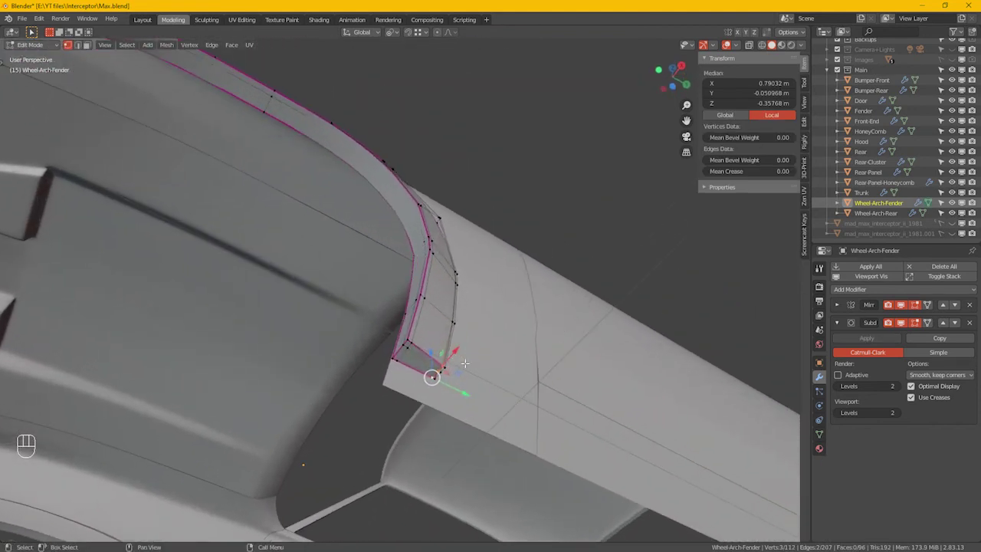
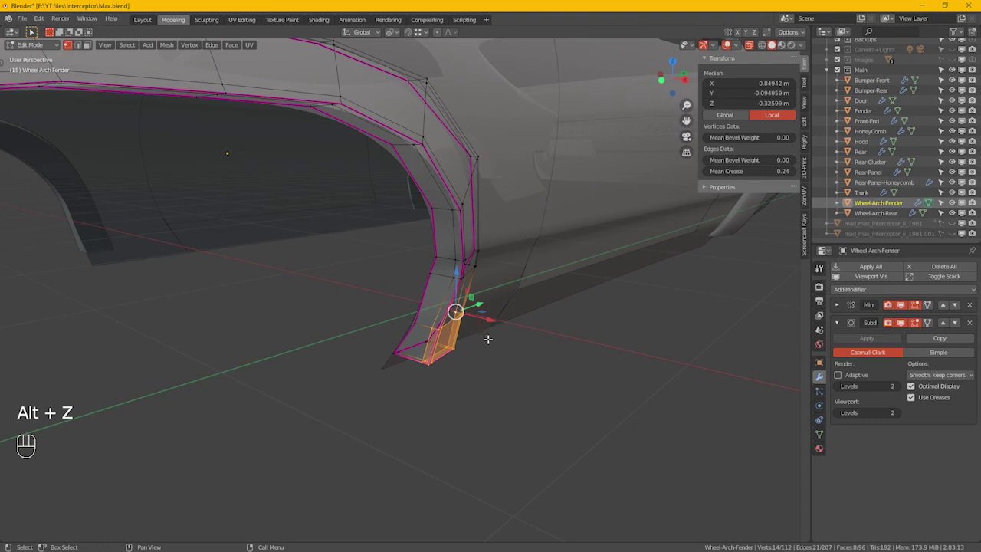
{"action": "left_click_drag", "start_coordinate": [495, 347], "coordinate": [375, 355]}
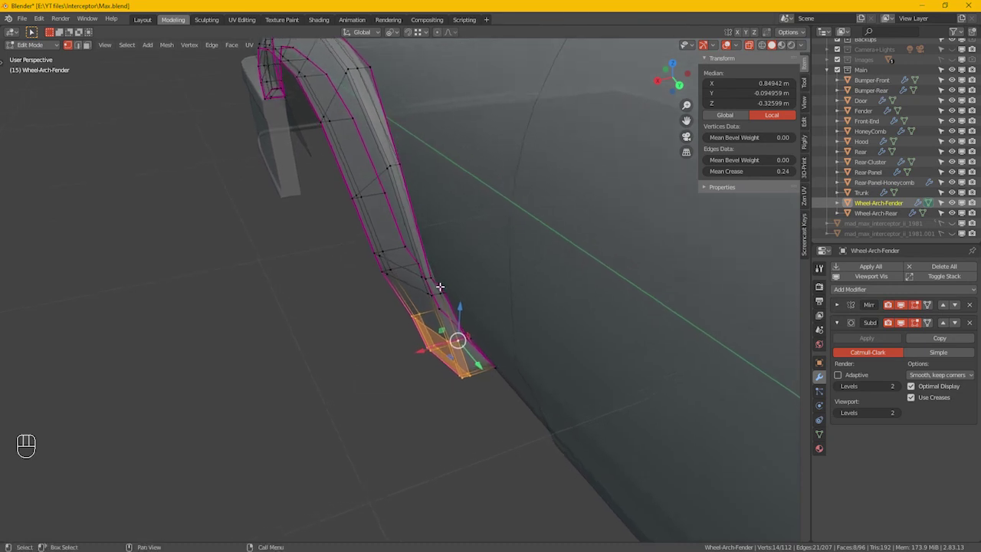
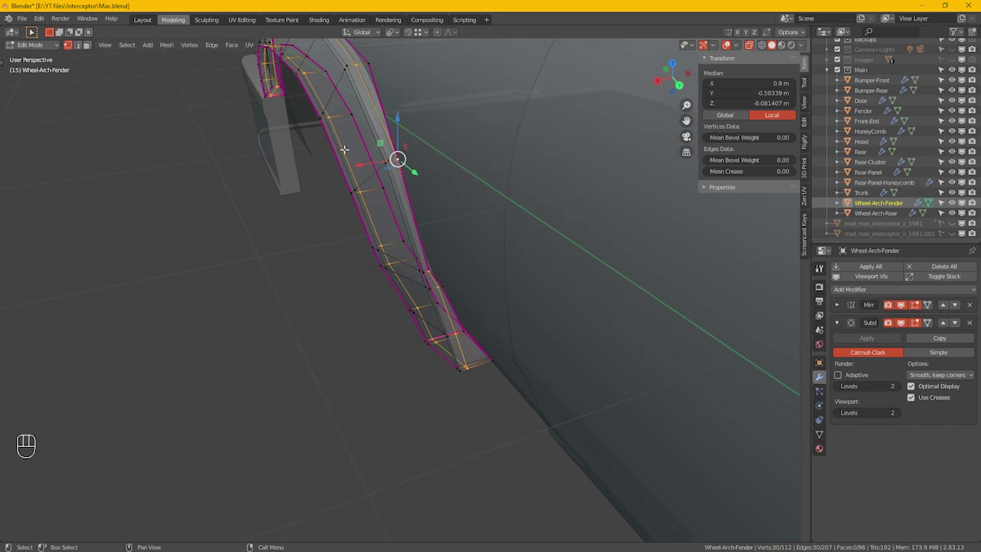
{"action": "left_click_drag", "start_coordinate": [336, 186], "coordinate": [339, 200]}
{"action": "left_click_drag", "start_coordinate": [362, 163], "coordinate": [409, 205]}
{"action": "left_click_drag", "start_coordinate": [350, 317], "coordinate": [393, 229]}
{"action": "left_click_drag", "start_coordinate": [388, 295], "coordinate": [400, 257]}
{"action": "left_click_drag", "start_coordinate": [419, 333], "coordinate": [450, 260]}
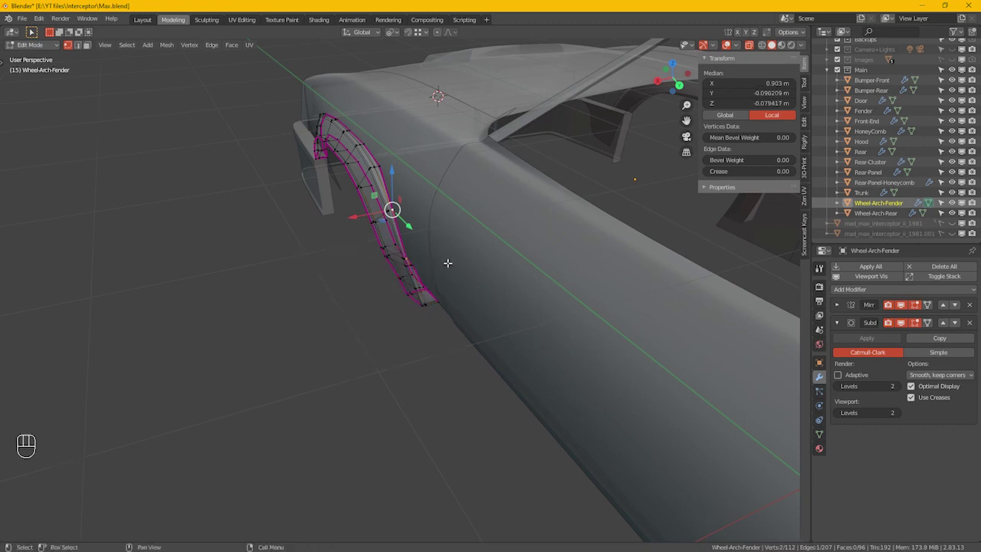
{"action": "key", "text": "KP_Decimal"}
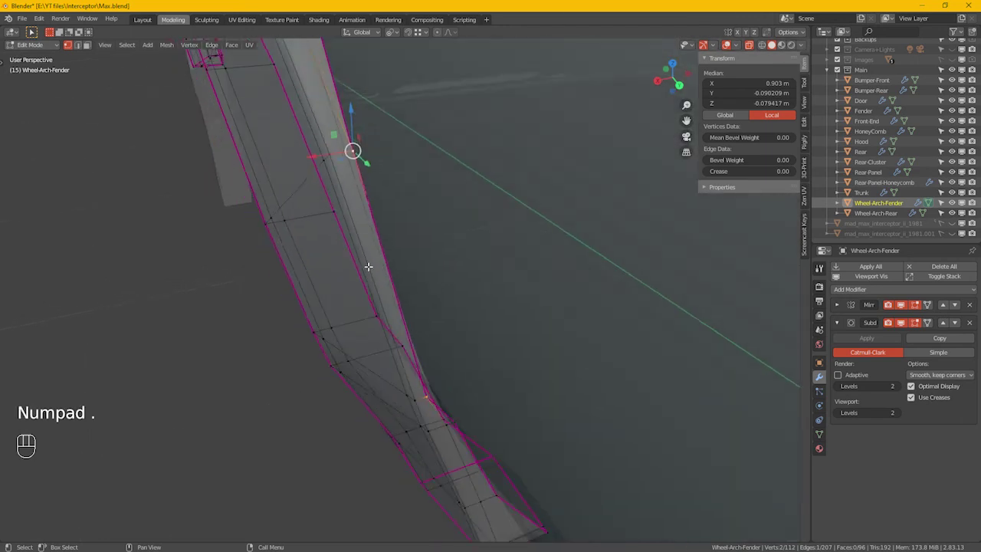
Slide that edge along the flare surface (G G) and nudge a vertex to match the body line.
{"action": "key", "text": "g"}
{"action": "key", "text": "g"}
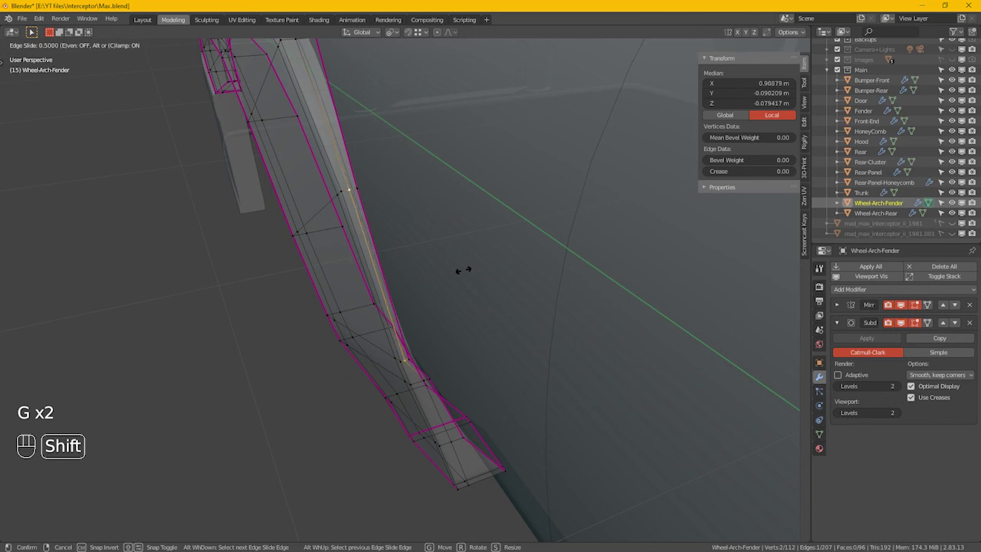
{"action": "left_click", "coordinate": [469, 272]}
{"action": "key", "text": "alt+z"}
{"action": "left_click", "coordinate": [438, 414]}
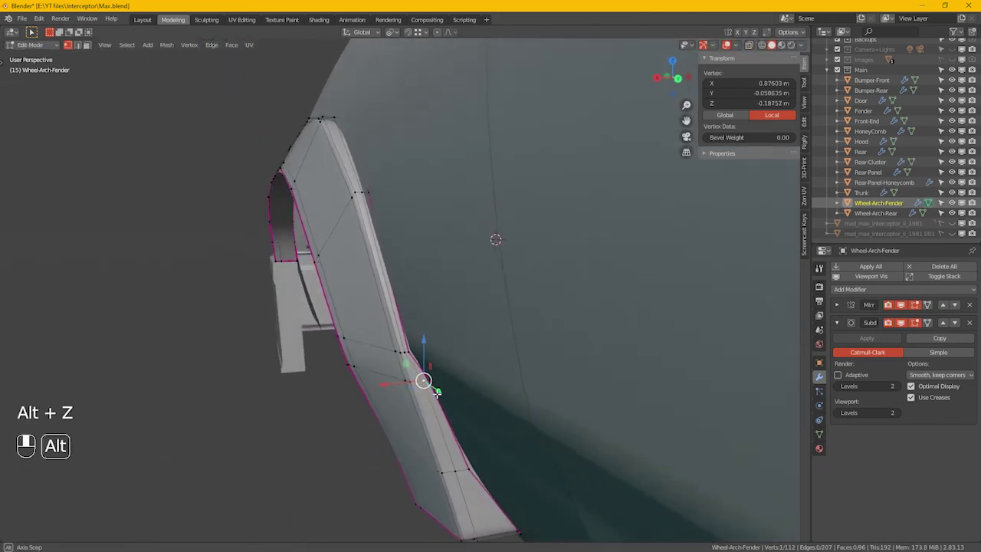
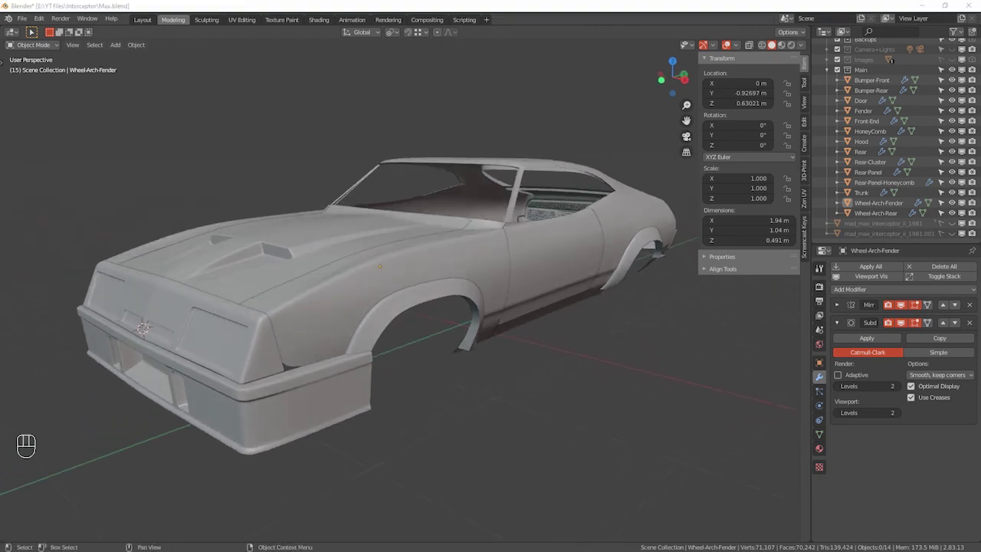
Review the car from the front corner and save Max.blend with the reshaped flare.
{"action": "left_click", "coordinate": [352, 296]}
{"action": "left_click_drag", "start_coordinate": [349, 334], "coordinate": [364, 304]}
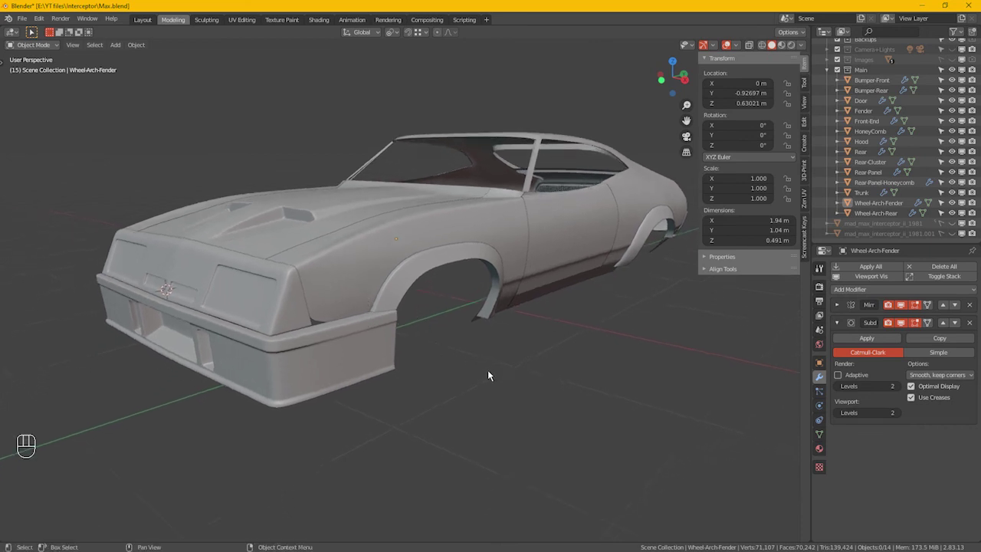
{"action": "key", "text": "ctrl+s"}
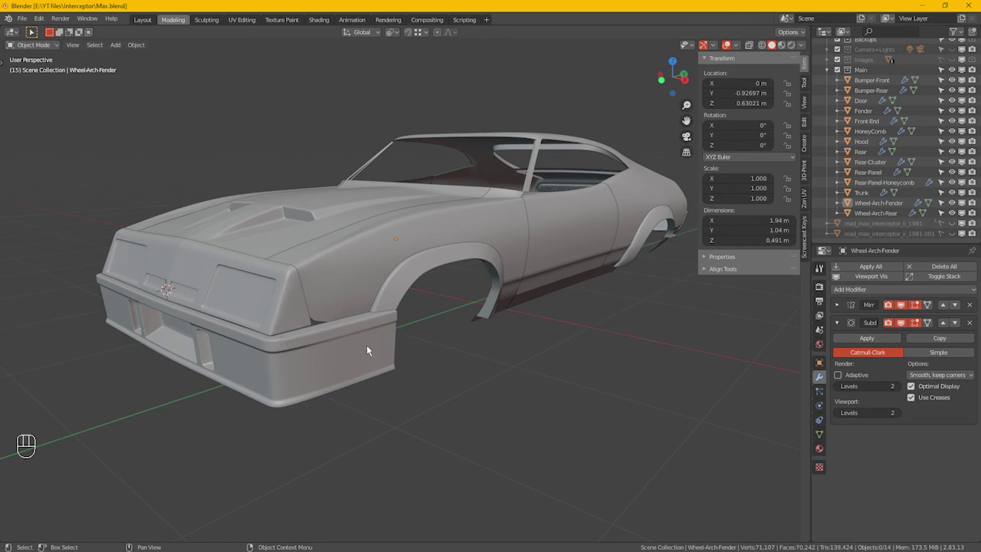
{"action": "left_click_drag", "start_coordinate": [470, 312], "coordinate": [511, 333]}
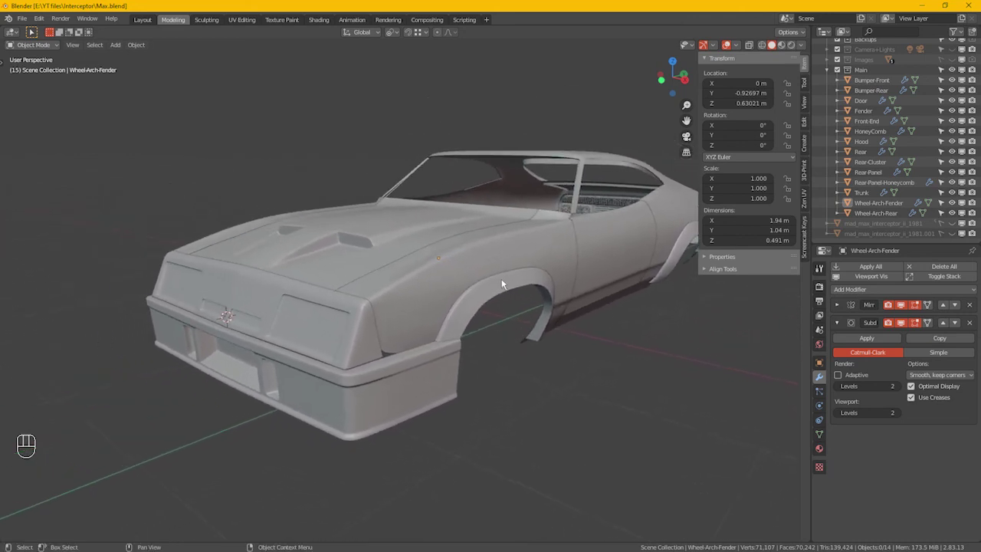